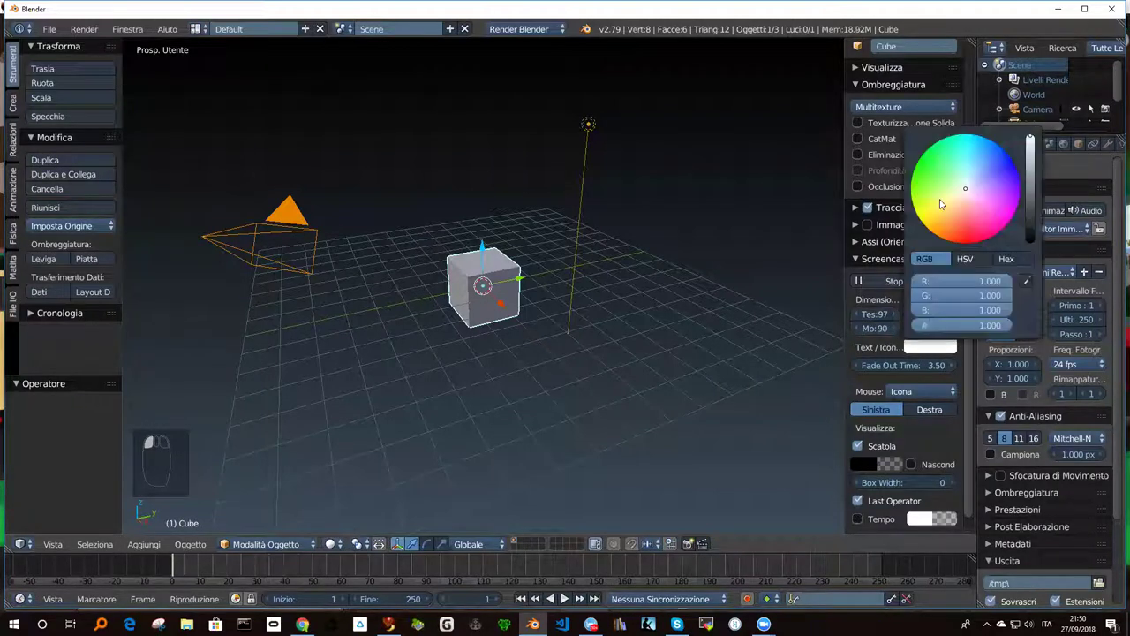
# Pick green on the Text/Icon colour swatch of the Screencast Keys panel.
pyautogui.click(923, 181)
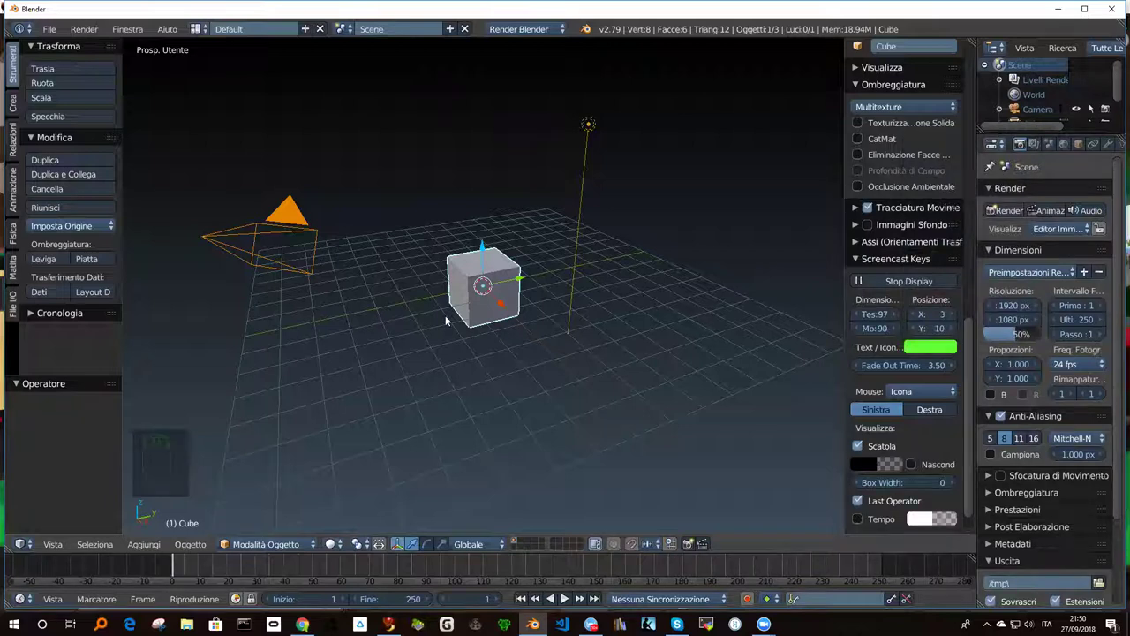
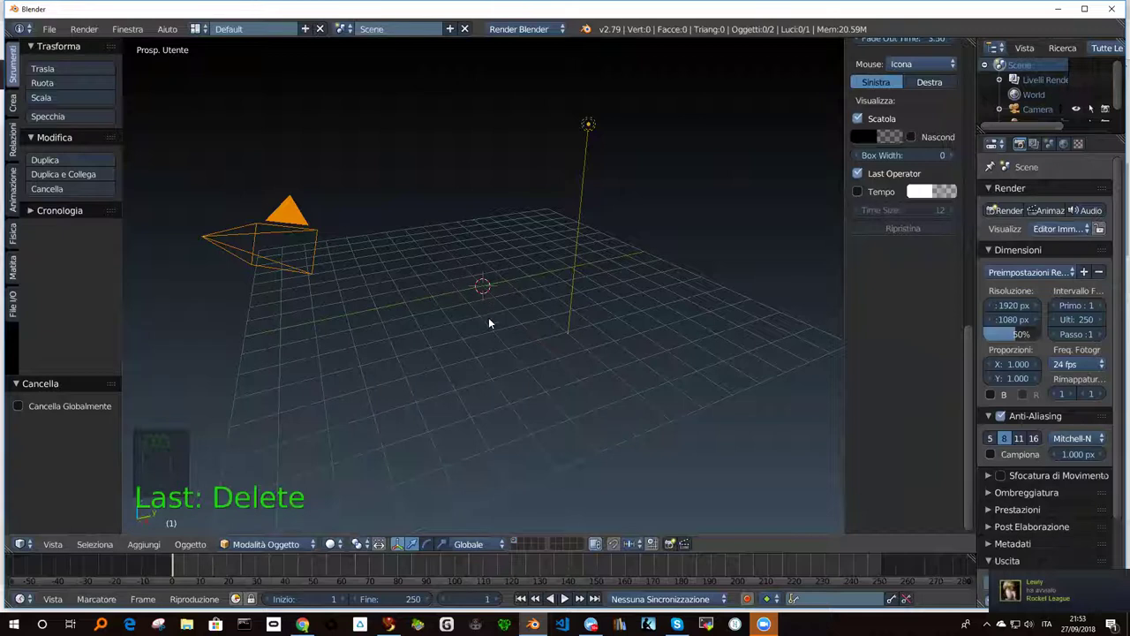
# Bring up the Add menu (Shift+A) to insert a mesh circle.
pyautogui.press('shift+a')
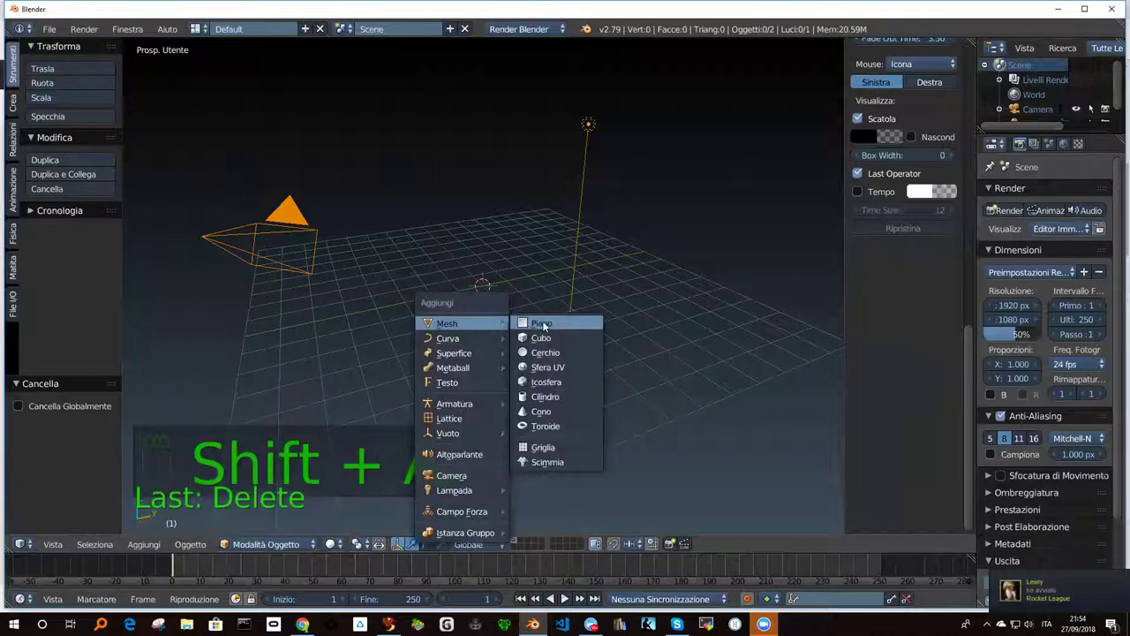
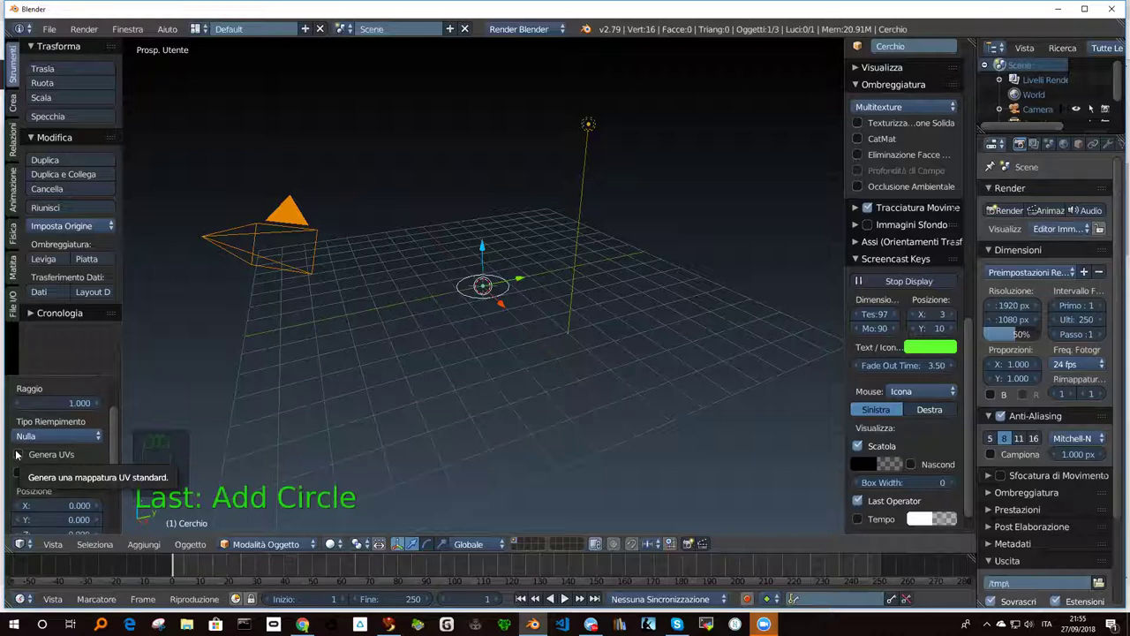
# Set the new circle to 16 vertices with a filled face in the operator panel.
pyautogui.moveTo(21, 453); pyautogui.dragTo(504, 284)
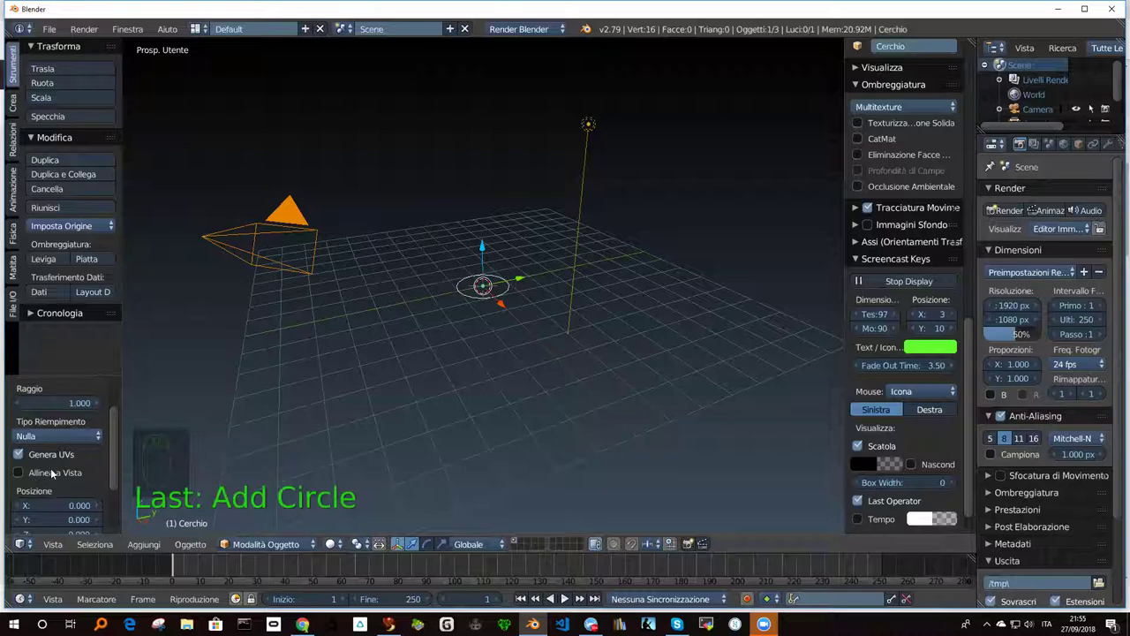
pyautogui.click(49, 437)
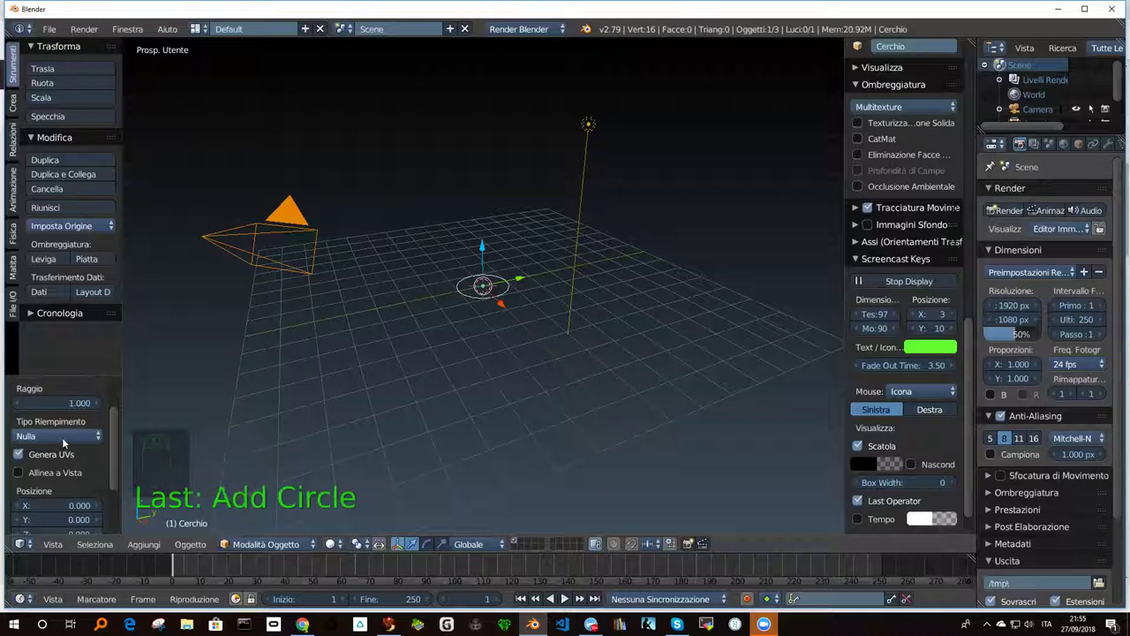
pyautogui.moveTo(115, 458); pyautogui.dragTo(110, 432)
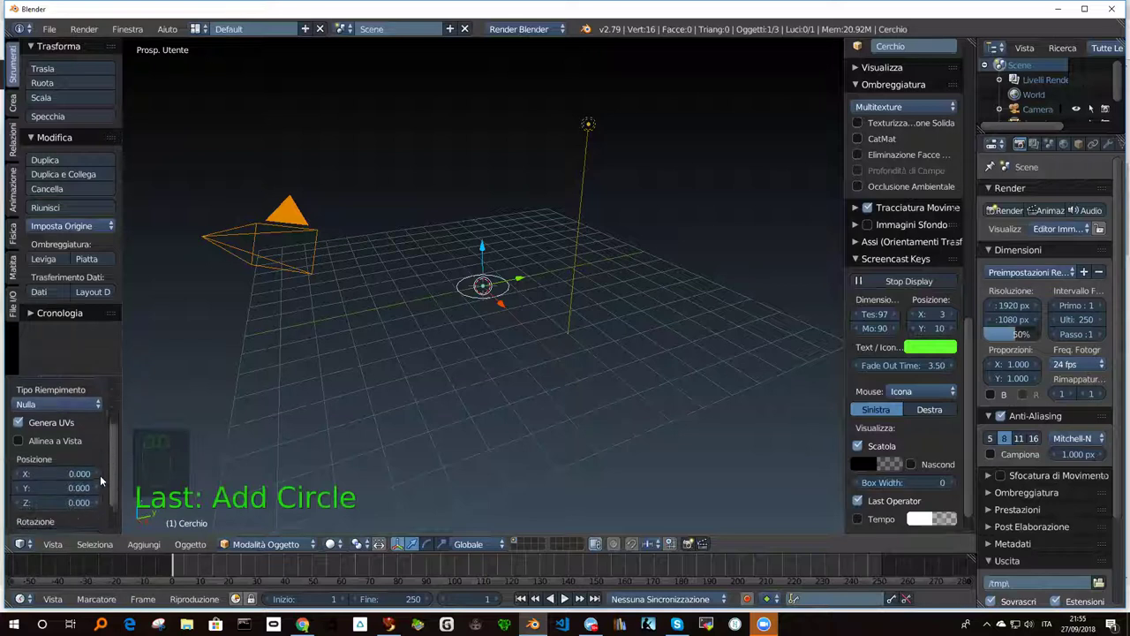
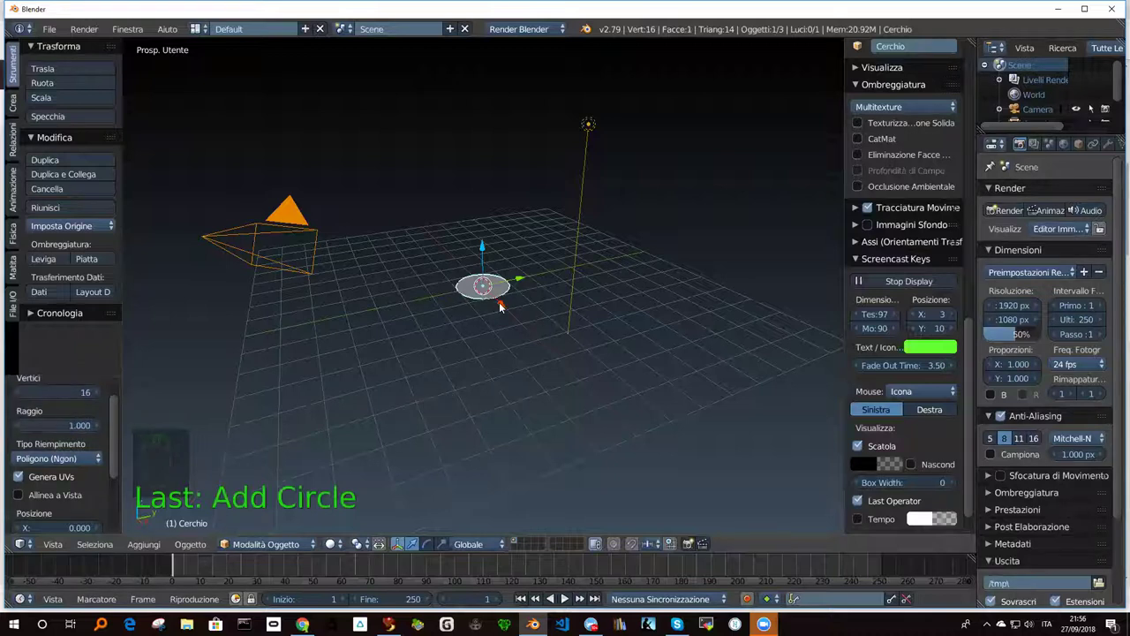
# Zoom in on the circle and scale it down to a smaller size.
pyautogui.moveTo(490, 276); pyautogui.dragTo(476, 382)
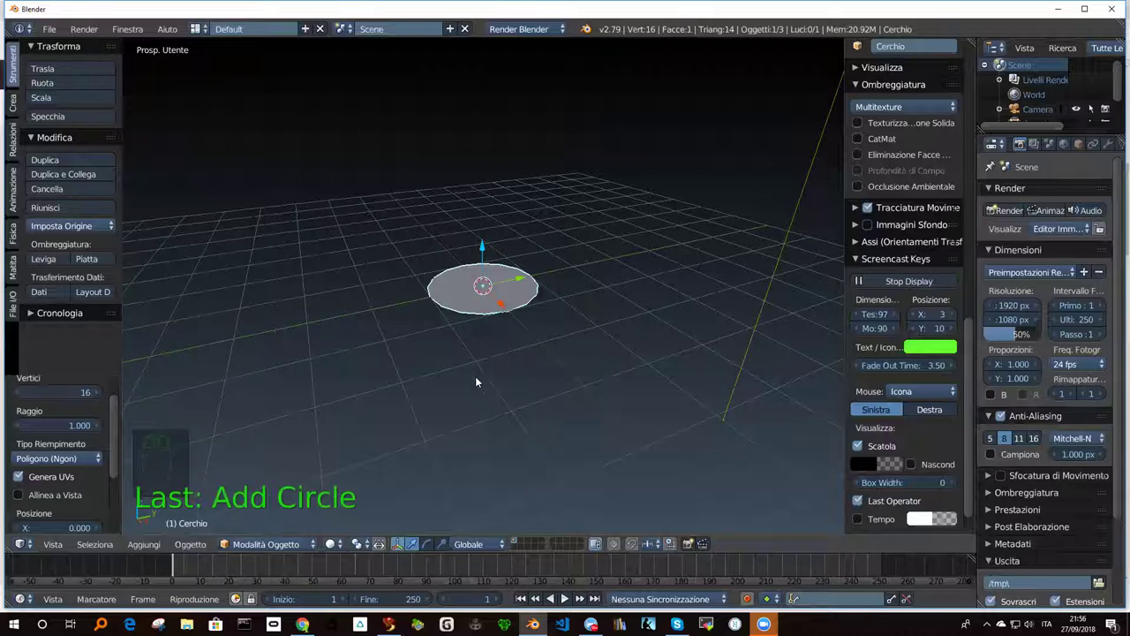
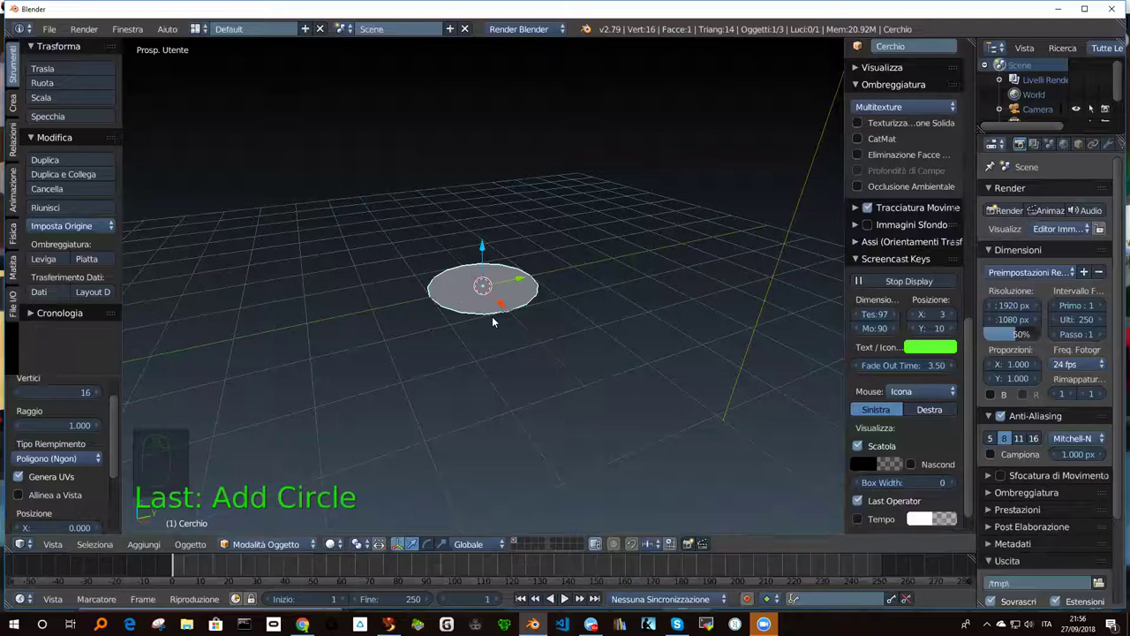
pyautogui.scroll(3)
pyautogui.moveTo(498, 336); pyautogui.dragTo(495, 315)
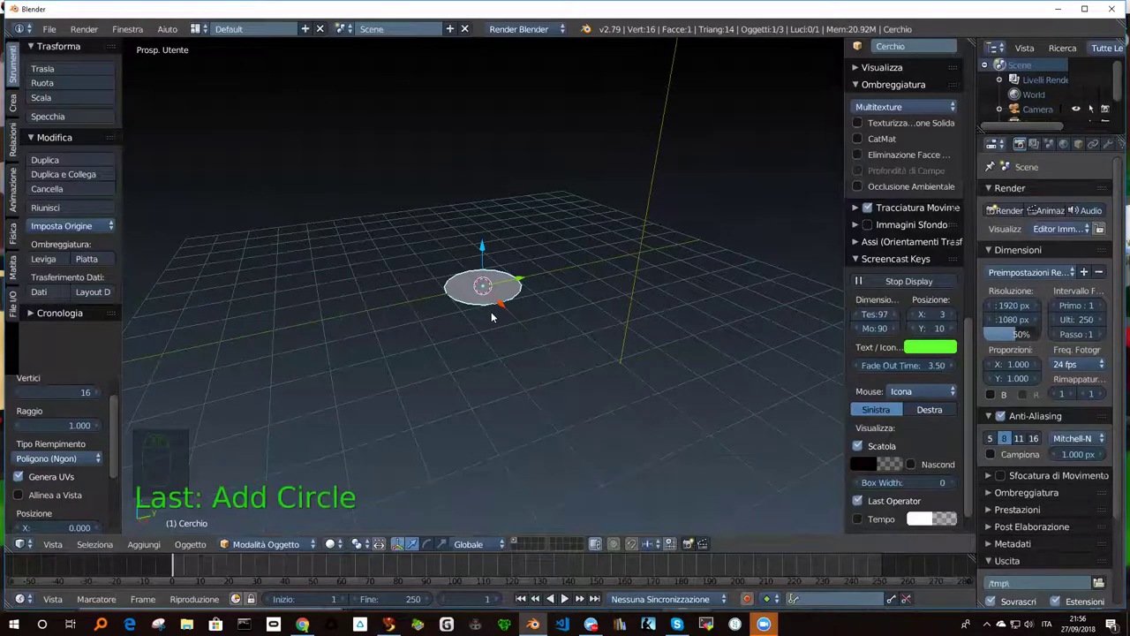
pyautogui.moveTo(521, 283); pyautogui.dragTo(530, 297)
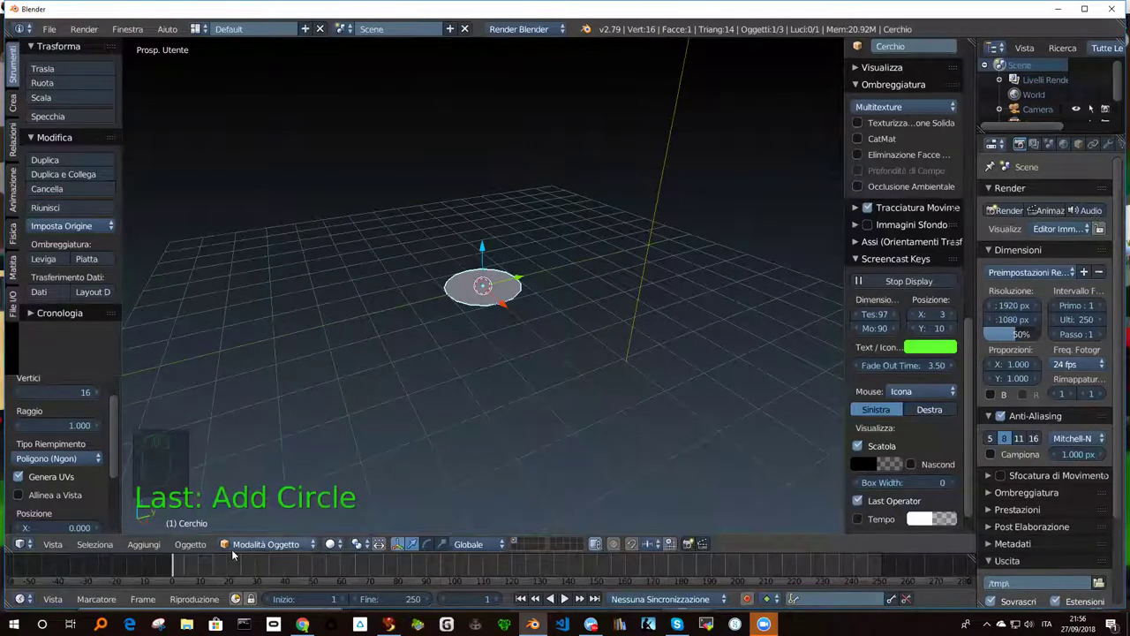
pyautogui.moveTo(252, 550); pyautogui.dragTo(255, 541)
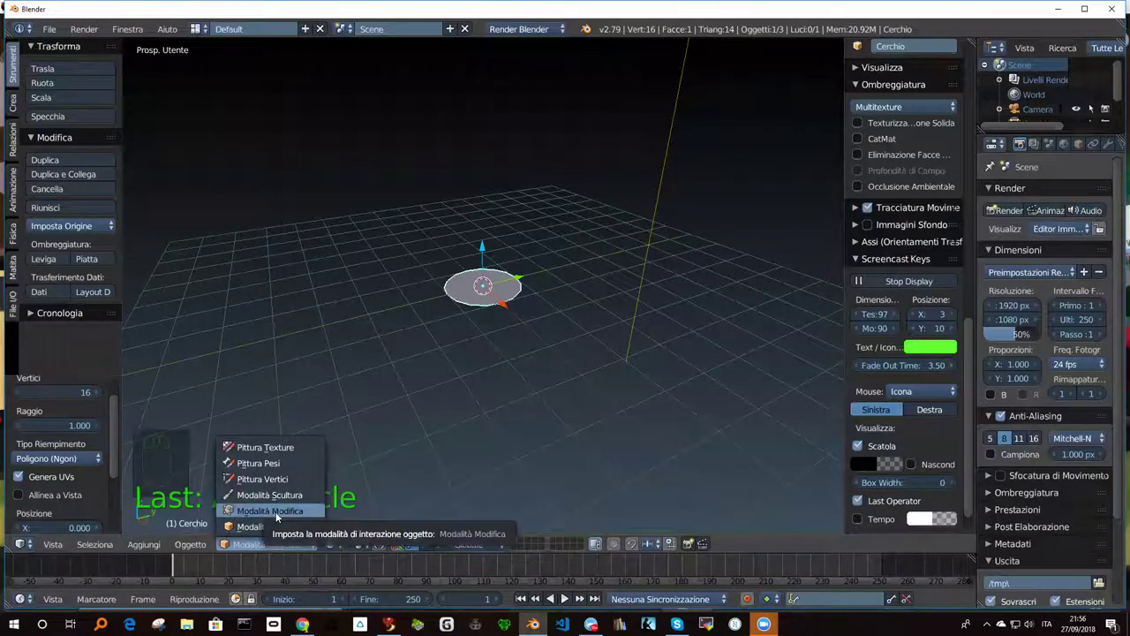
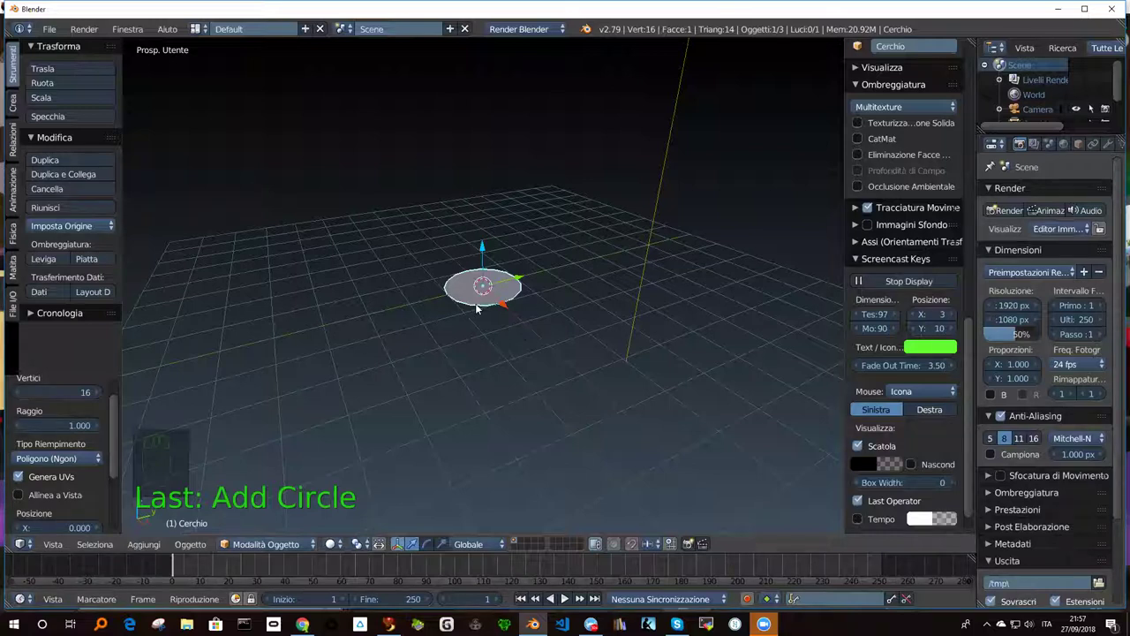
pyautogui.press('Tab')
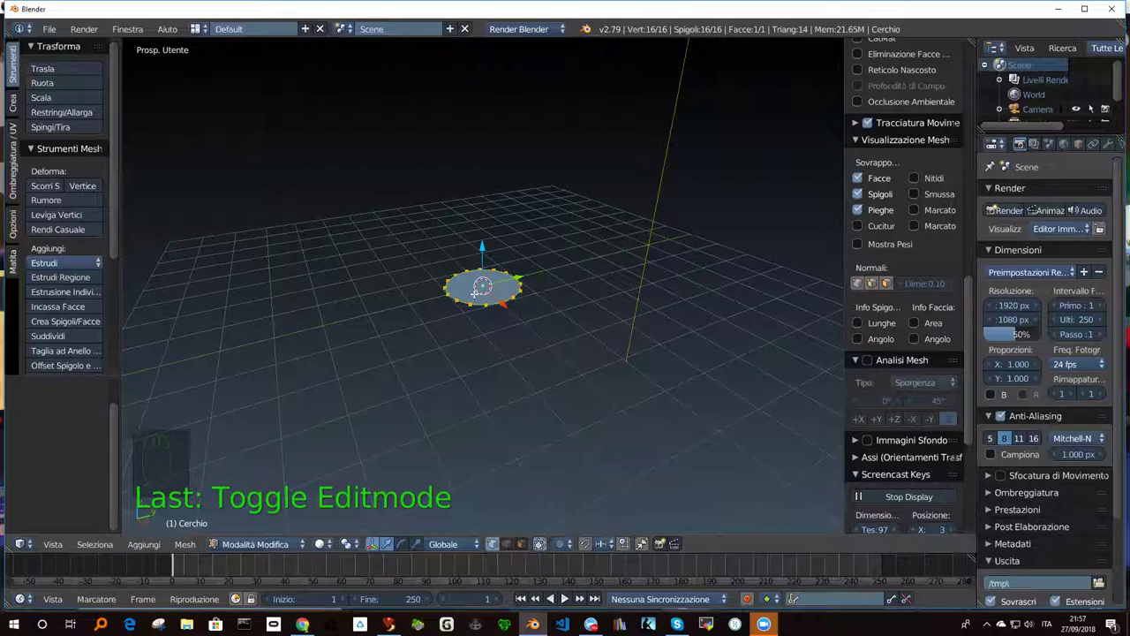
# Extrude the circle upward along Z into a short cylinder.
pyautogui.press('e')
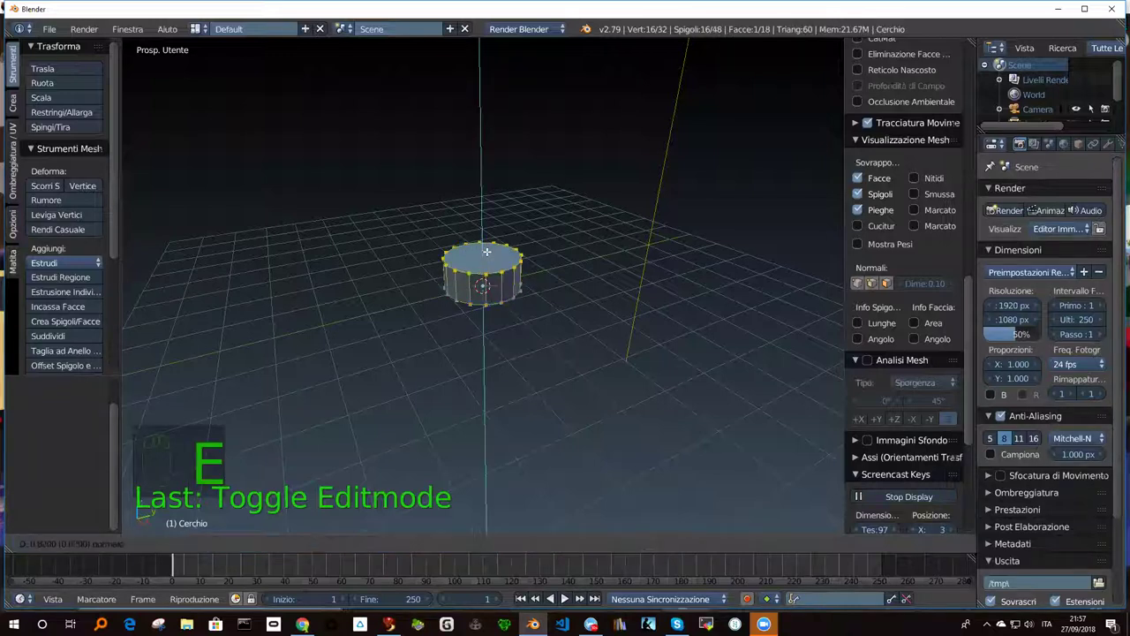
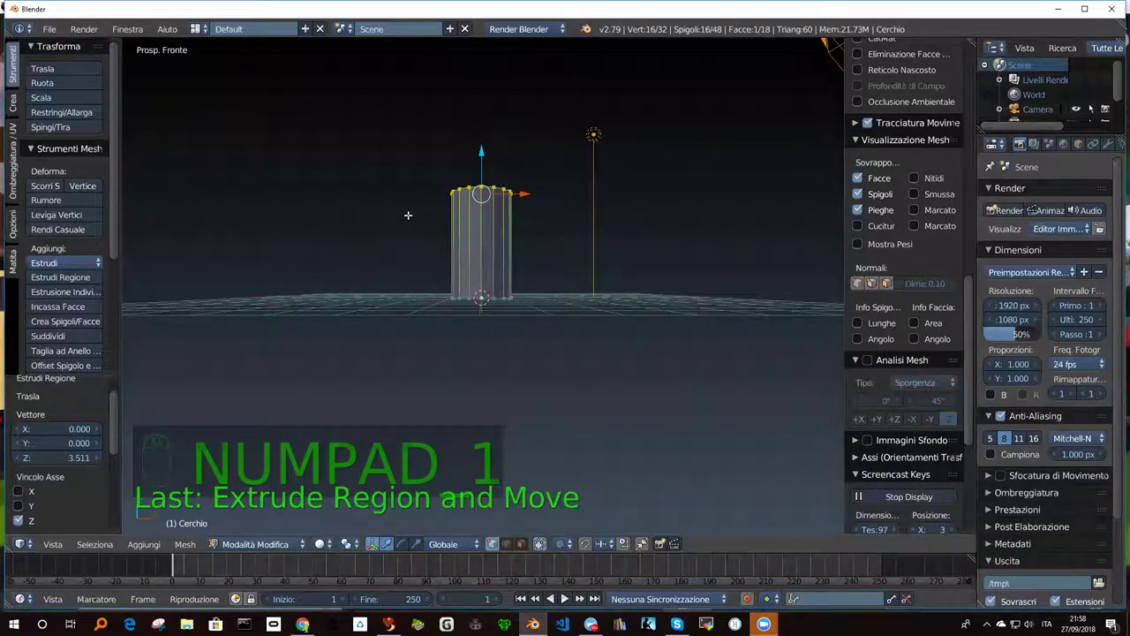
# Switch to orthographic front view to extend the cylinder upward.
pyautogui.press('KP_5')
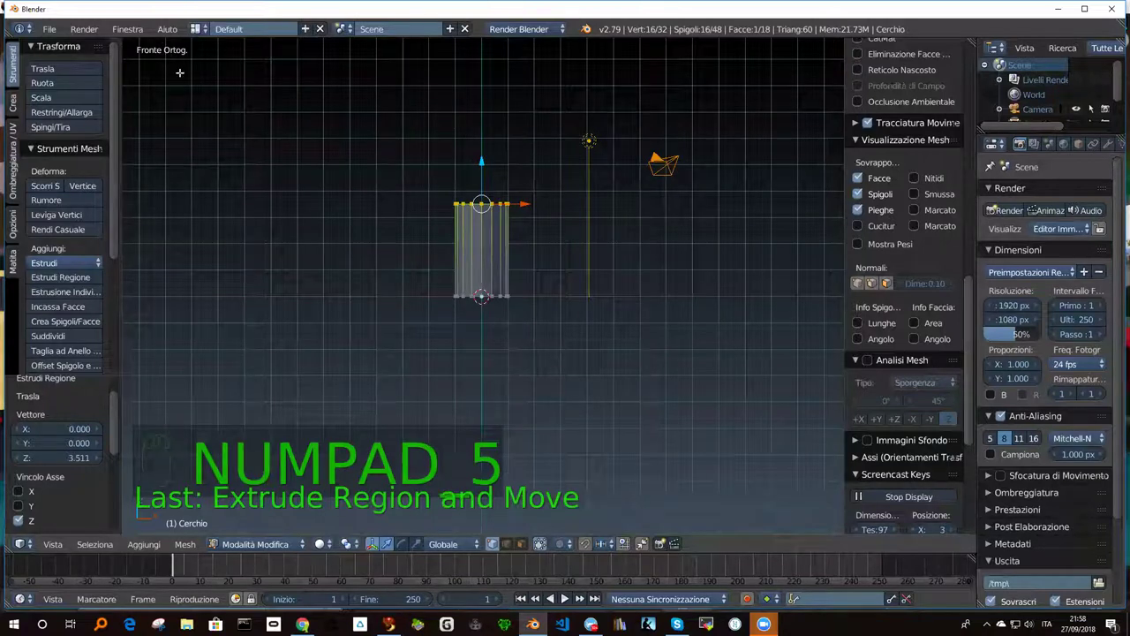
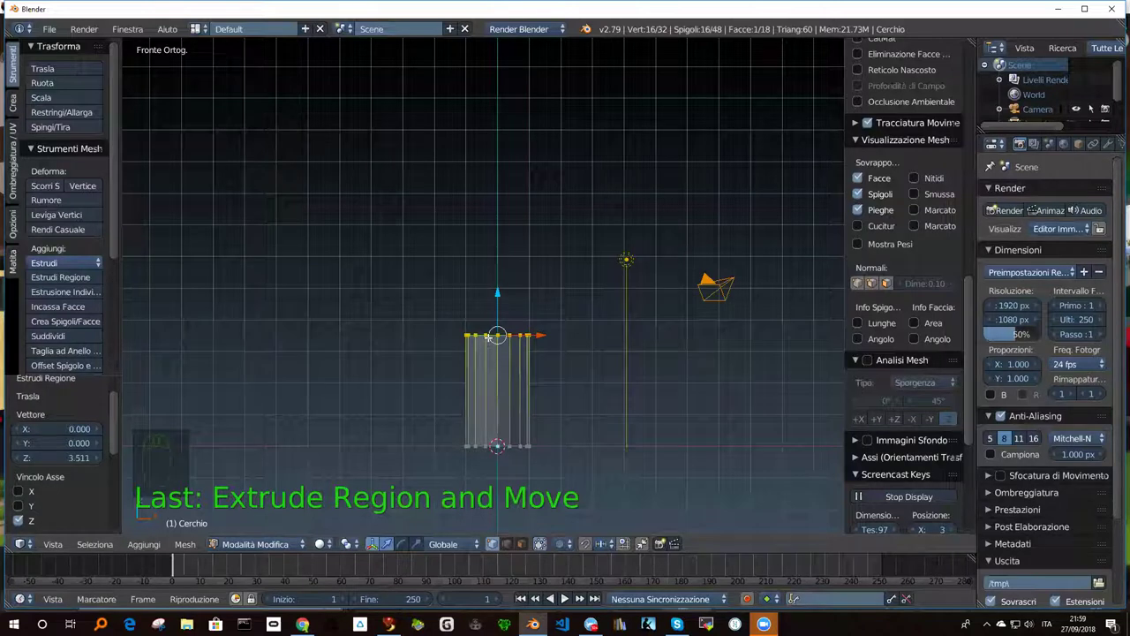
# Extrude the top ring upward three times to lengthen the bottle body.
pyautogui.press('e')
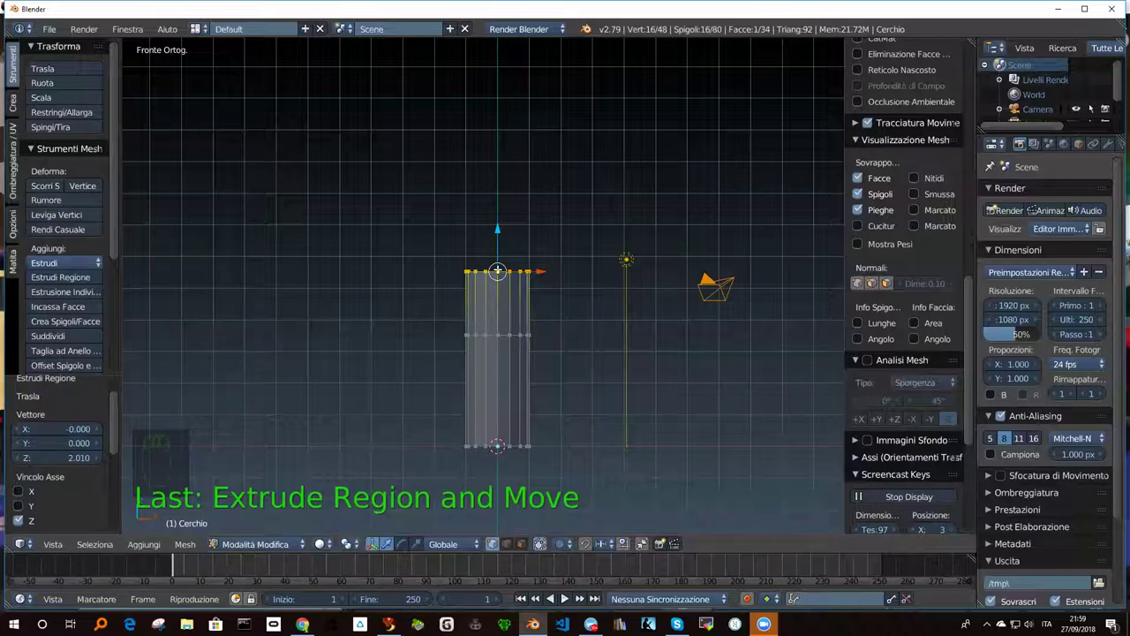
pyautogui.press('e')
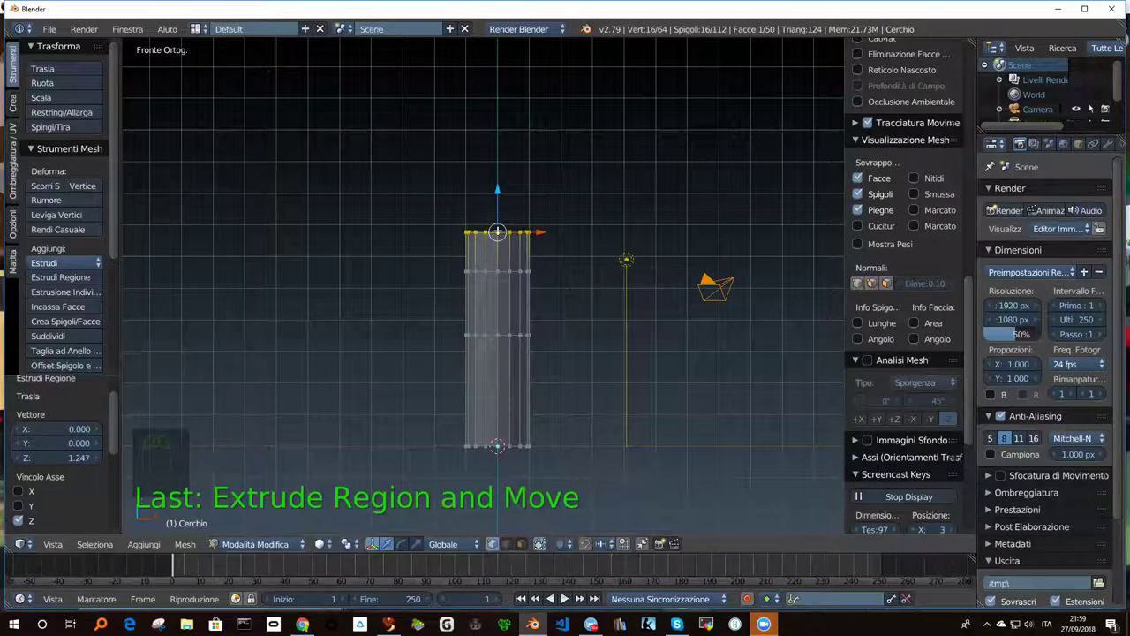
pyautogui.press('e')
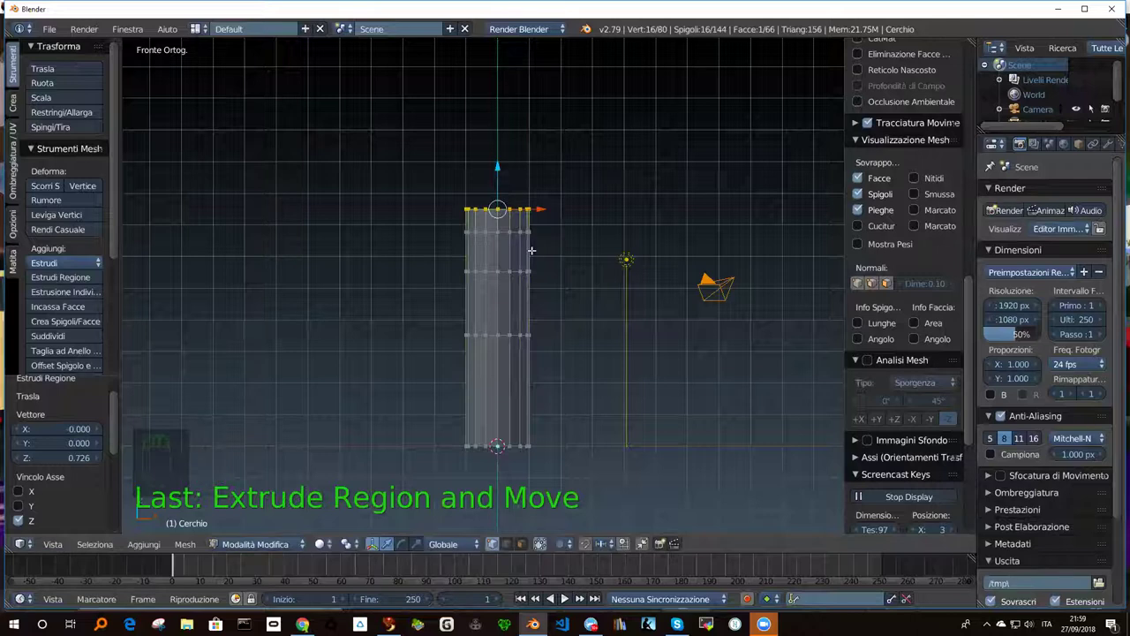
# Scale the top ring inward and extrude it up repeatedly to form the shoulder and narrow neck.
pyautogui.press('s')
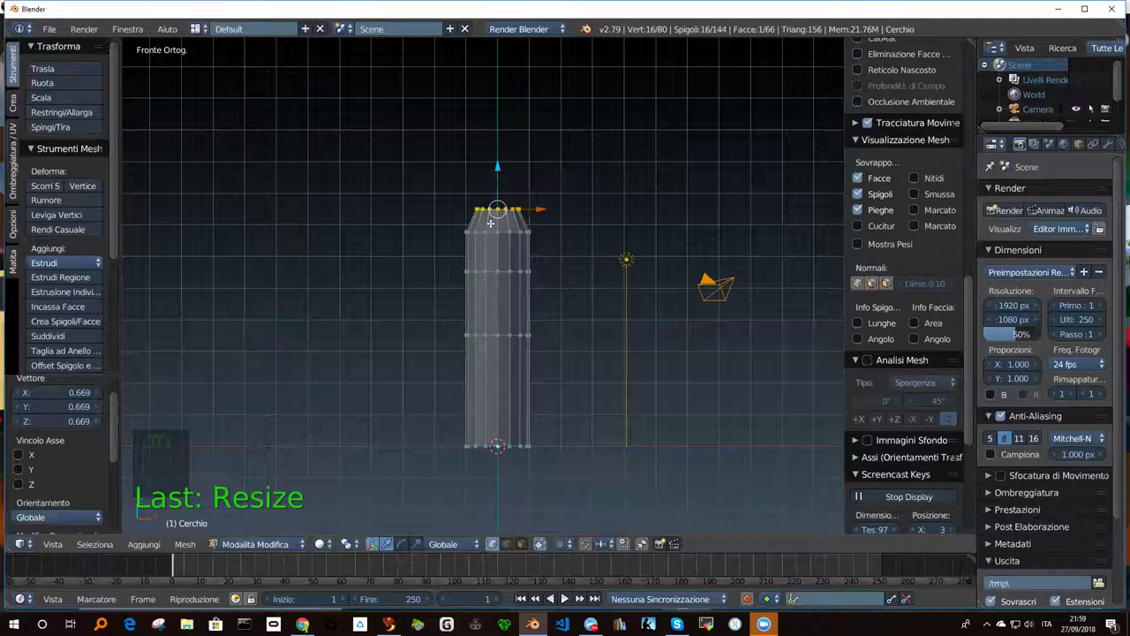
pyautogui.press('e')
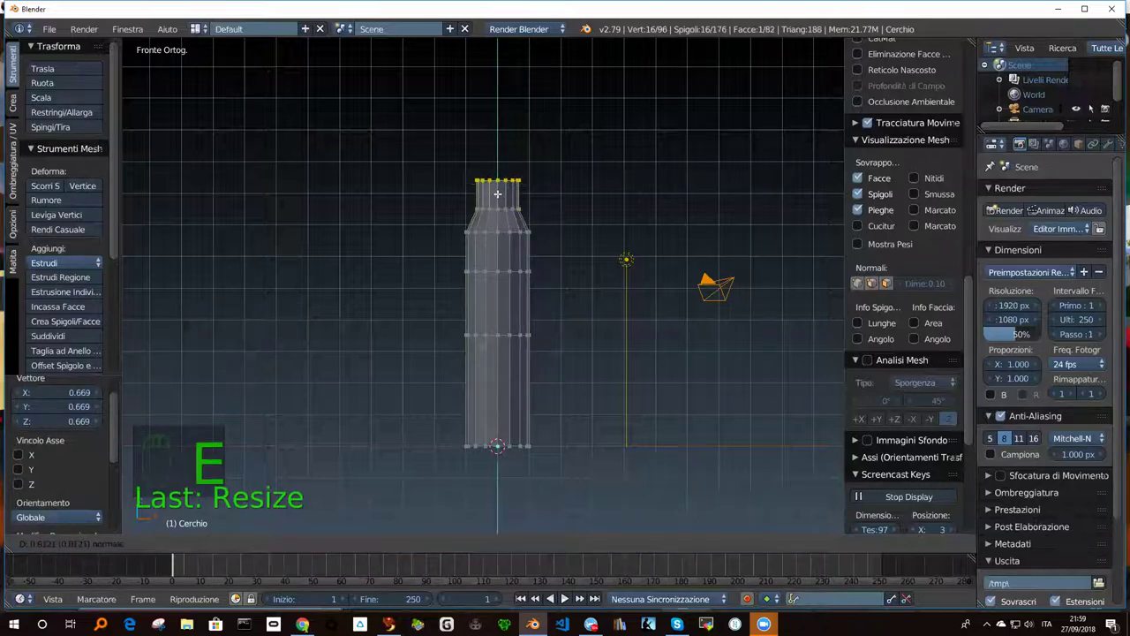
pyautogui.press('s')
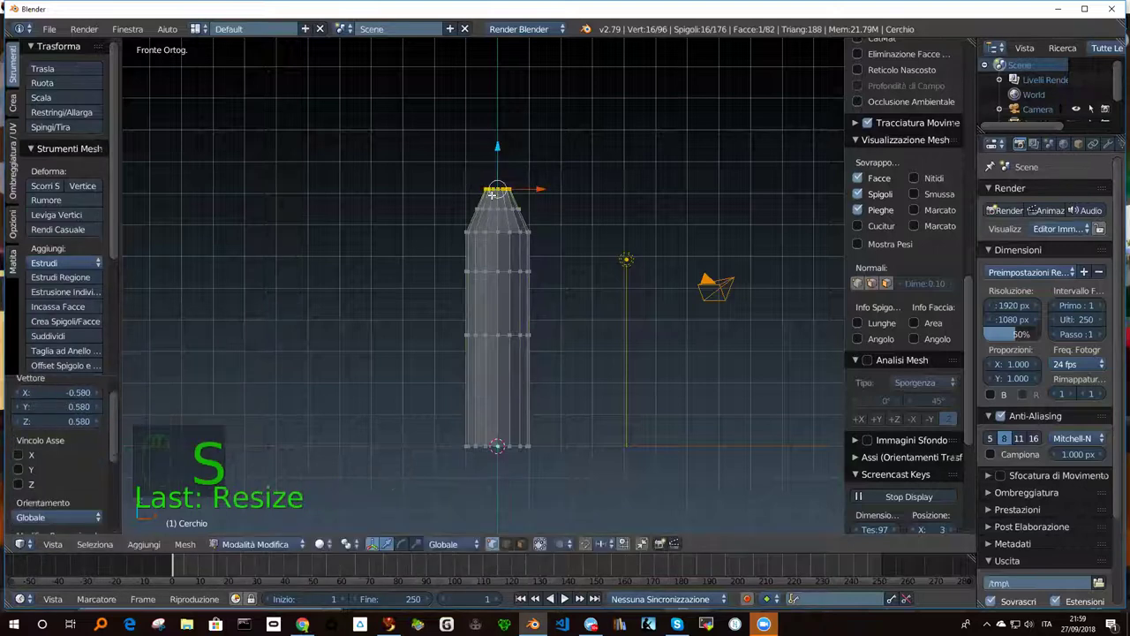
pyautogui.press('e')
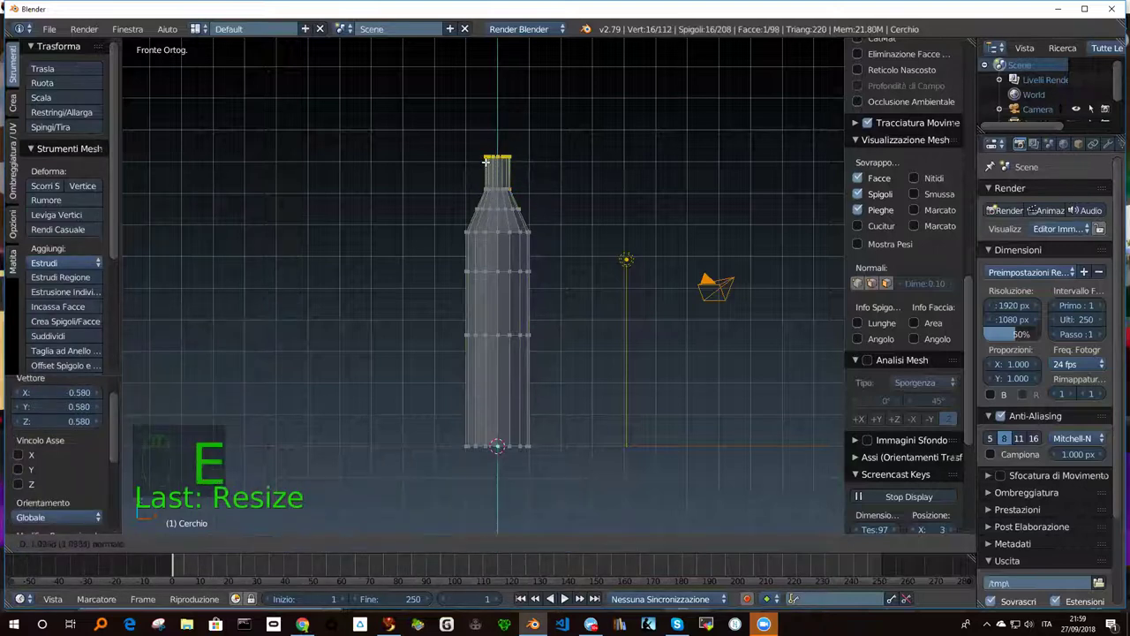
pyautogui.press('e')
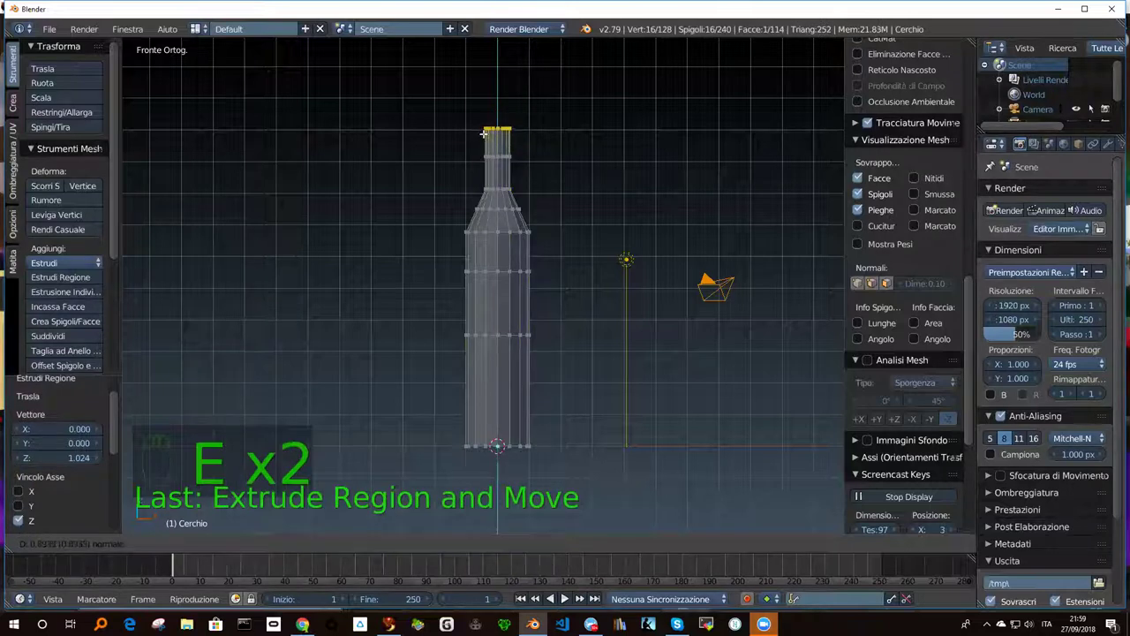
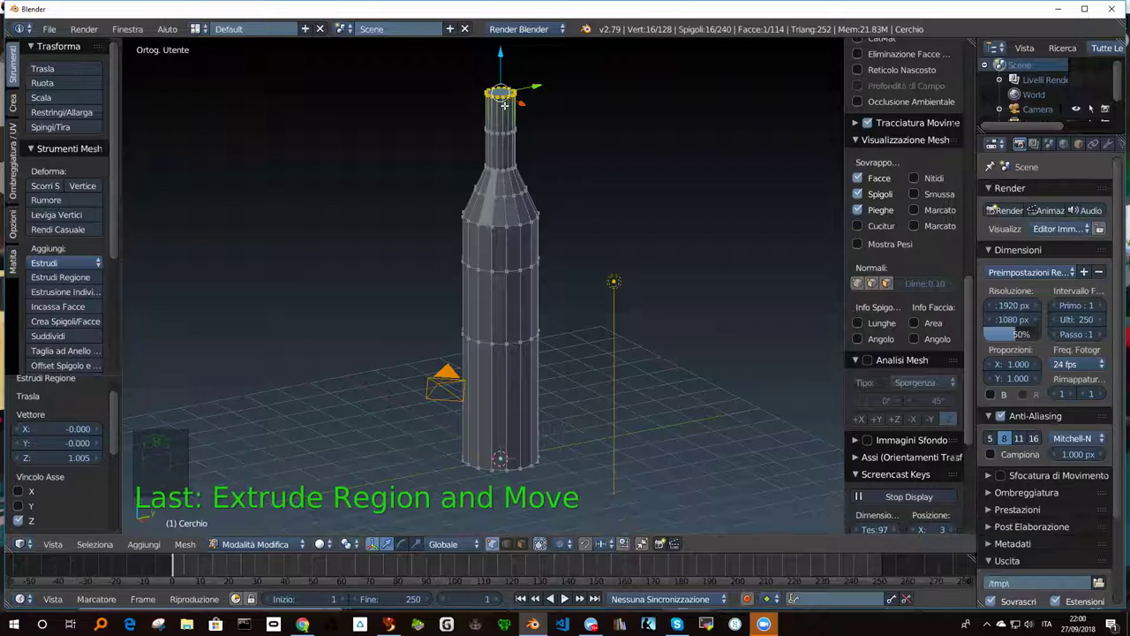
# Try an extra extrusion at the neck rim and undo it.
pyautogui.press('e')
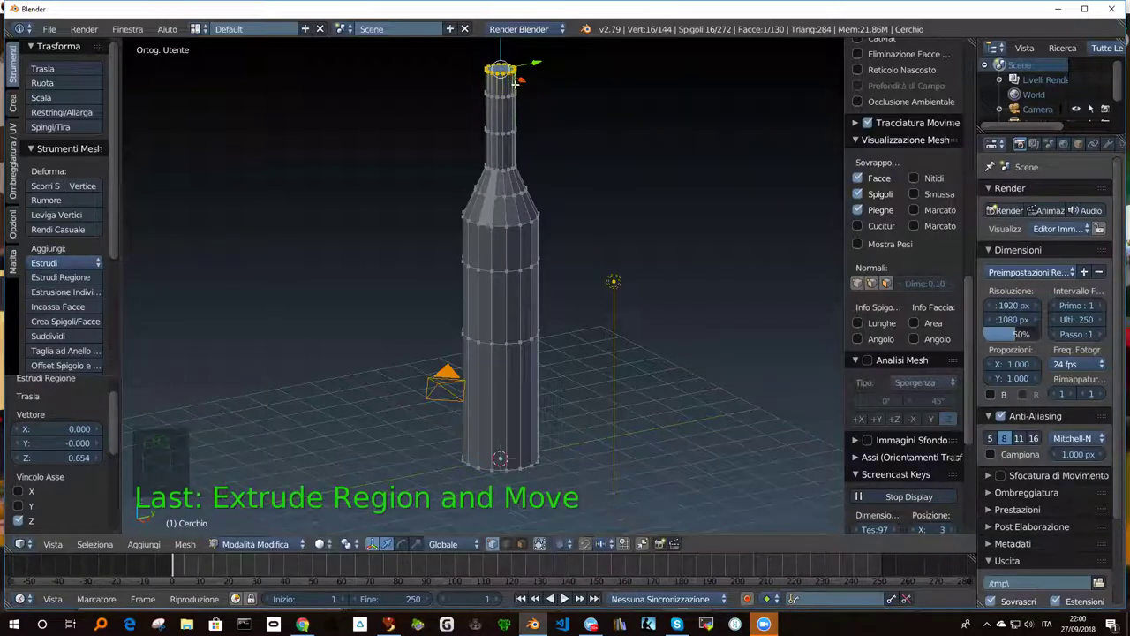
pyautogui.press('ctrl+z')
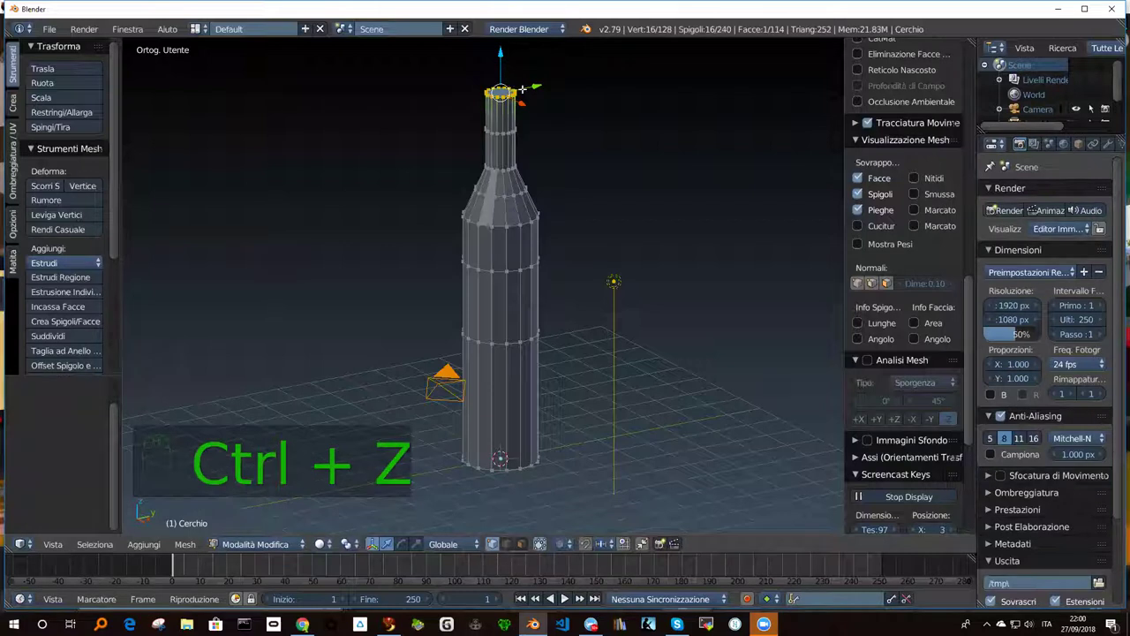
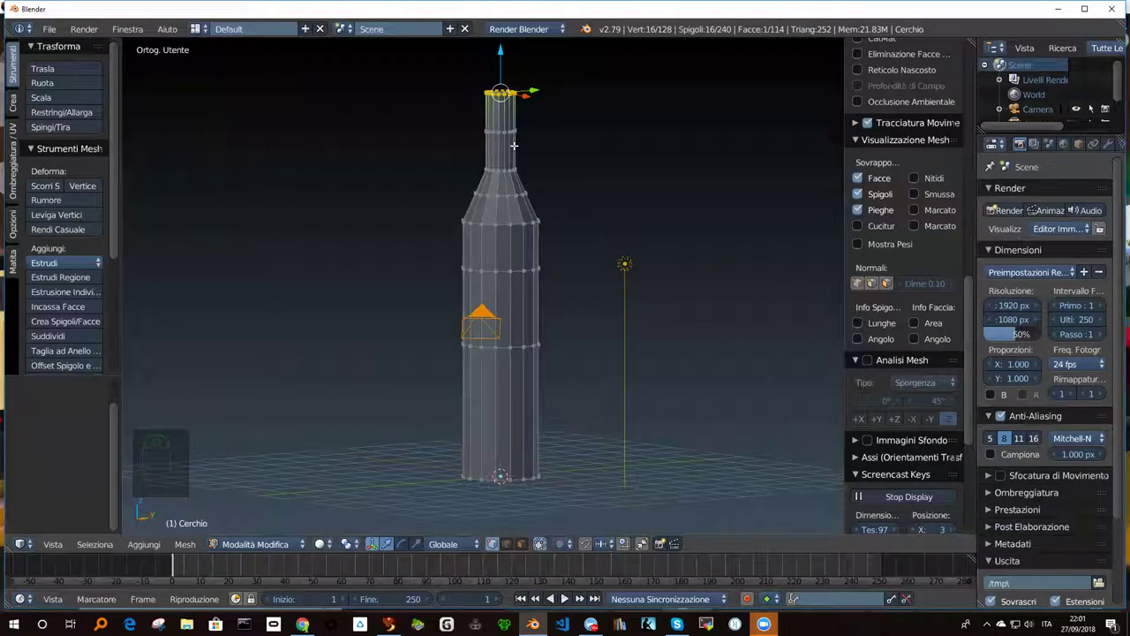
pyautogui.press('Tab')
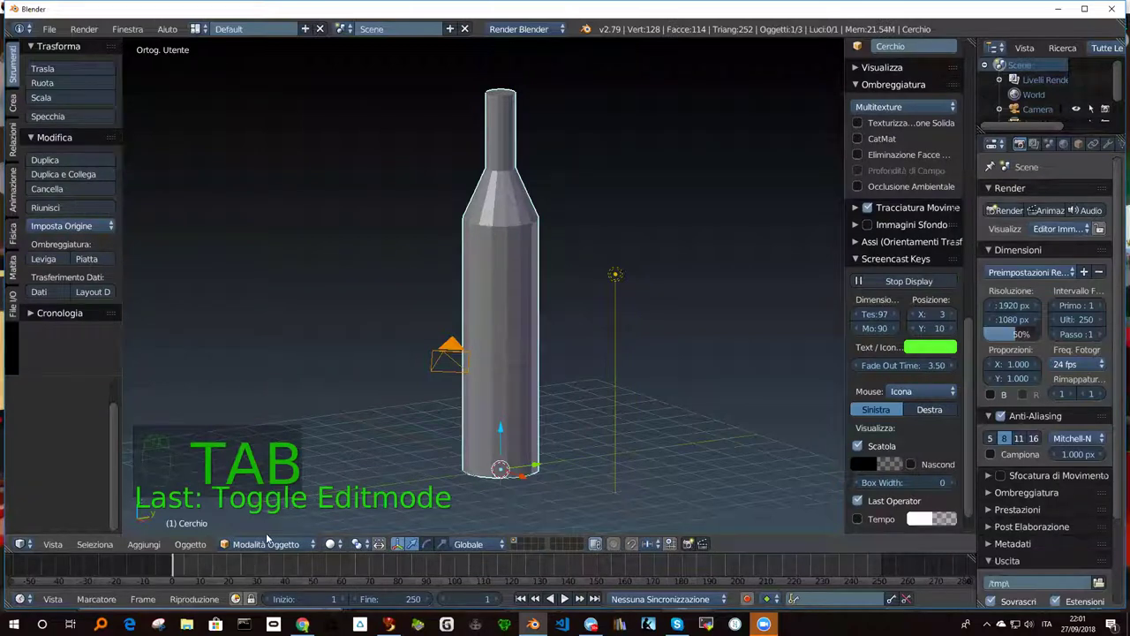
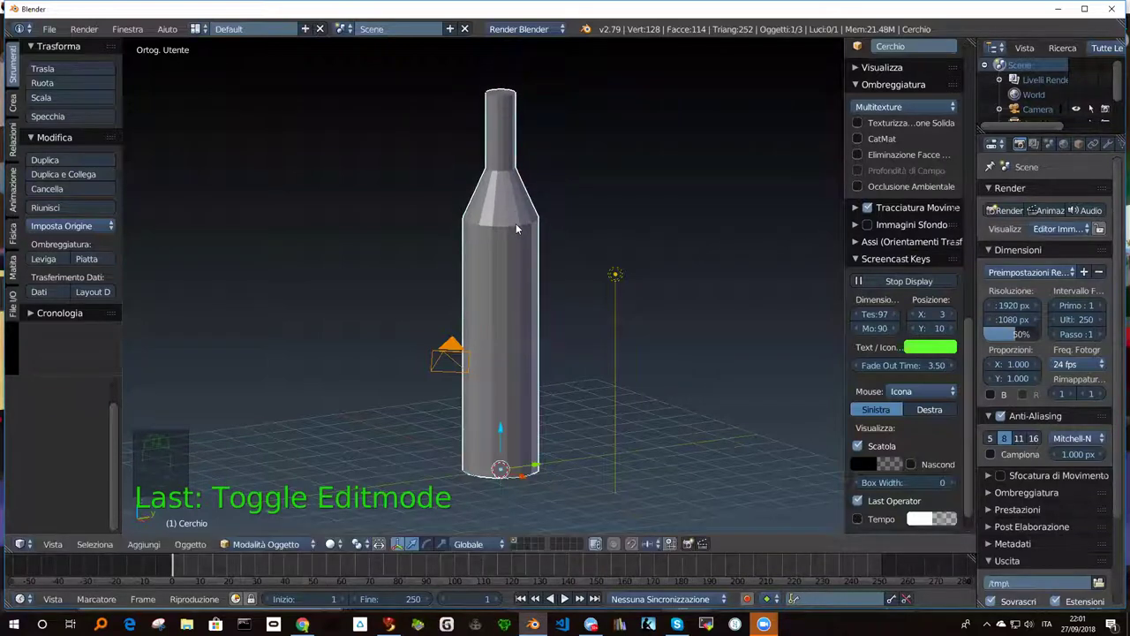
pyautogui.press('s')
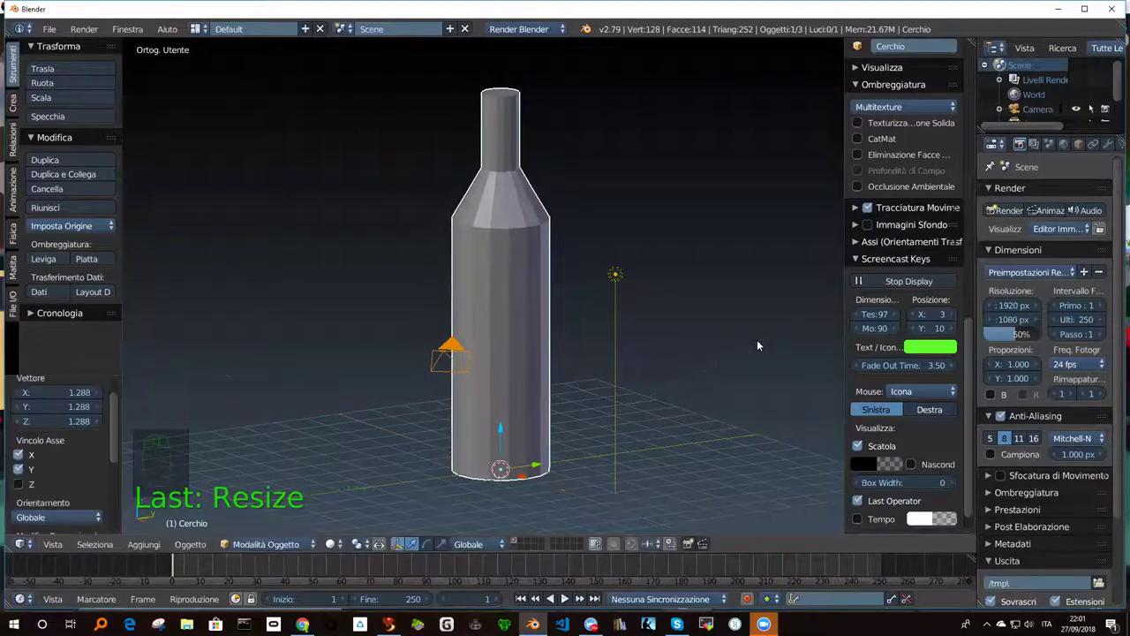
pyautogui.moveTo(493, 361); pyautogui.dragTo(543, 366)
pyautogui.moveTo(497, 350); pyautogui.dragTo(495, 368)
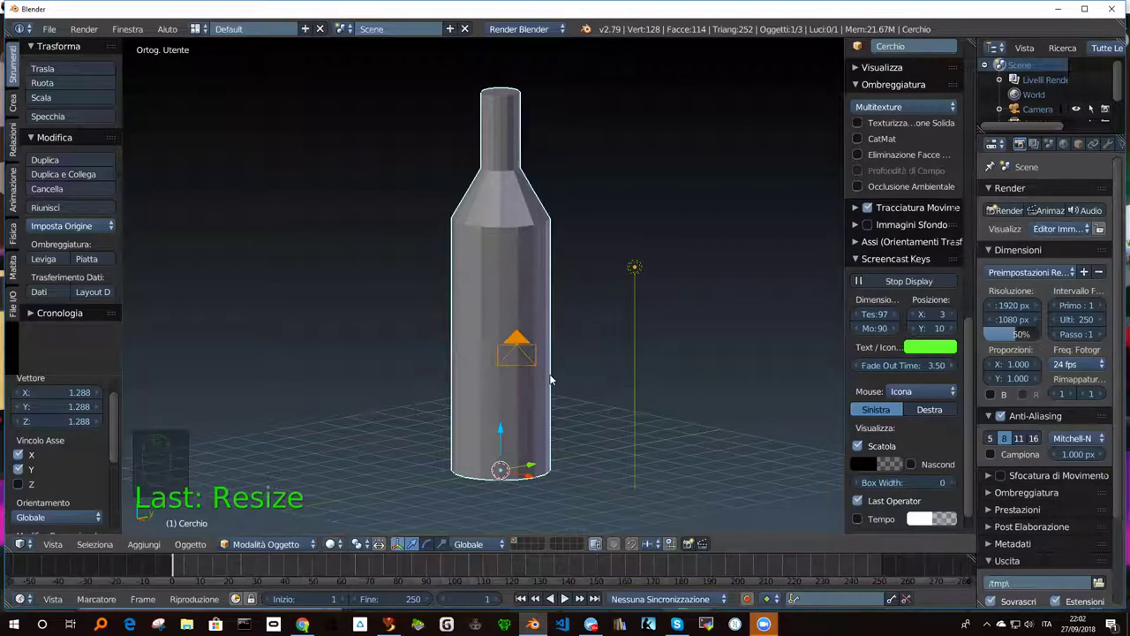
pyautogui.press('s')
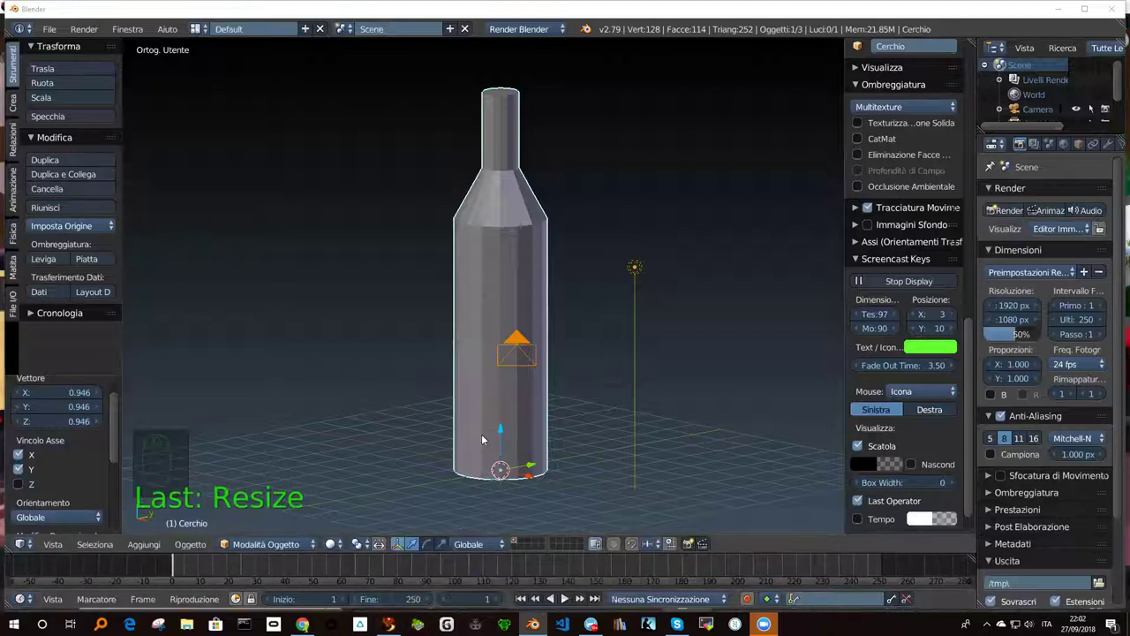
pyautogui.moveTo(498, 294); pyautogui.dragTo(468, 292)
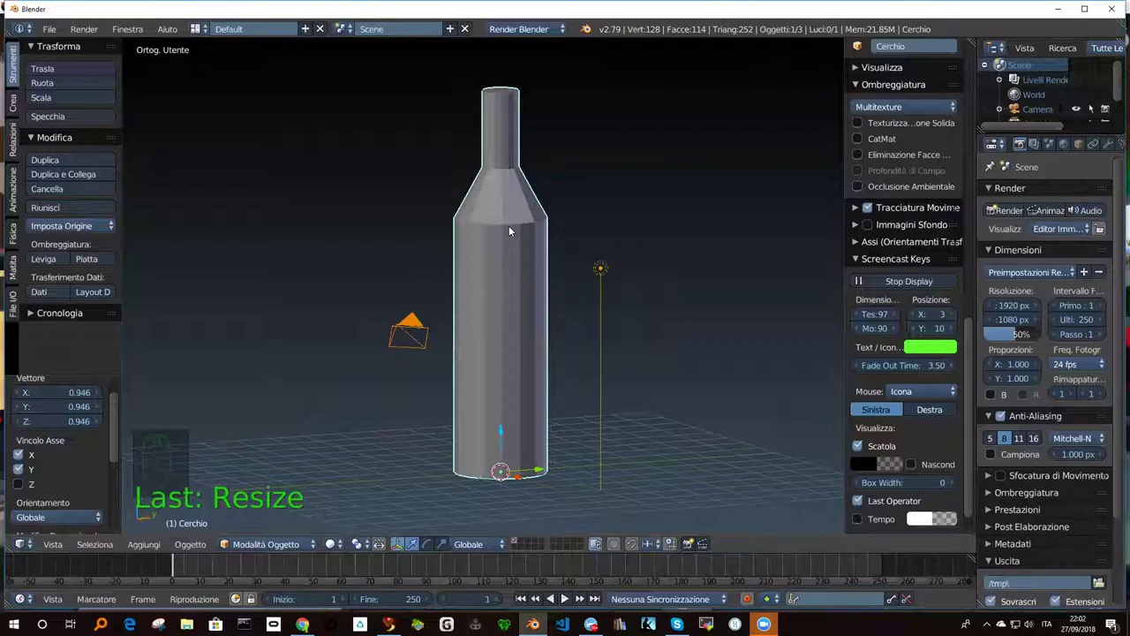
pyautogui.moveTo(511, 227); pyautogui.dragTo(489, 218)
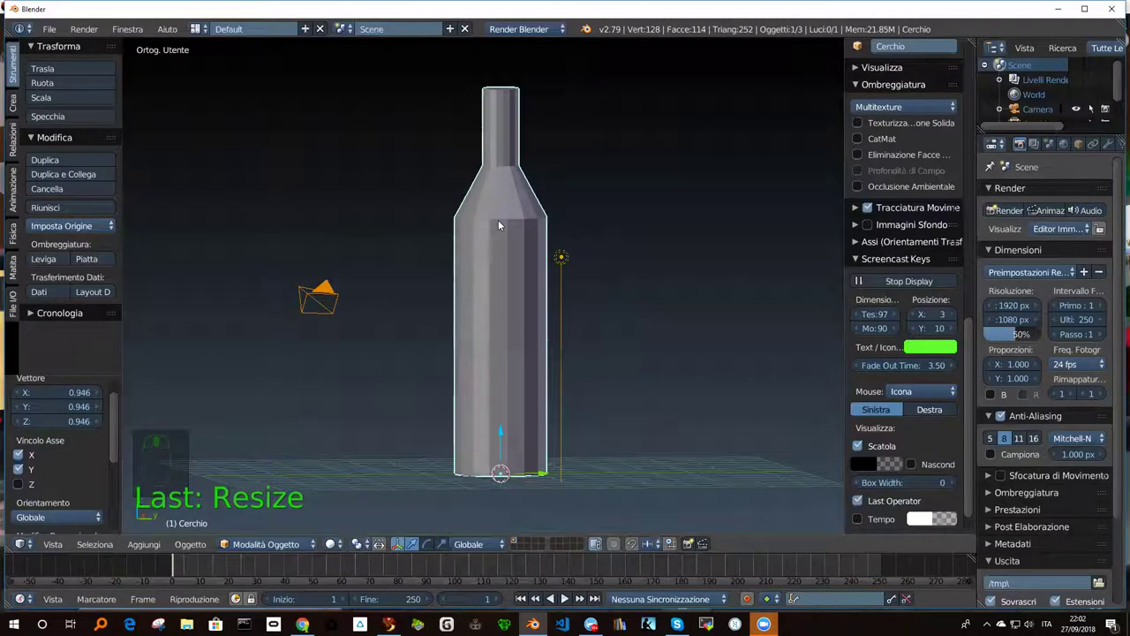
pyautogui.moveTo(511, 210); pyautogui.dragTo(498, 224)
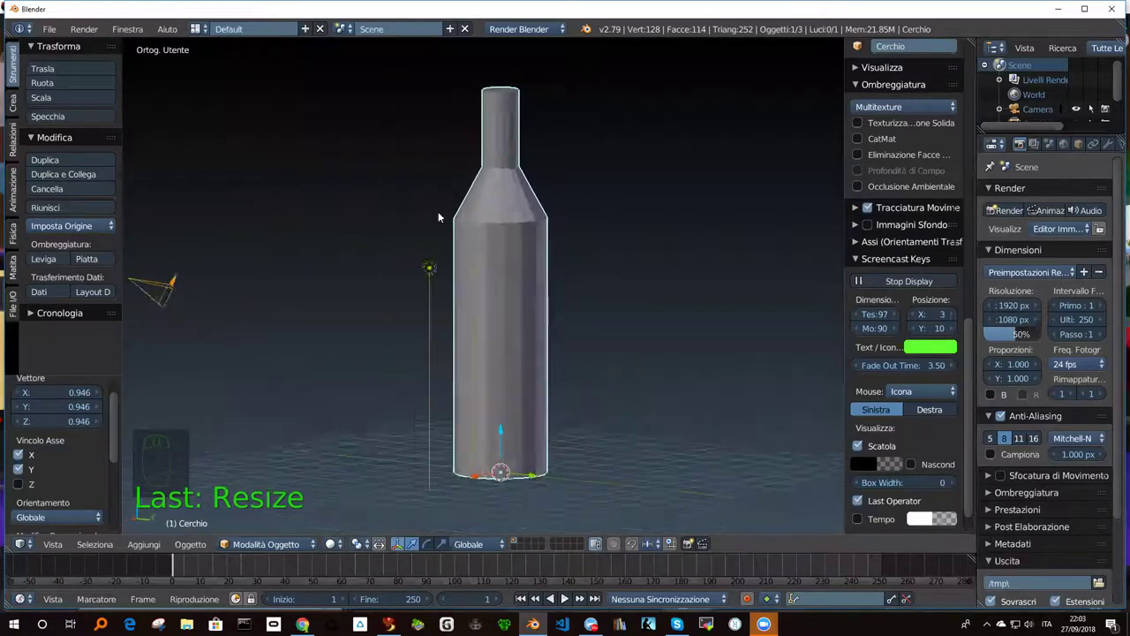
pyautogui.moveTo(497, 234); pyautogui.dragTo(518, 203)
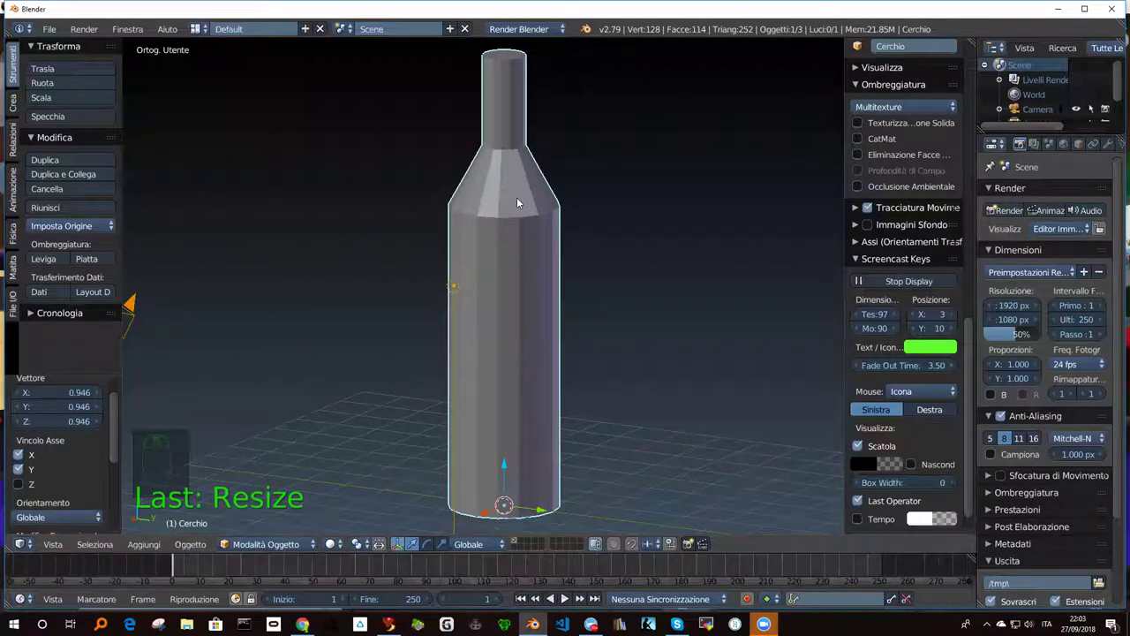
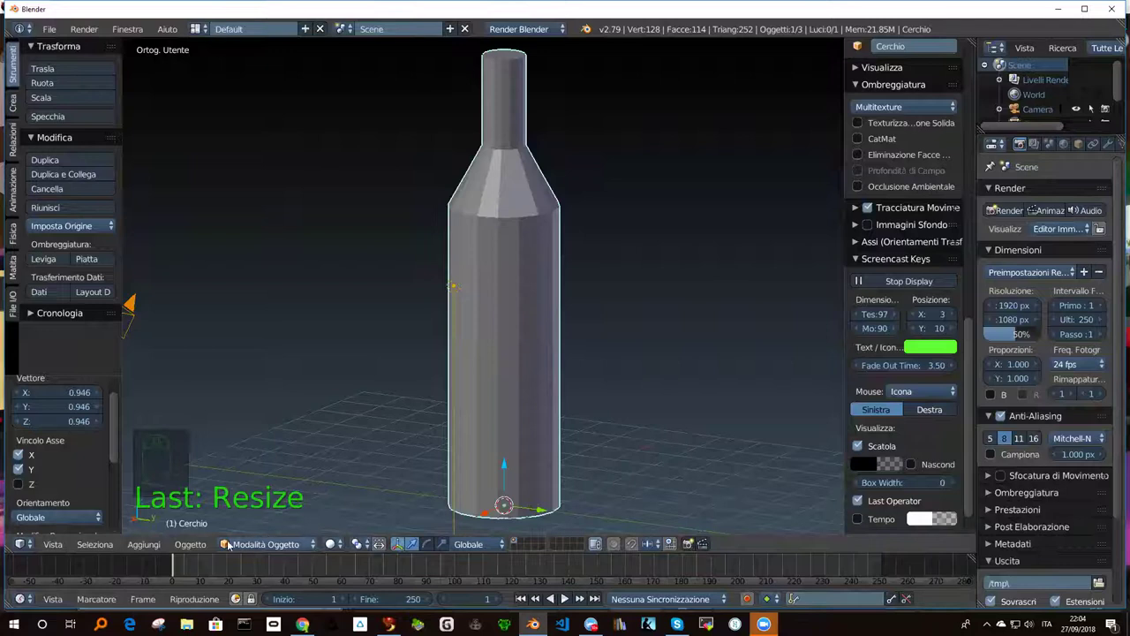
# Enter Edit Mode, clear the selection and cut a new edge loop near the top of the neck.
pyautogui.press('Tab')
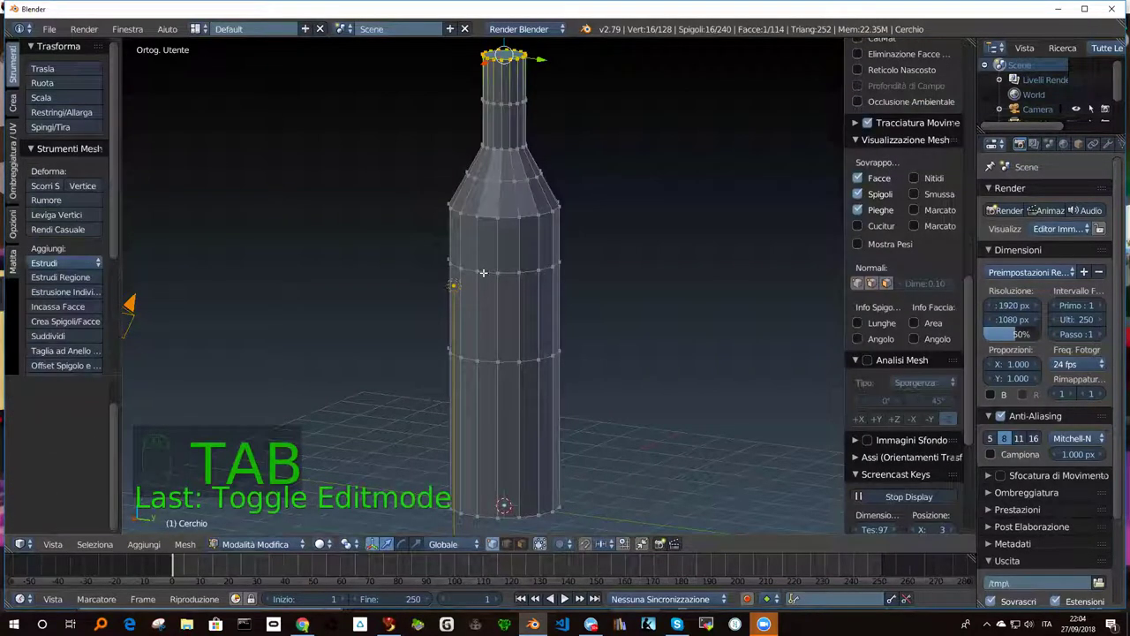
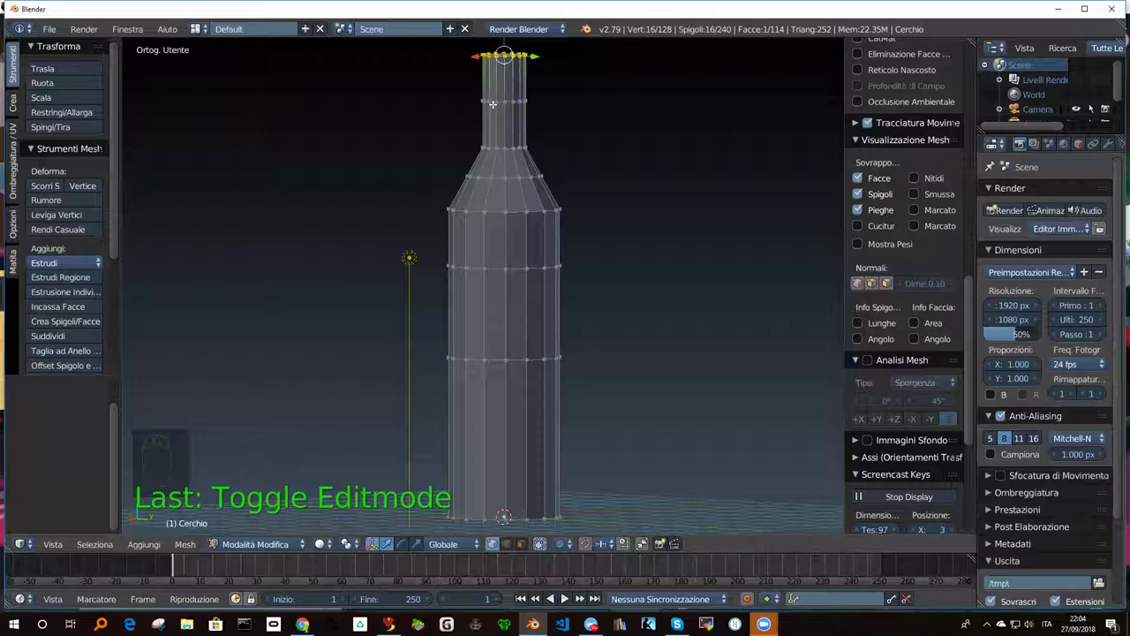
pyautogui.press('a')
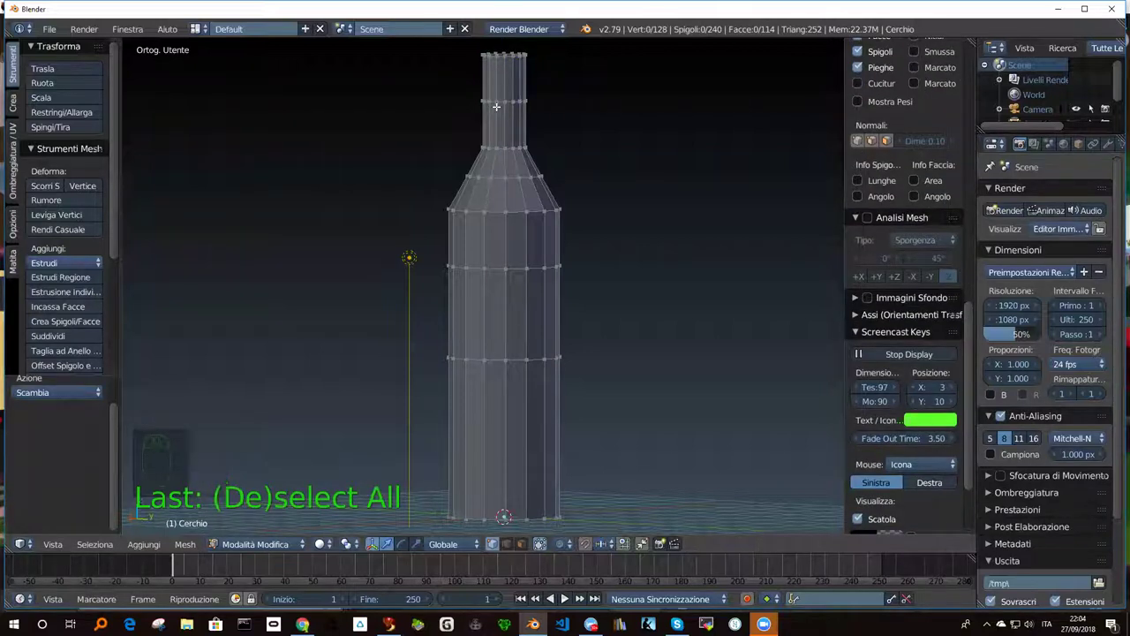
pyautogui.press('a')
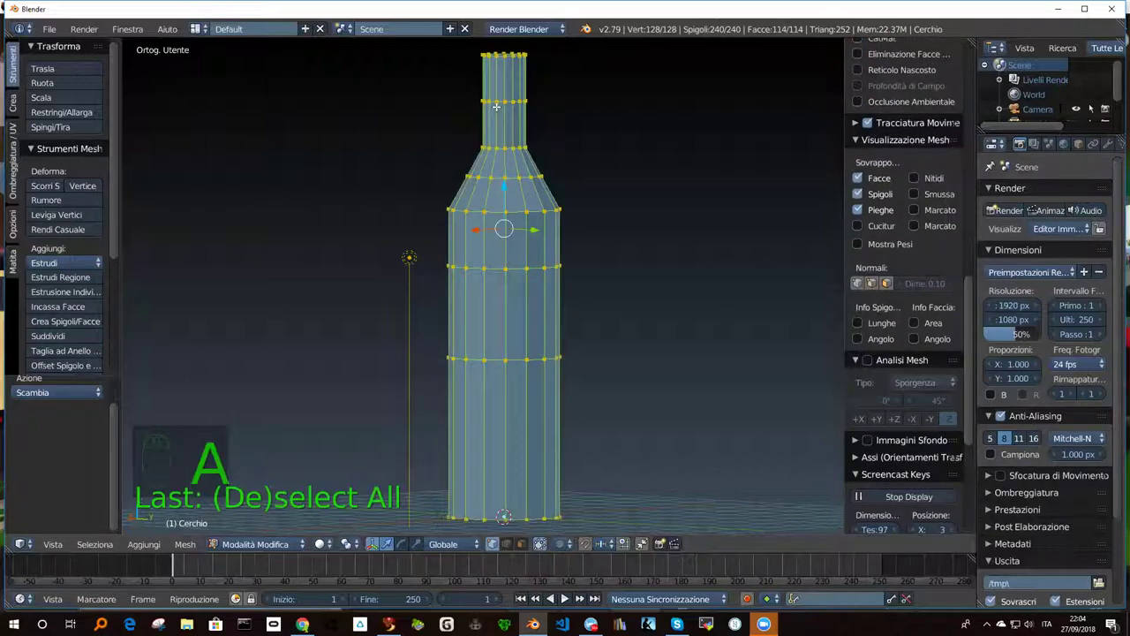
pyautogui.press('a')
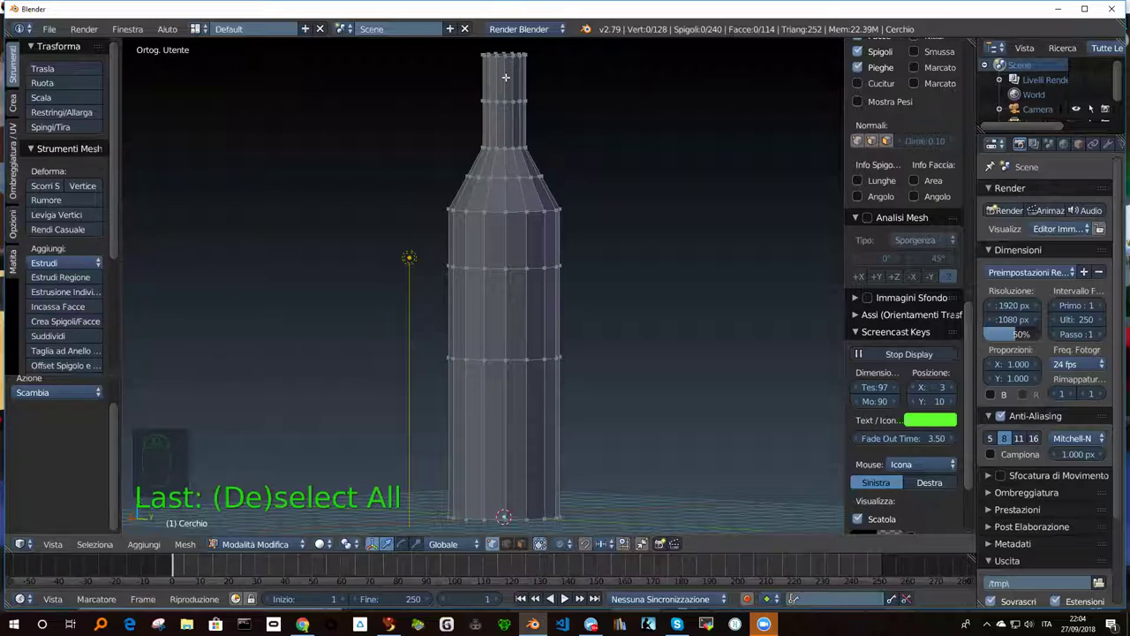
pyautogui.press('ctrl+r')
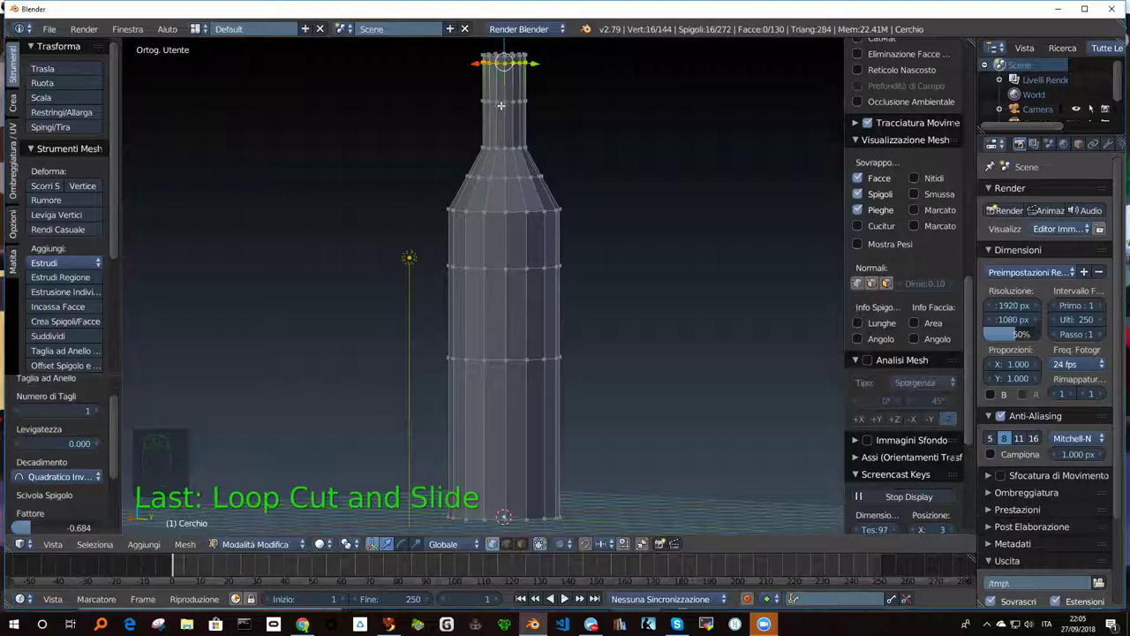
# Cut two more edge loops just below the neck rim with Loop Cut and Slide.
pyautogui.press('a')
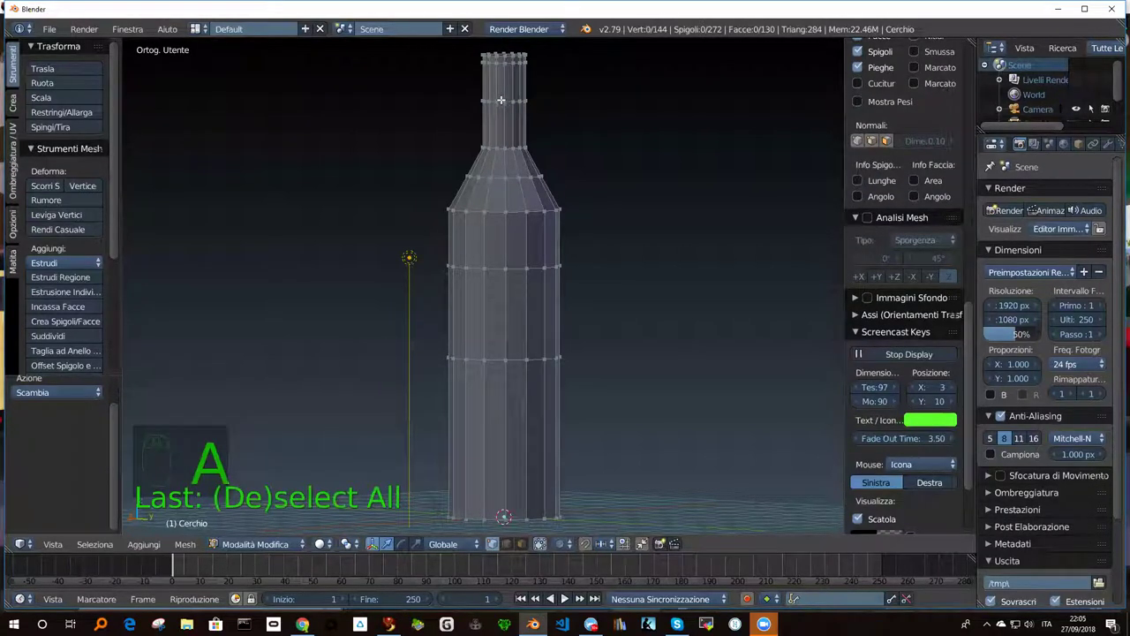
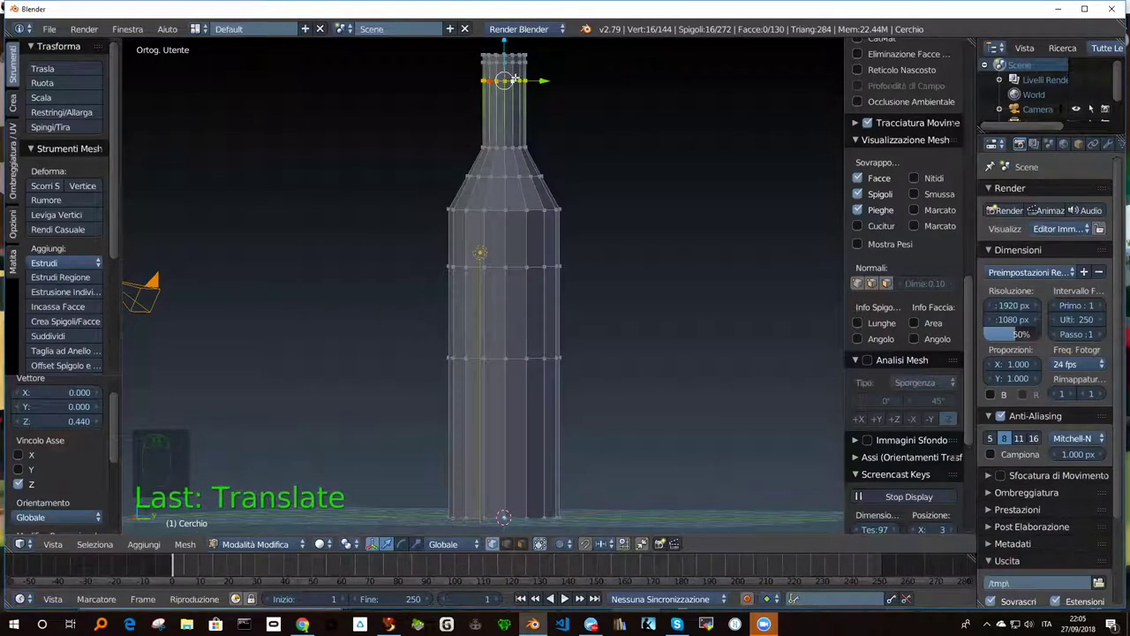
pyautogui.press('a')
pyautogui.press('ctrl+r')
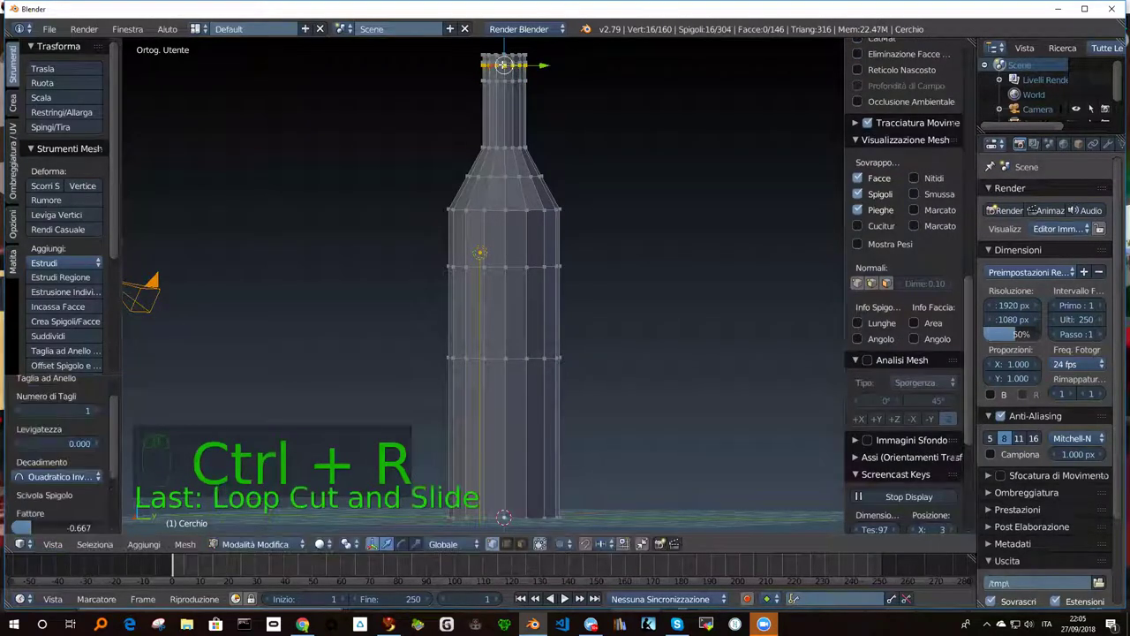
pyautogui.press('a')
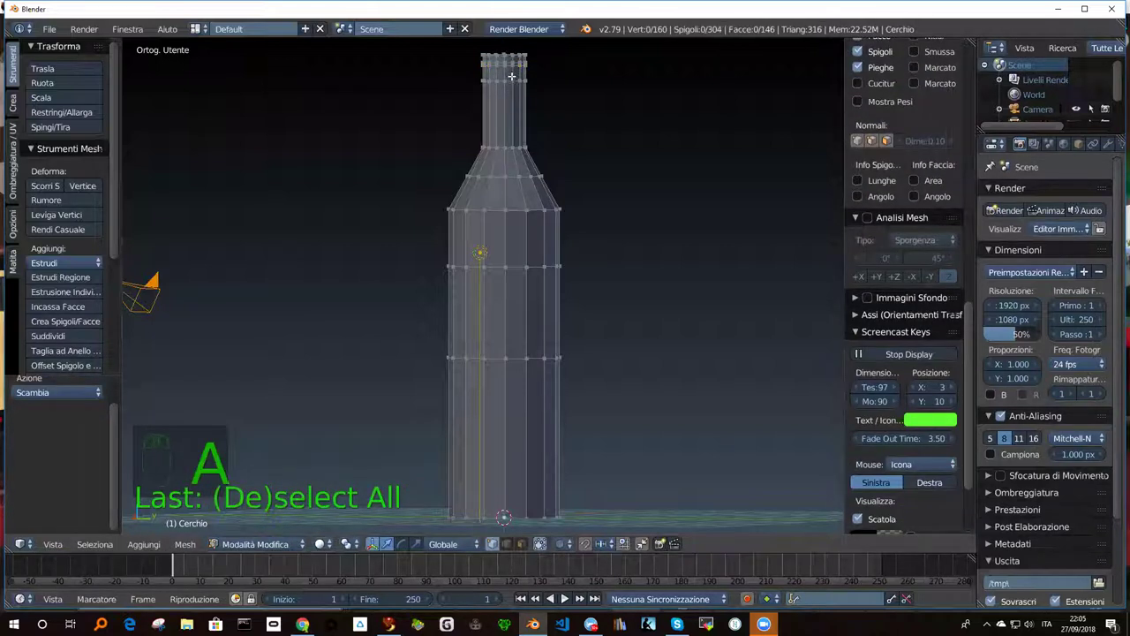
pyautogui.press('ctrl+r')
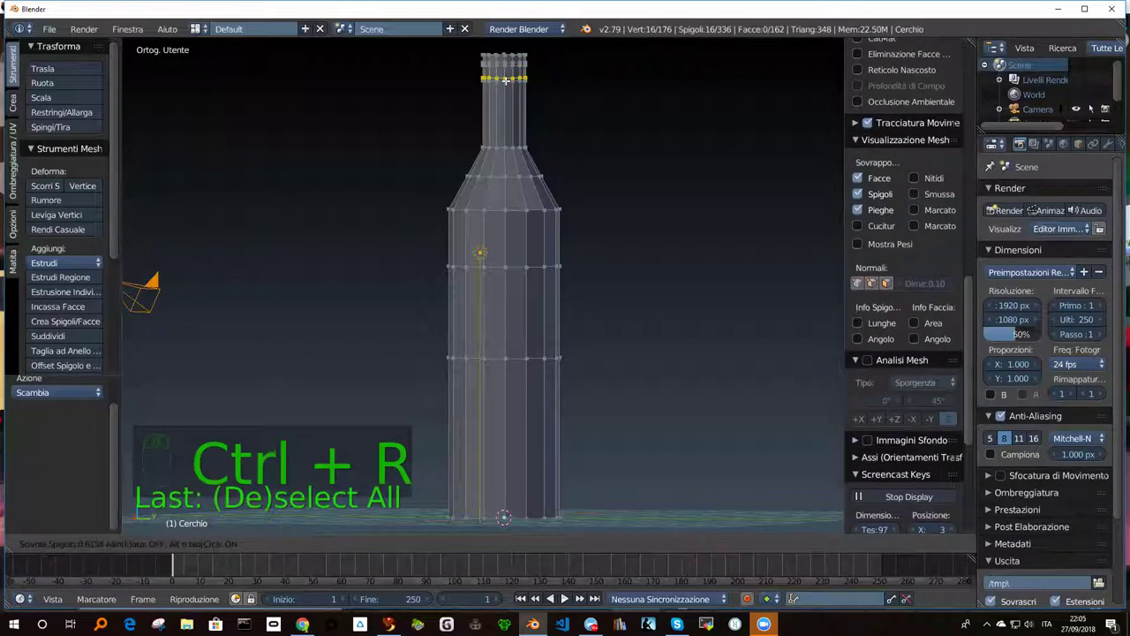
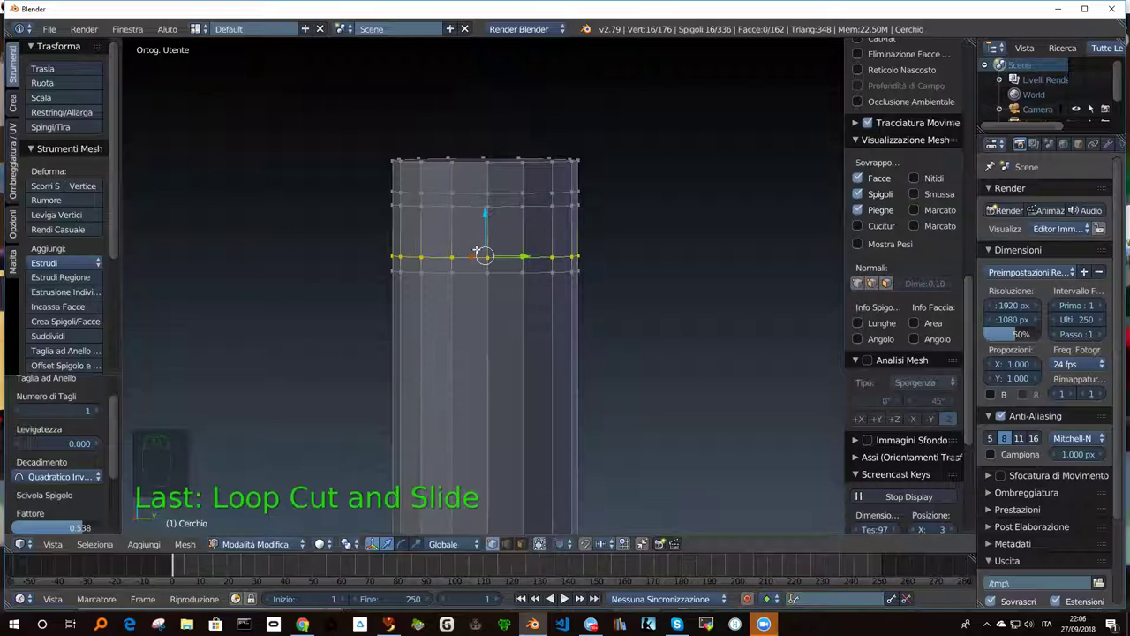
# Deselect the vertex ring and scale a loop to refine the bottle's lip.
pyautogui.press('a')
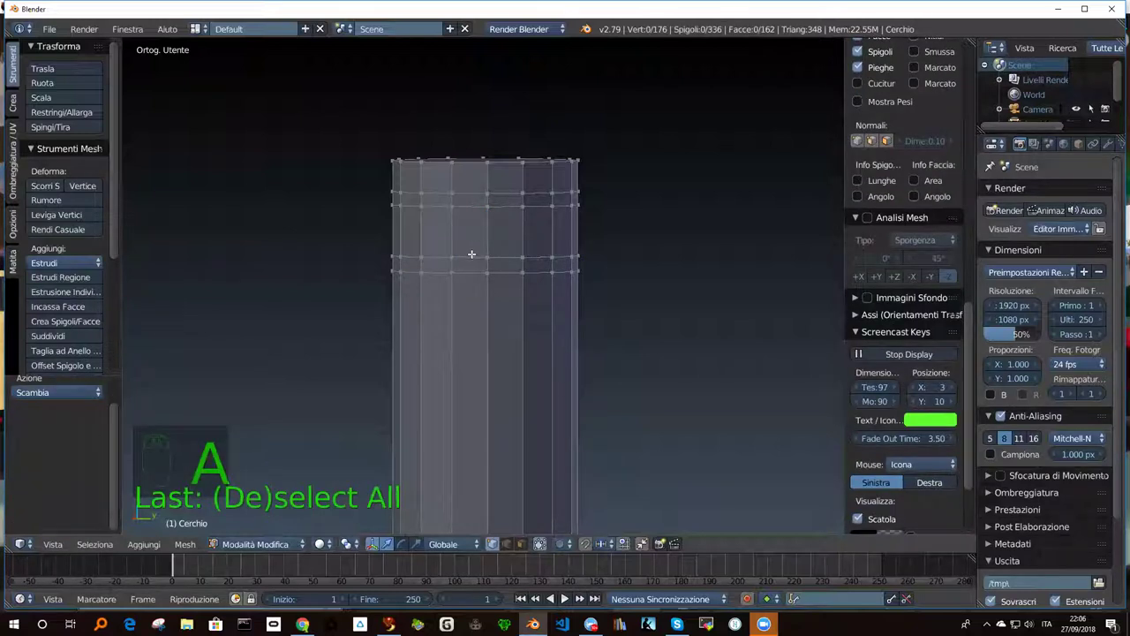
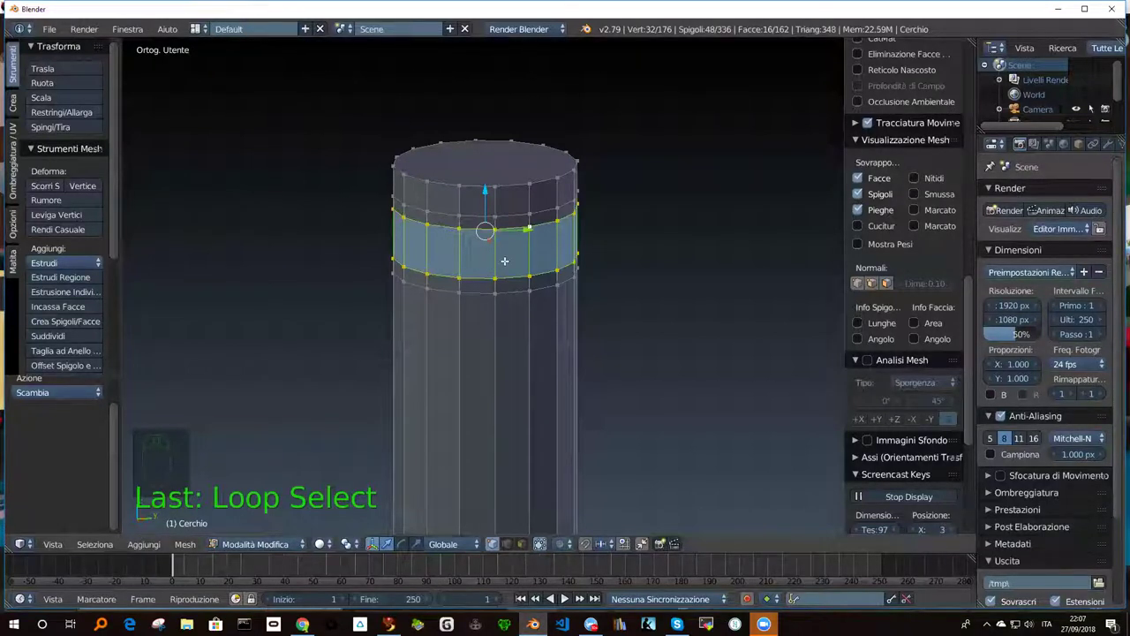
pyautogui.press('s')
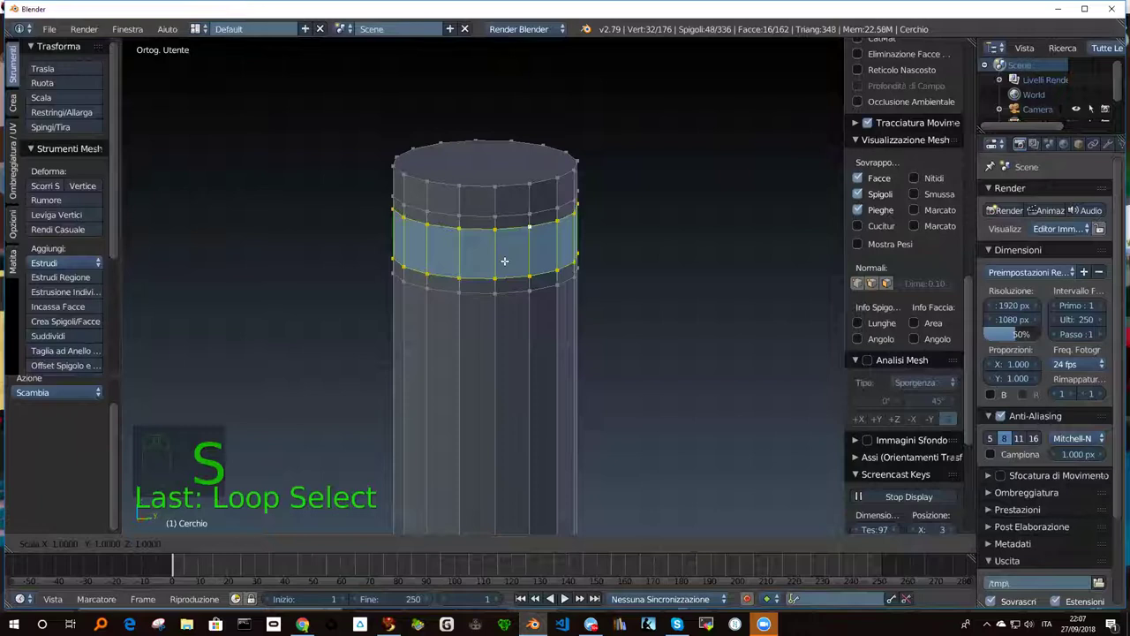
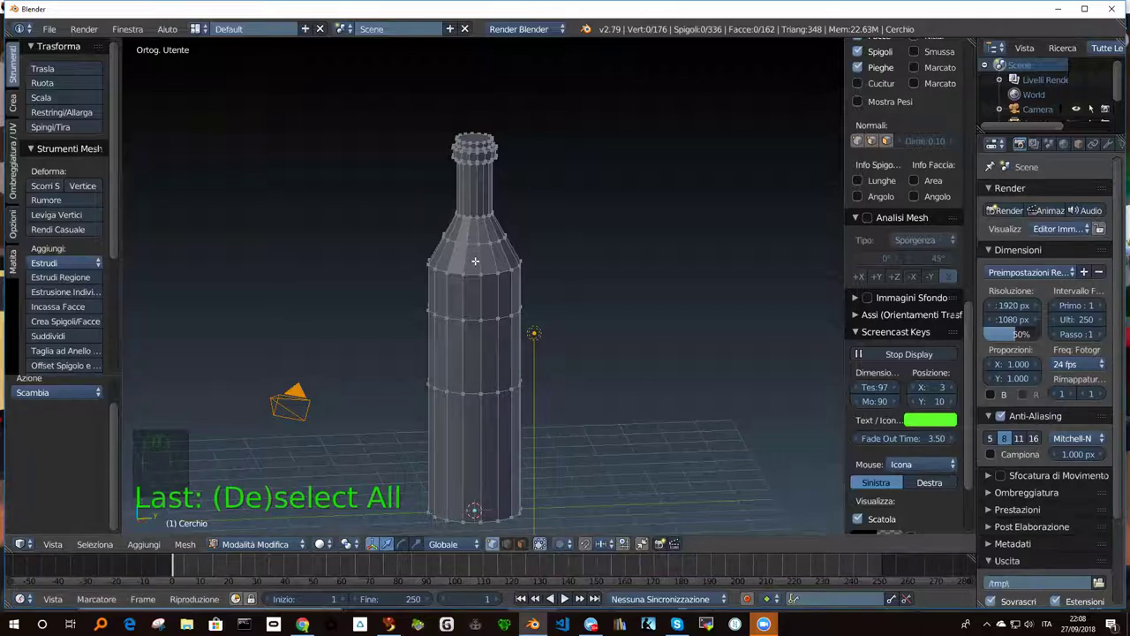
# Leave mesh editing and inspect the smooth-shaded bottle, zooming in on the neck and top.
pyautogui.press('Tab')
pyautogui.moveTo(450, 324); pyautogui.dragTo(475, 296)
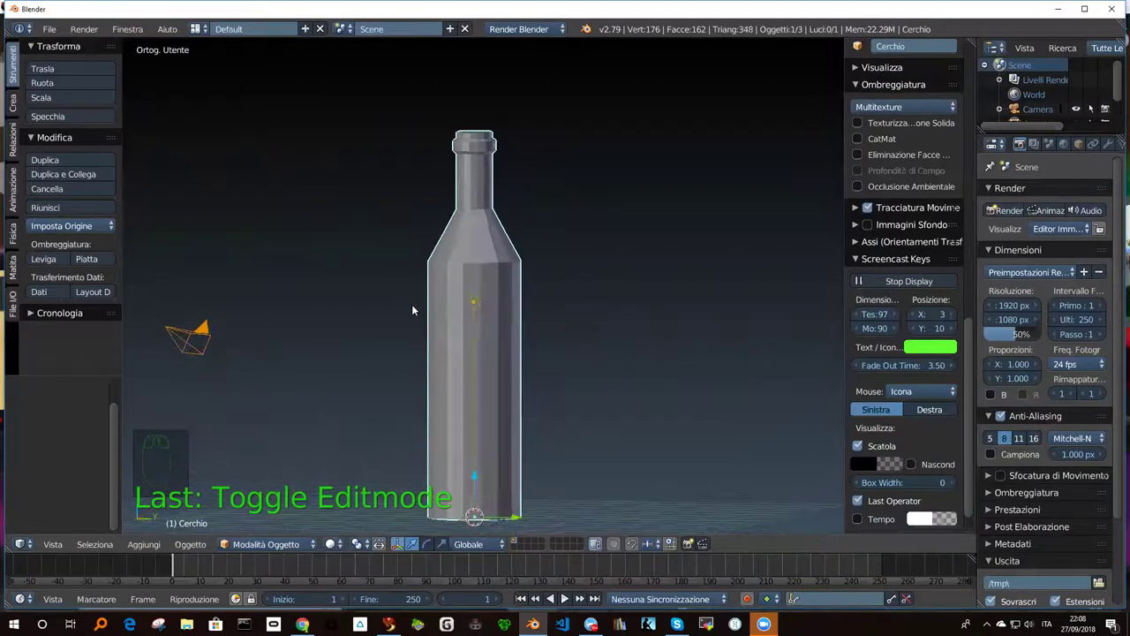
pyautogui.moveTo(628, 244); pyautogui.dragTo(467, 299)
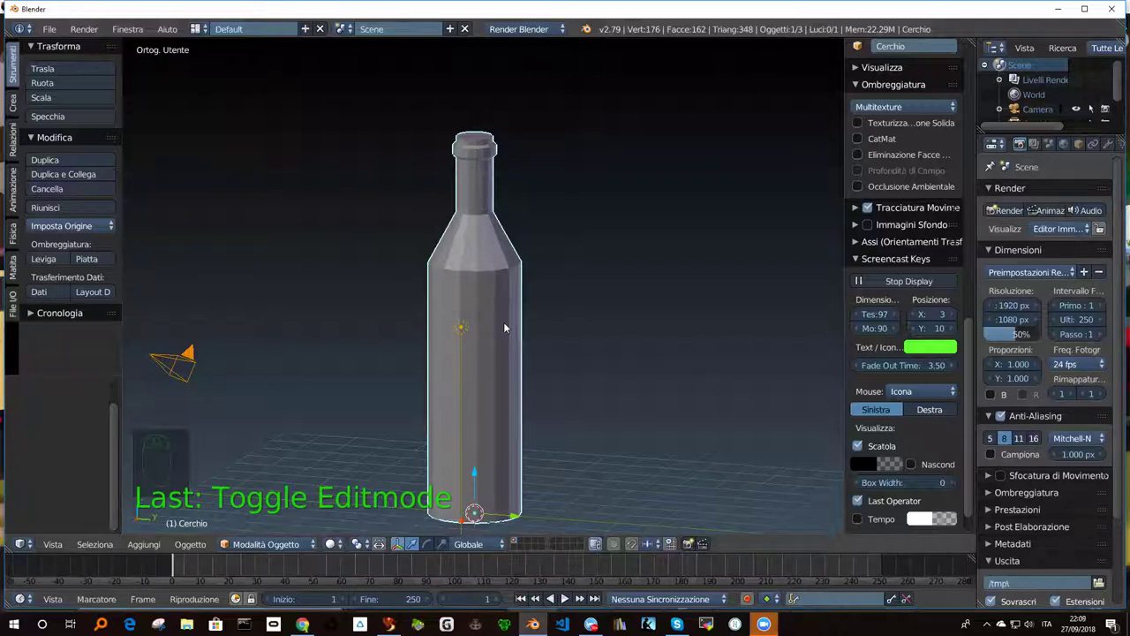
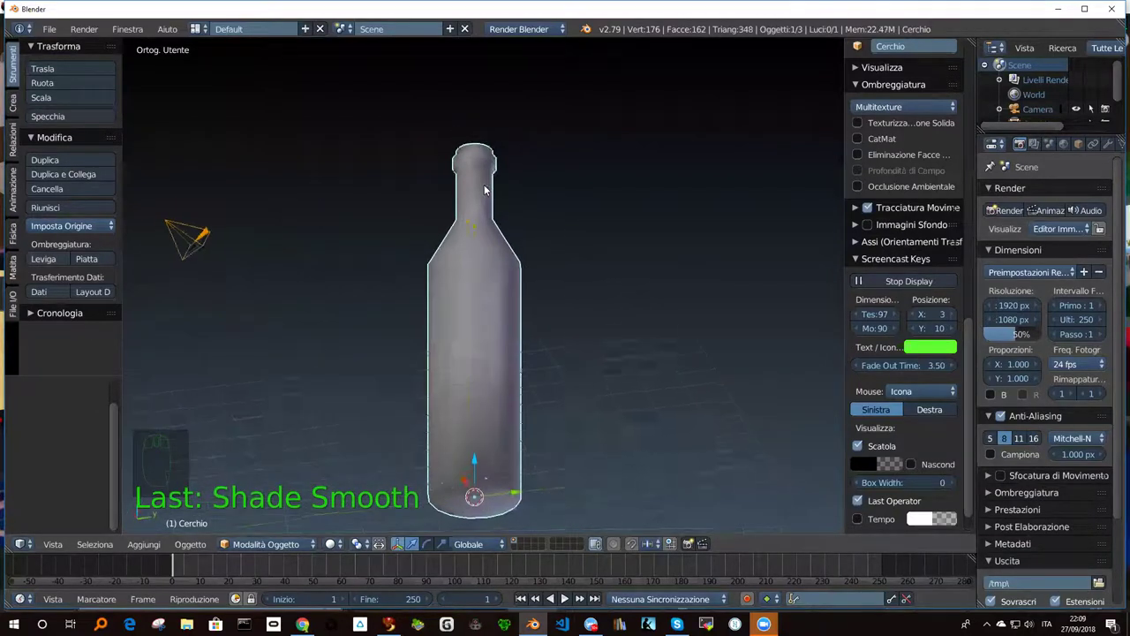
pyautogui.moveTo(467, 248); pyautogui.dragTo(489, 231)
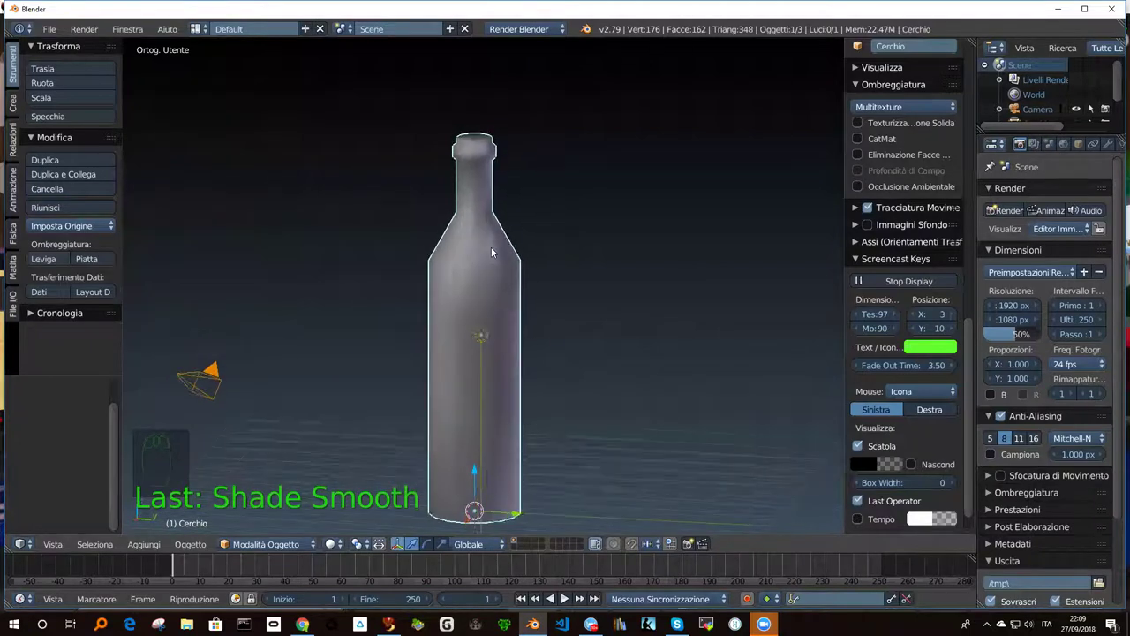
pyautogui.scroll(3)
pyautogui.scroll(3)
pyautogui.moveTo(481, 262); pyautogui.dragTo(464, 155)
pyautogui.scroll(3)
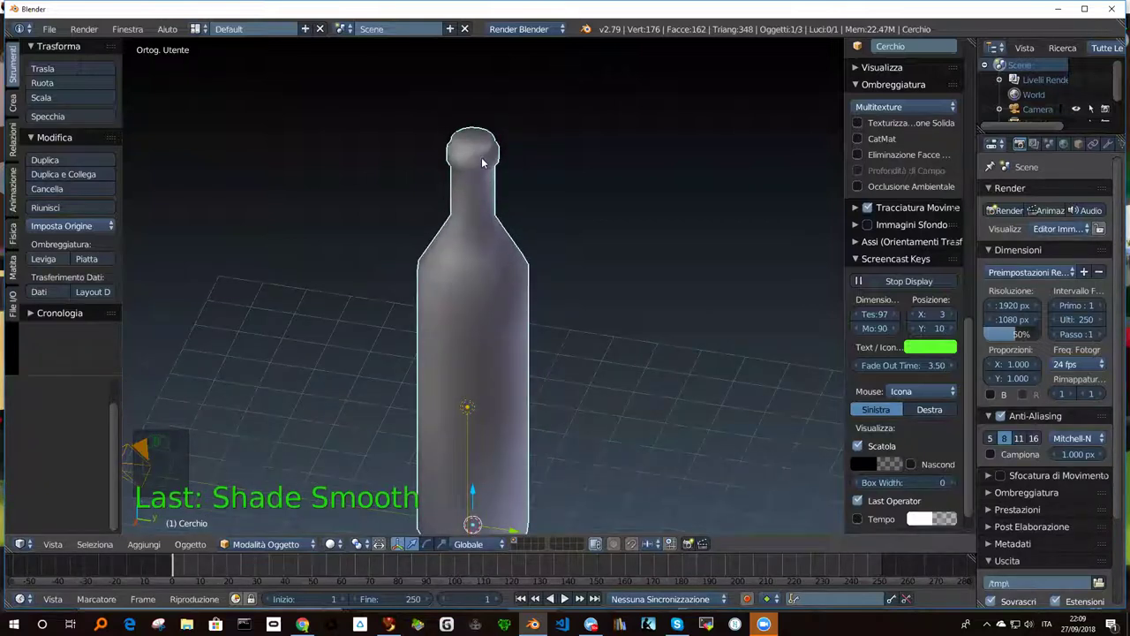
pyautogui.moveTo(472, 175); pyautogui.dragTo(421, 139)
pyautogui.scroll(3)
pyautogui.scroll(3)
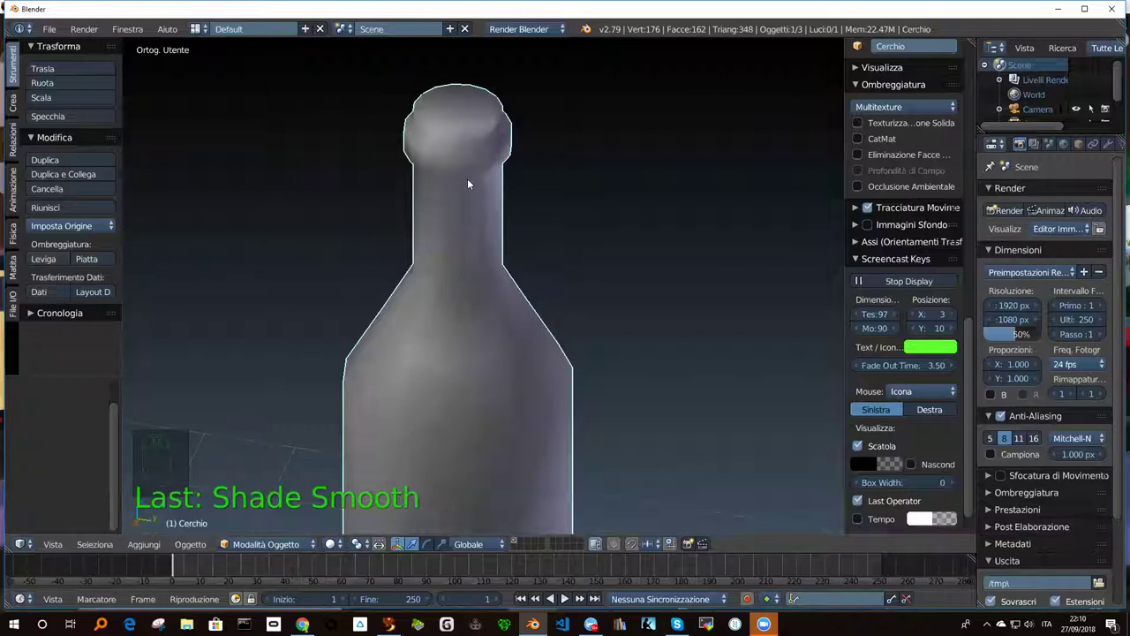
# Briefly re-enter mesh editing on the bottle, then return to Object Mode.
pyautogui.press('Tab')
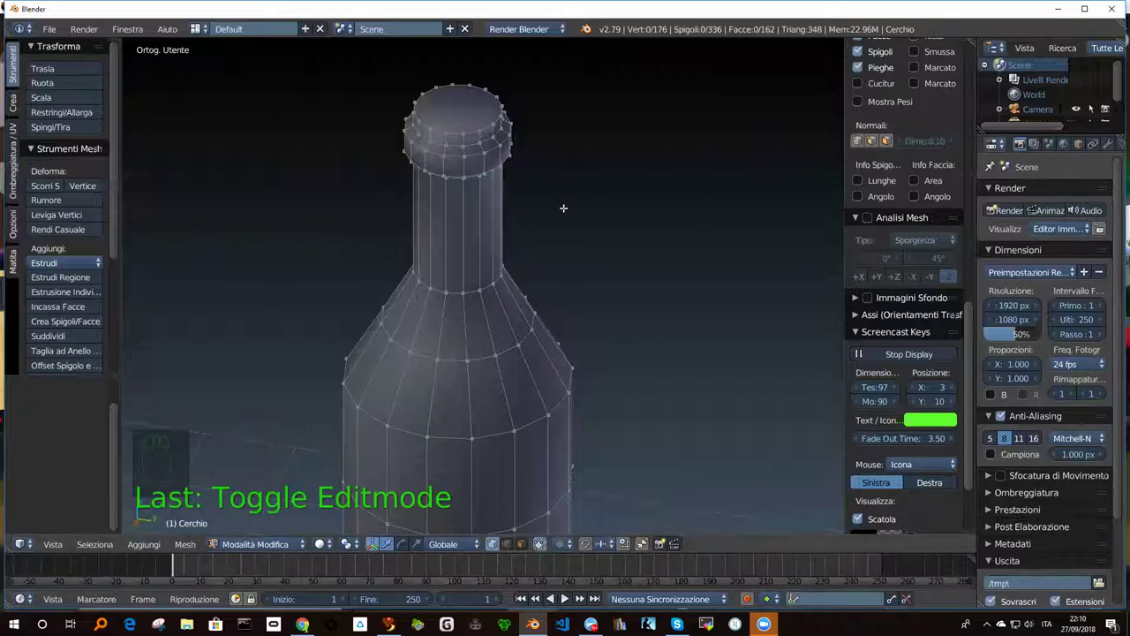
pyautogui.press('Tab')
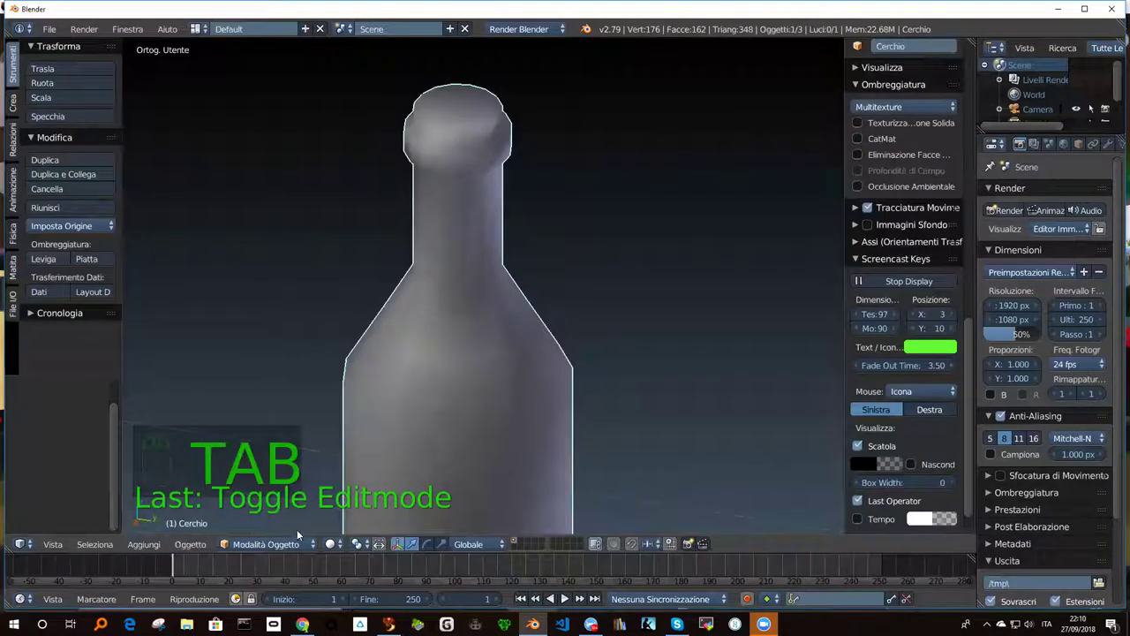
pyautogui.middleClick(466, 280)
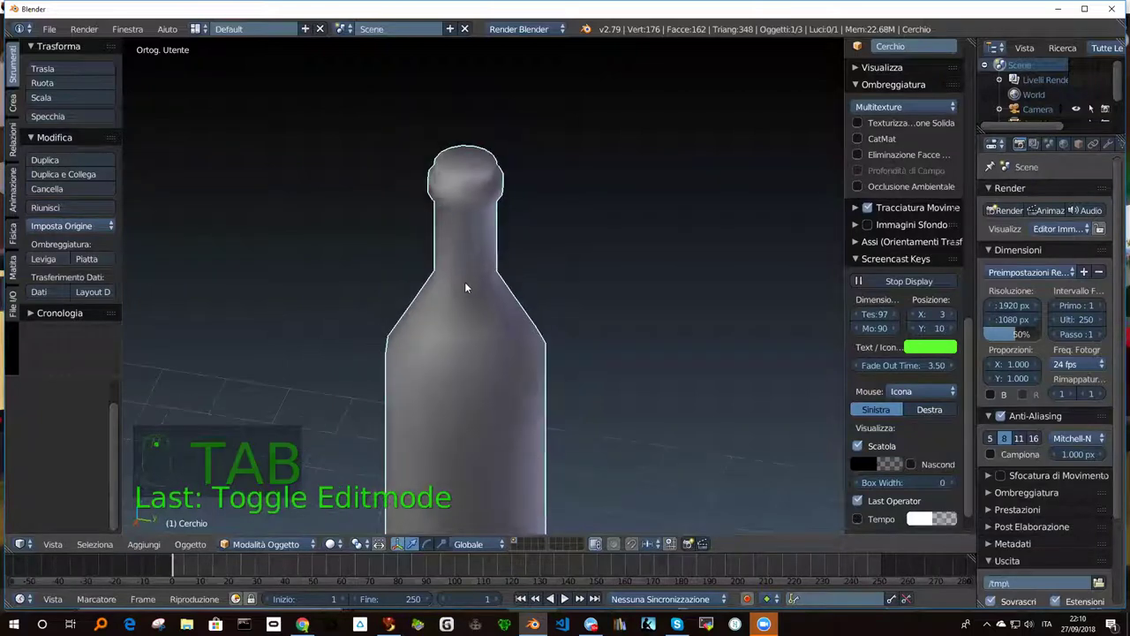
# Add a Subdivision Surface modifier to the bottle from the Modifiers properties.
pyautogui.moveTo(472, 339); pyautogui.dragTo(1106, 153)
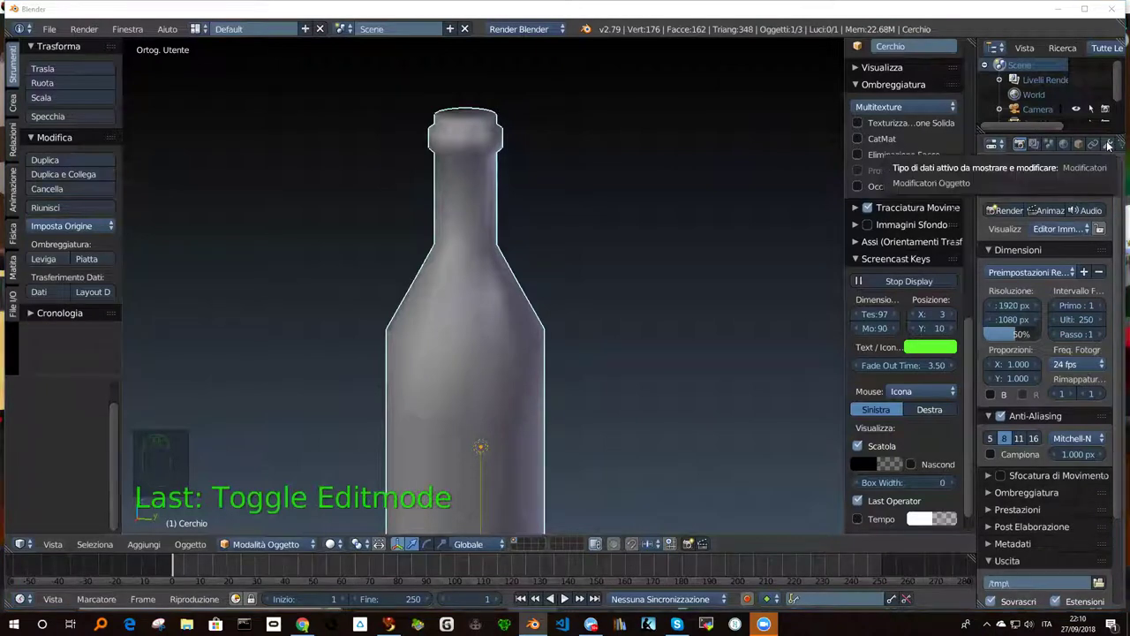
pyautogui.moveTo(1107, 146); pyautogui.dragTo(790, 361)
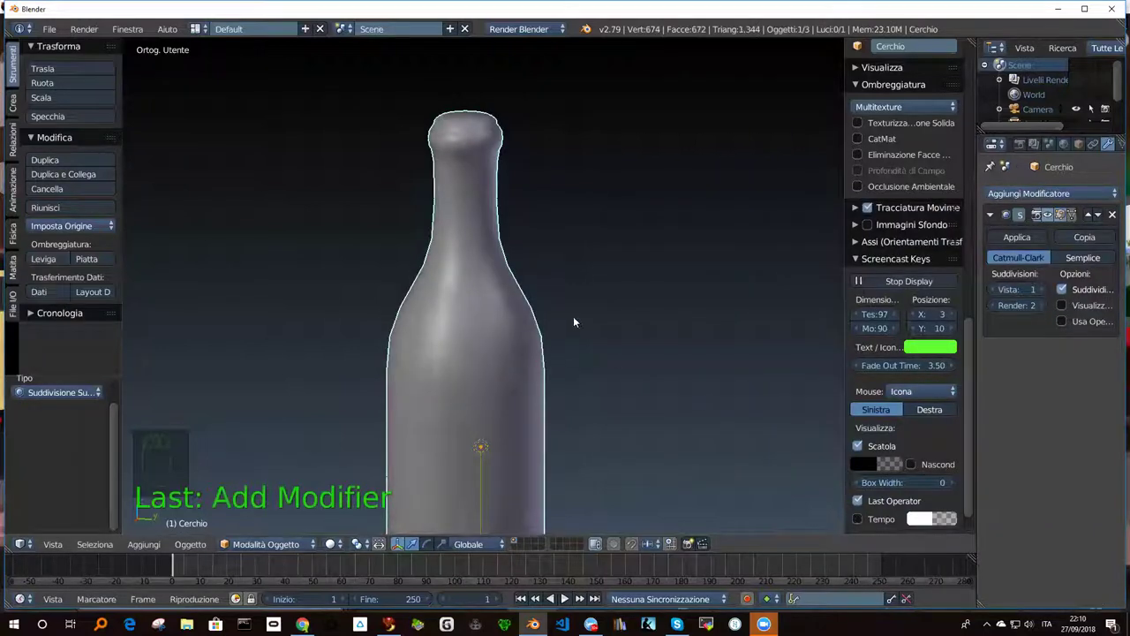
pyautogui.middleClick(524, 277)
# Inspect the subdivided bottle, zooming toward its rounded top.
pyautogui.moveTo(524, 294); pyautogui.dragTo(525, 304)
pyautogui.scroll(-3)
pyautogui.scroll(-3)
pyautogui.scroll(3)
pyautogui.middleClick(489, 264)
pyautogui.scroll(3)
pyautogui.moveTo(467, 187); pyautogui.dragTo(413, 174)
pyautogui.scroll(3)
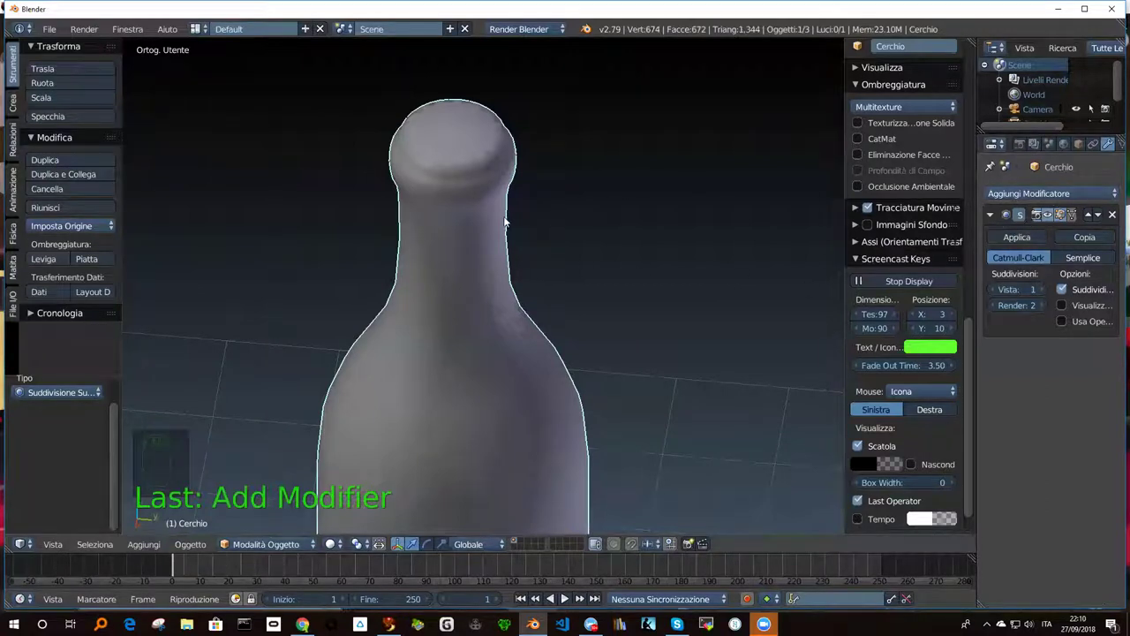
# Crease the lip's edge loops with Shift+E so the rim stays sharp under subdivision.
pyautogui.press('Tab')
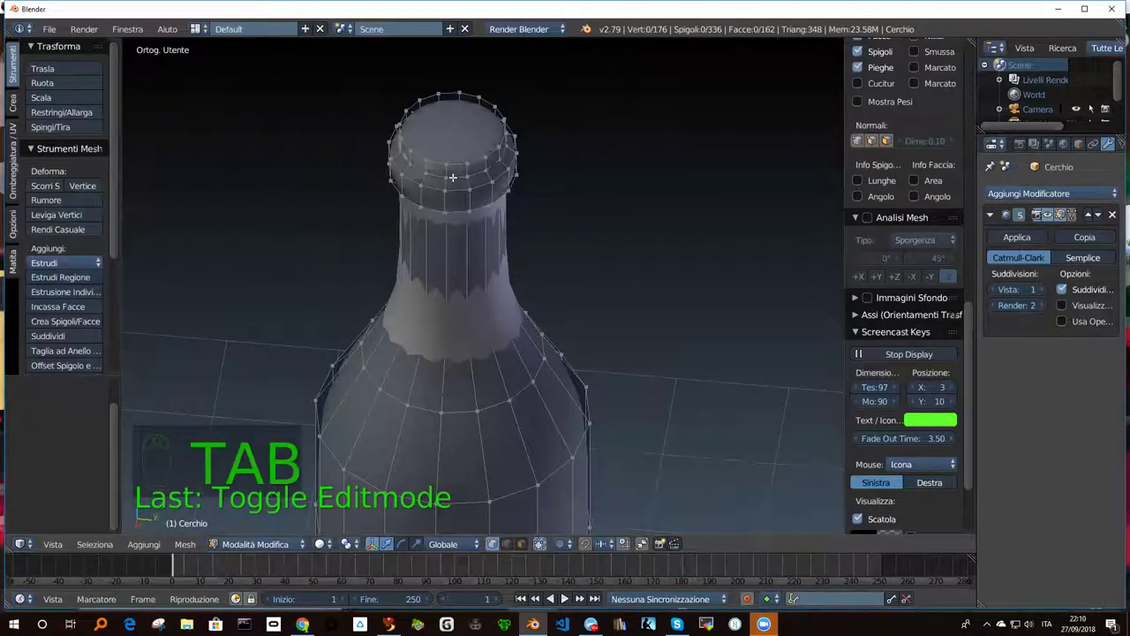
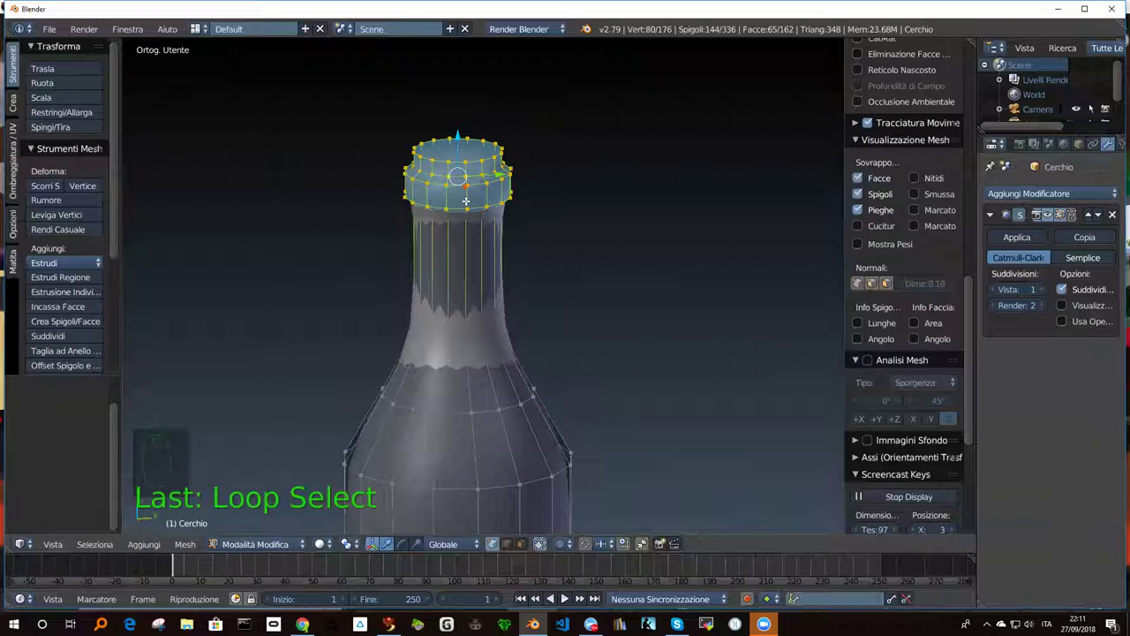
pyautogui.press('shift+e')
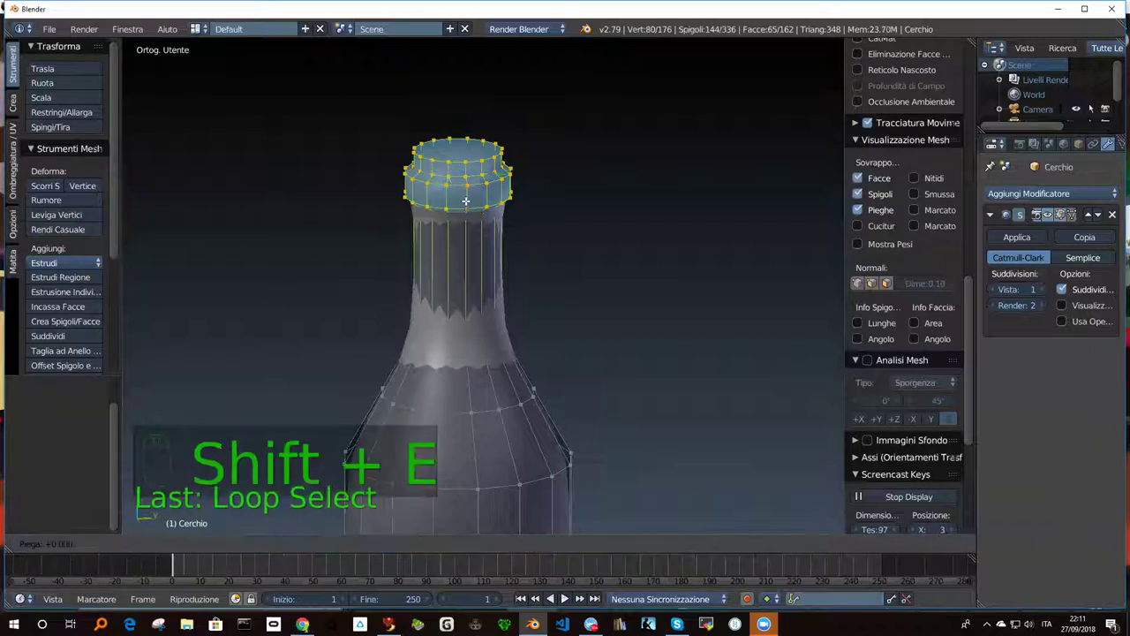
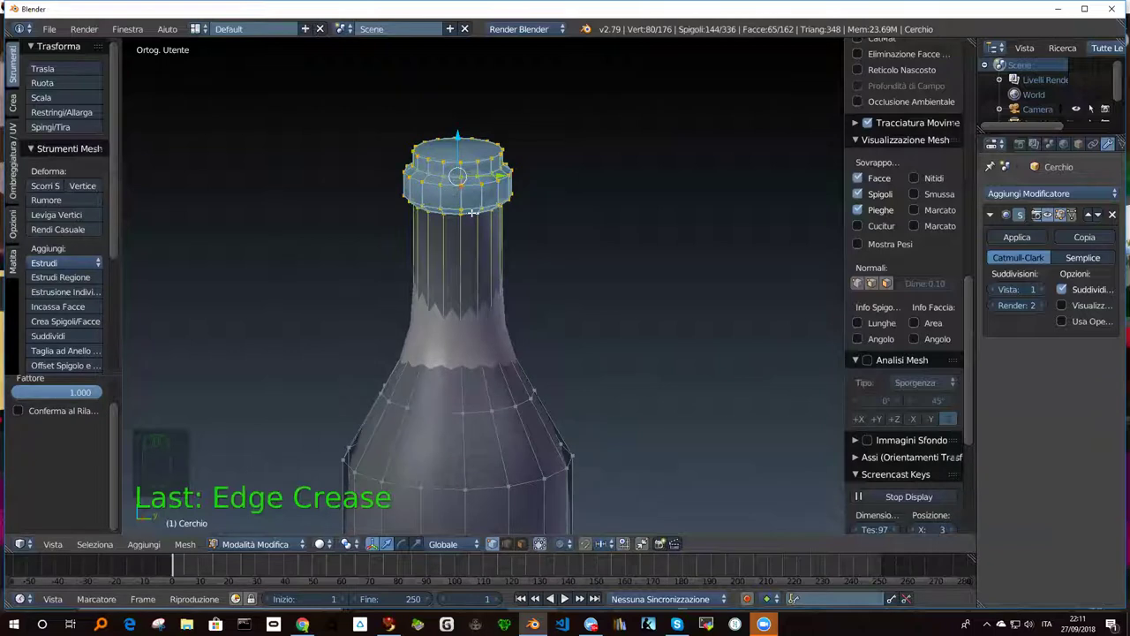
# Leave mesh editing and orbit down from the neck to the bottle body and camera.
pyautogui.press('Tab')
pyautogui.moveTo(471, 197); pyautogui.dragTo(533, 201)
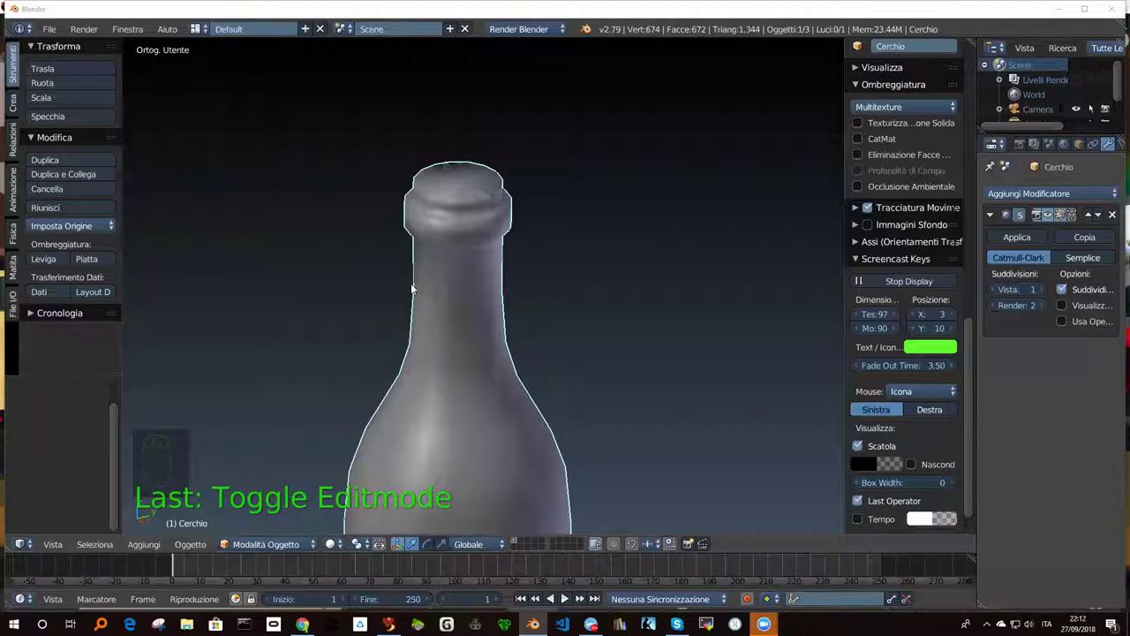
pyautogui.scroll(3)
pyautogui.moveTo(464, 291); pyautogui.dragTo(492, 273)
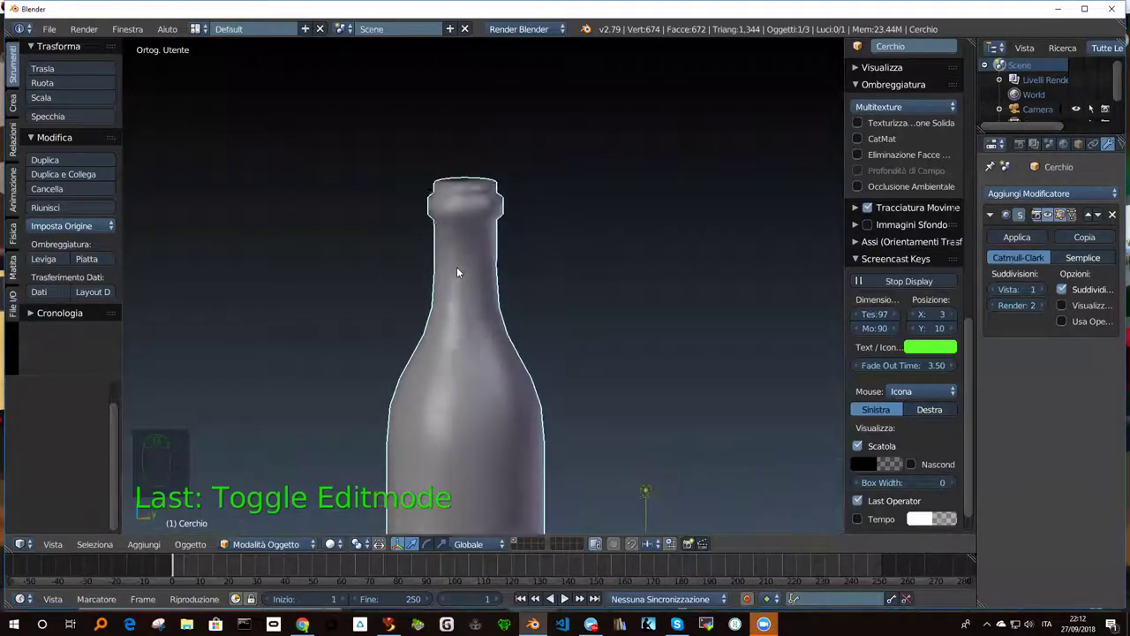
pyautogui.moveTo(456, 278); pyautogui.dragTo(1033, 276)
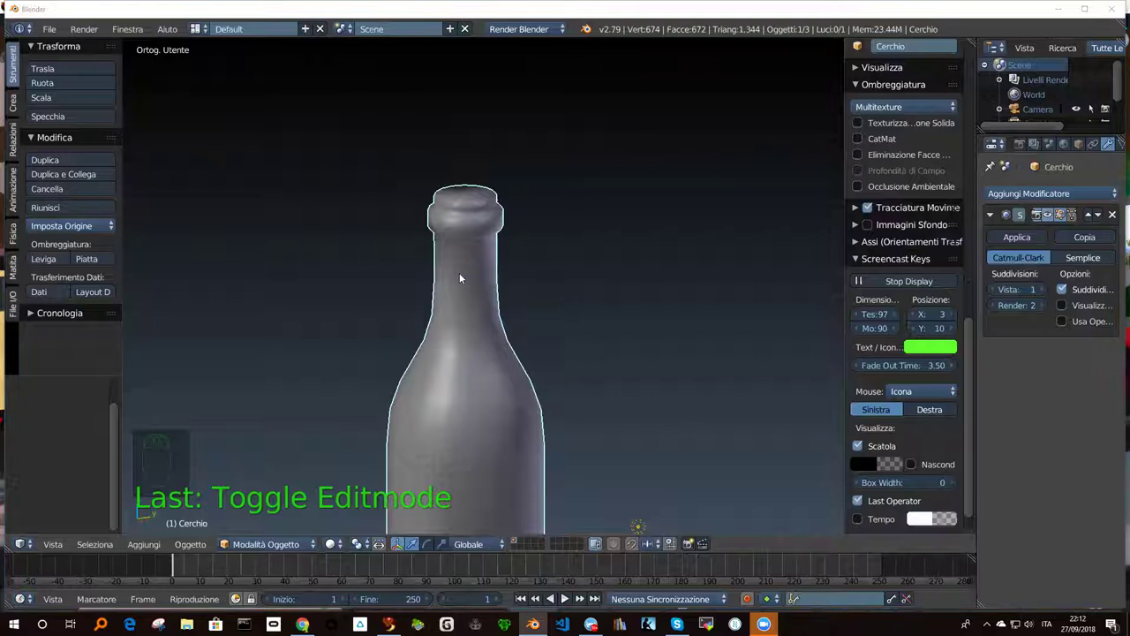
pyautogui.scroll(3)
pyautogui.moveTo(486, 373); pyautogui.dragTo(446, 376)
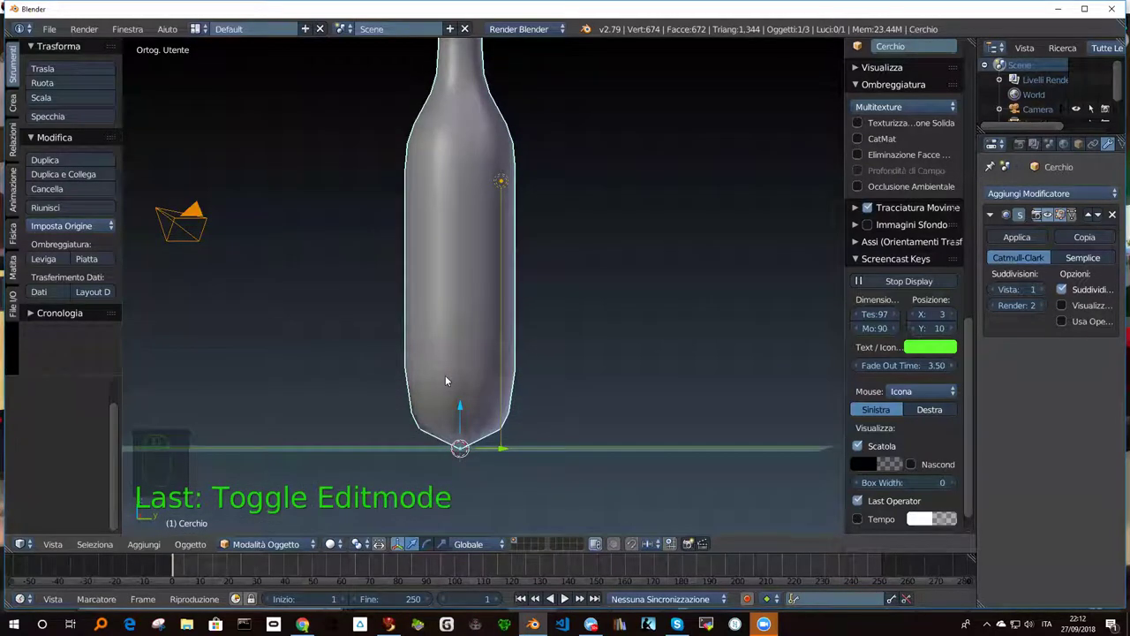
# Select an edge ring on the bottle body and crease it with Shift+E.
pyautogui.middleClick(454, 412)
pyautogui.press('Tab')
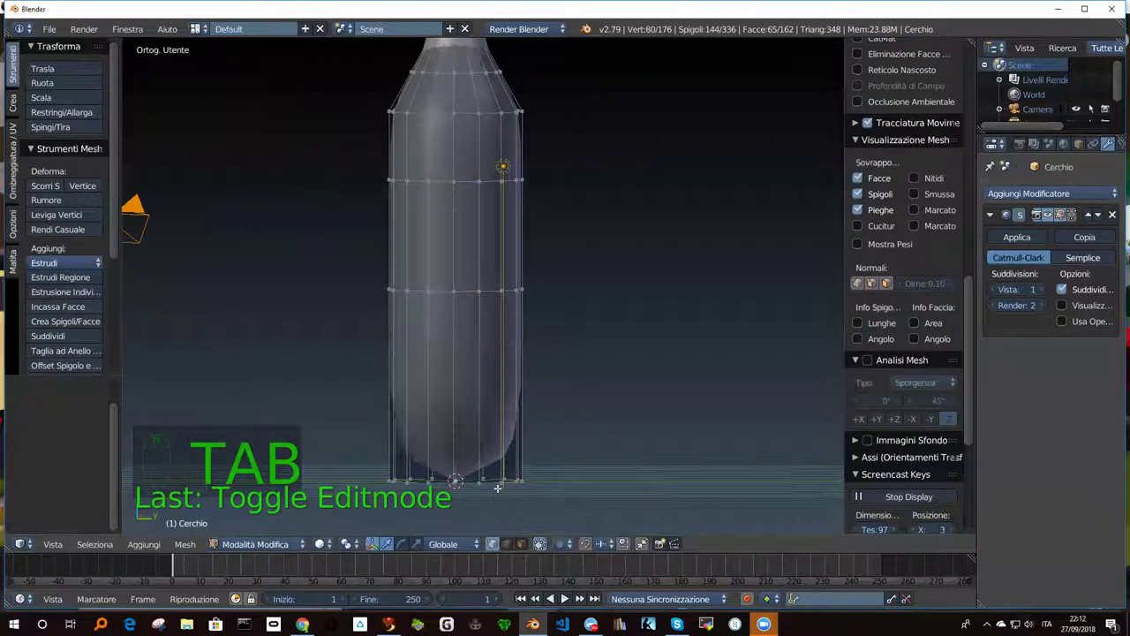
pyautogui.press('a')
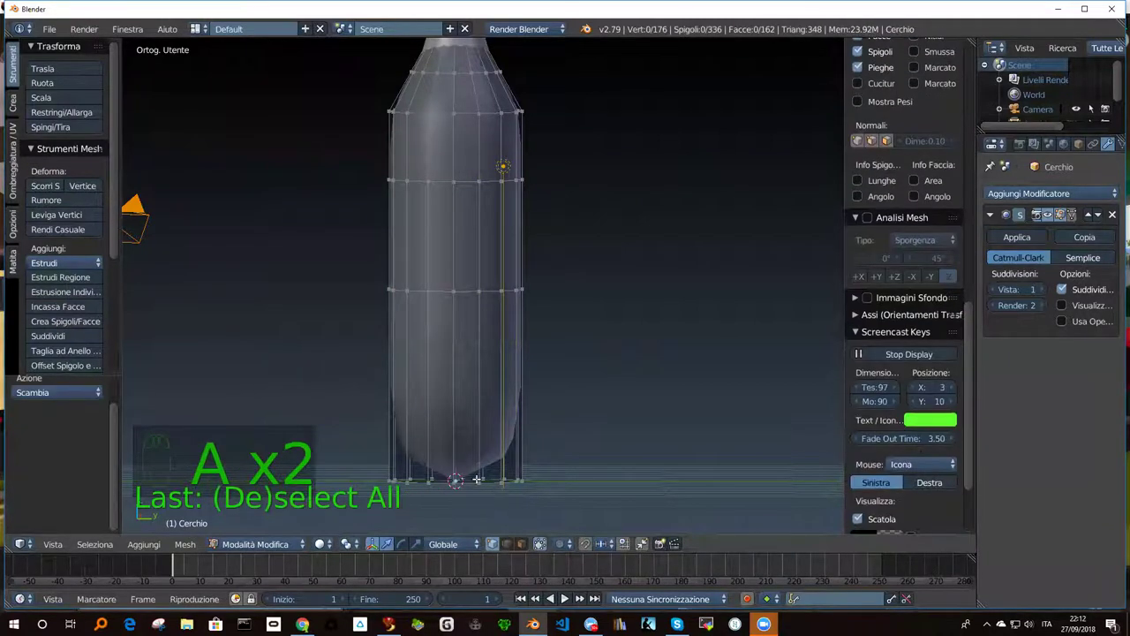
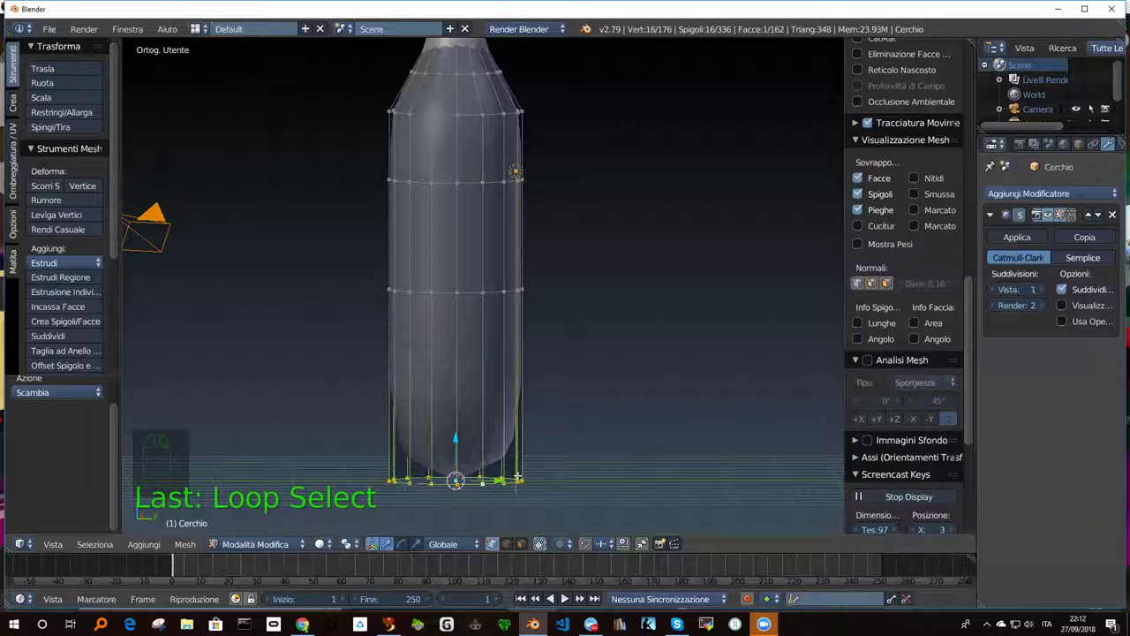
pyautogui.press('shift+e')
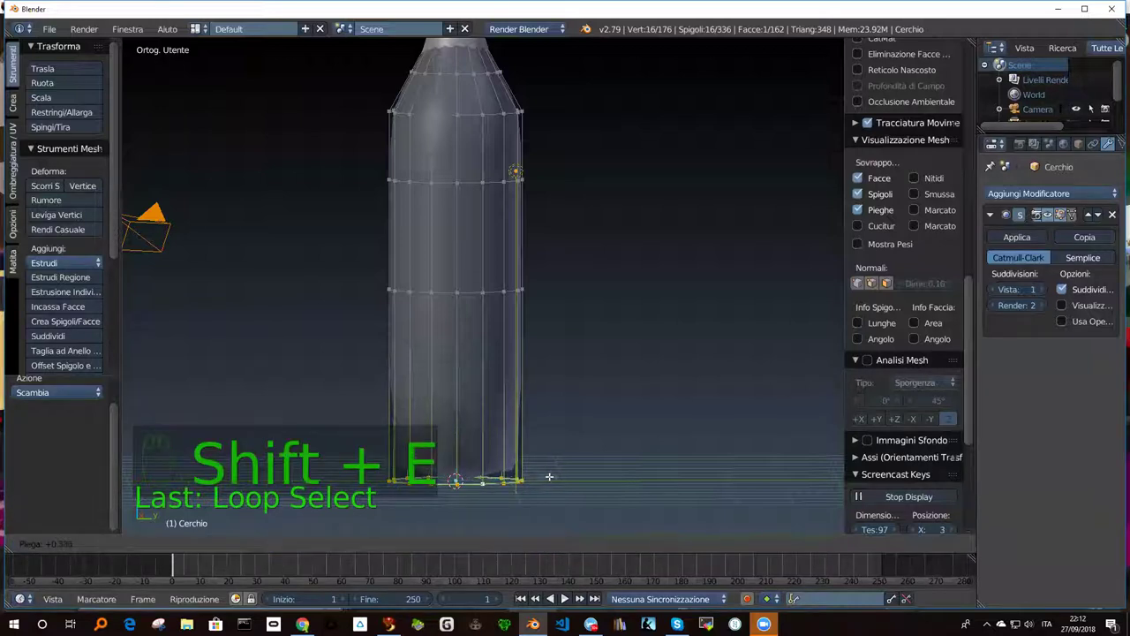
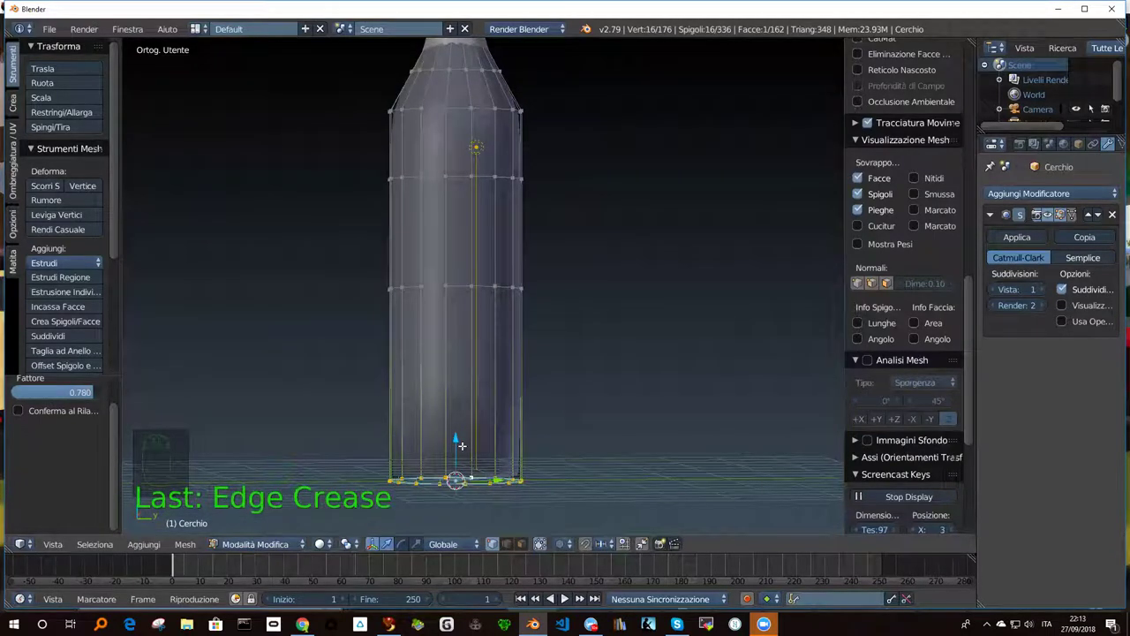
pyautogui.press('shift+e')
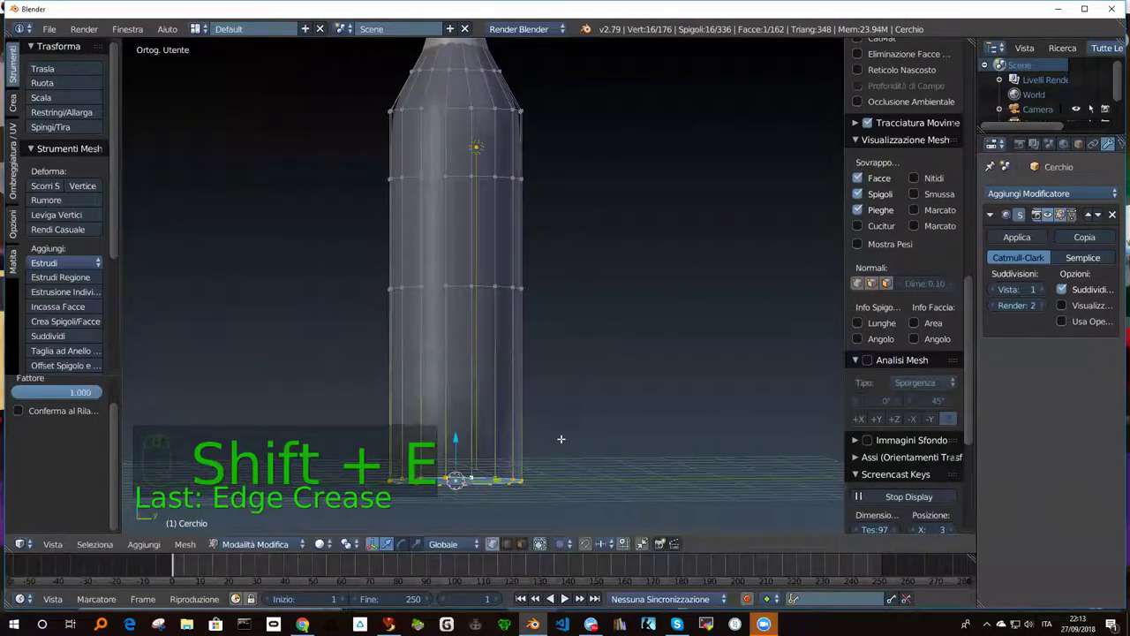
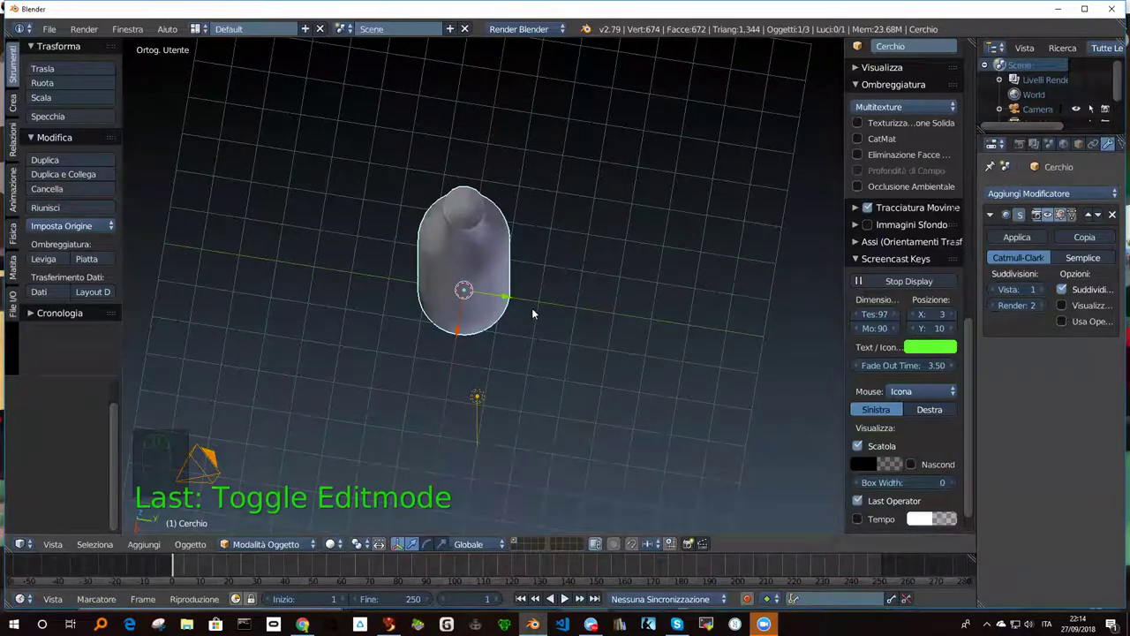
# Zoom in and orbit to look straight down into the bottle's mouth opening.
pyautogui.scroll(3)
pyautogui.scroll(3)
pyautogui.moveTo(468, 216); pyautogui.dragTo(456, 217)
pyautogui.moveTo(475, 249); pyautogui.dragTo(479, 255)
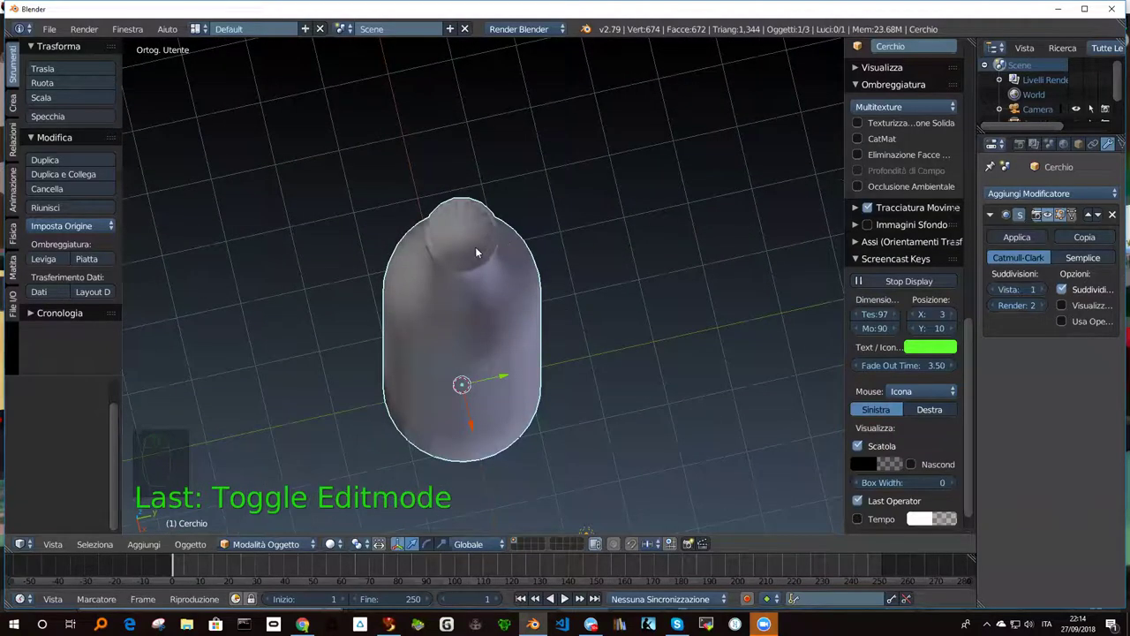
pyautogui.moveTo(490, 232); pyautogui.dragTo(457, 269)
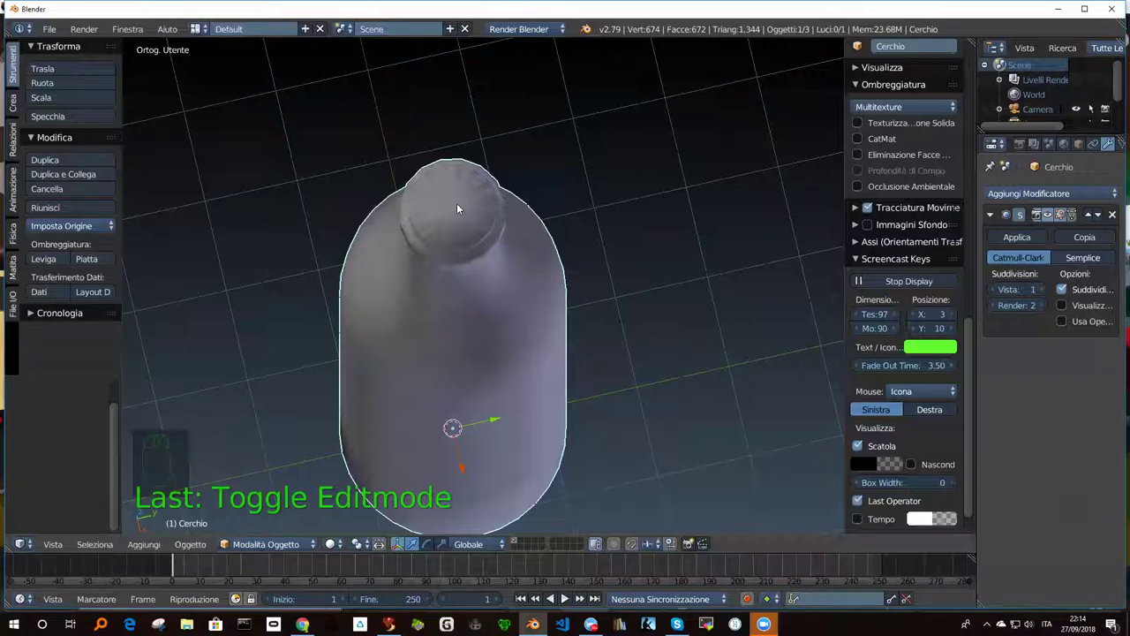
pyautogui.moveTo(457, 202); pyautogui.dragTo(436, 139)
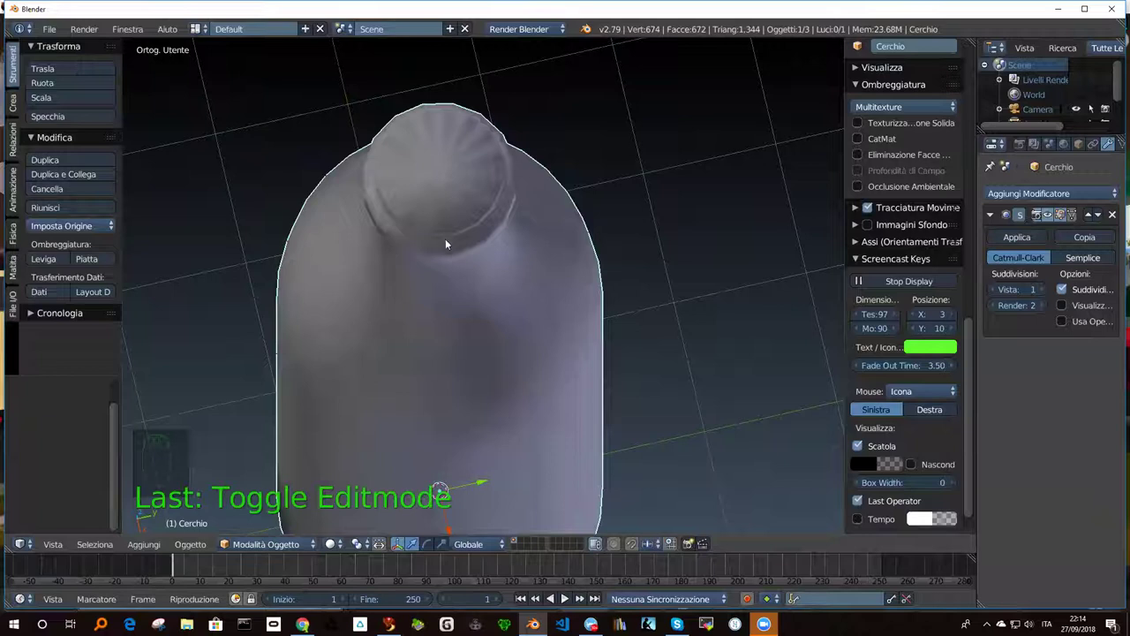
pyautogui.moveTo(451, 257); pyautogui.dragTo(463, 53)
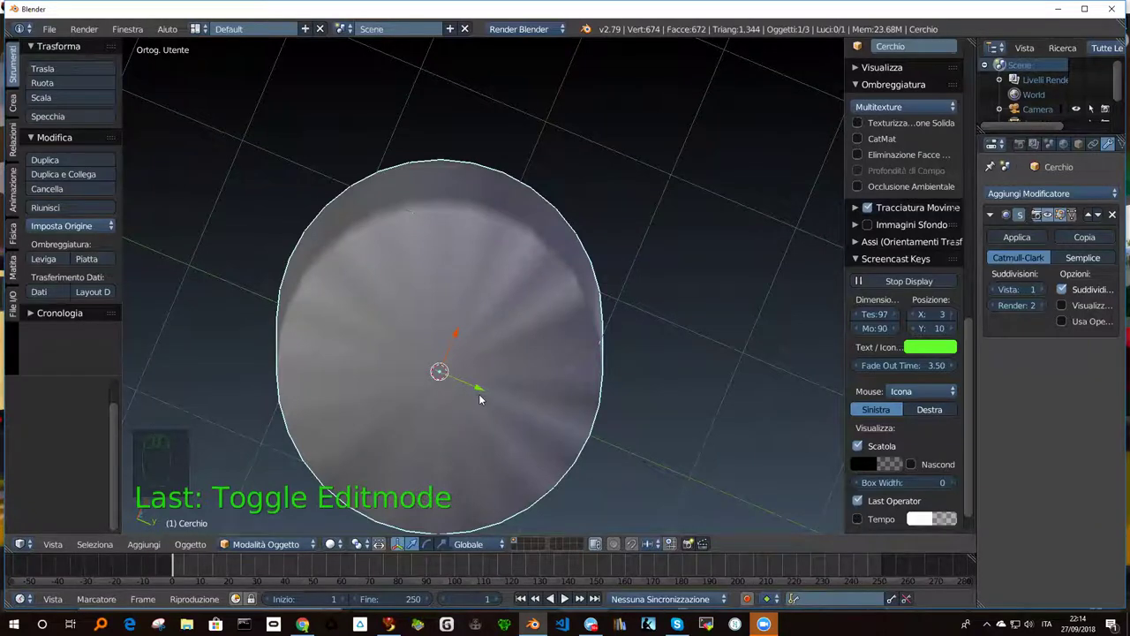
pyautogui.moveTo(456, 319); pyautogui.dragTo(455, 340)
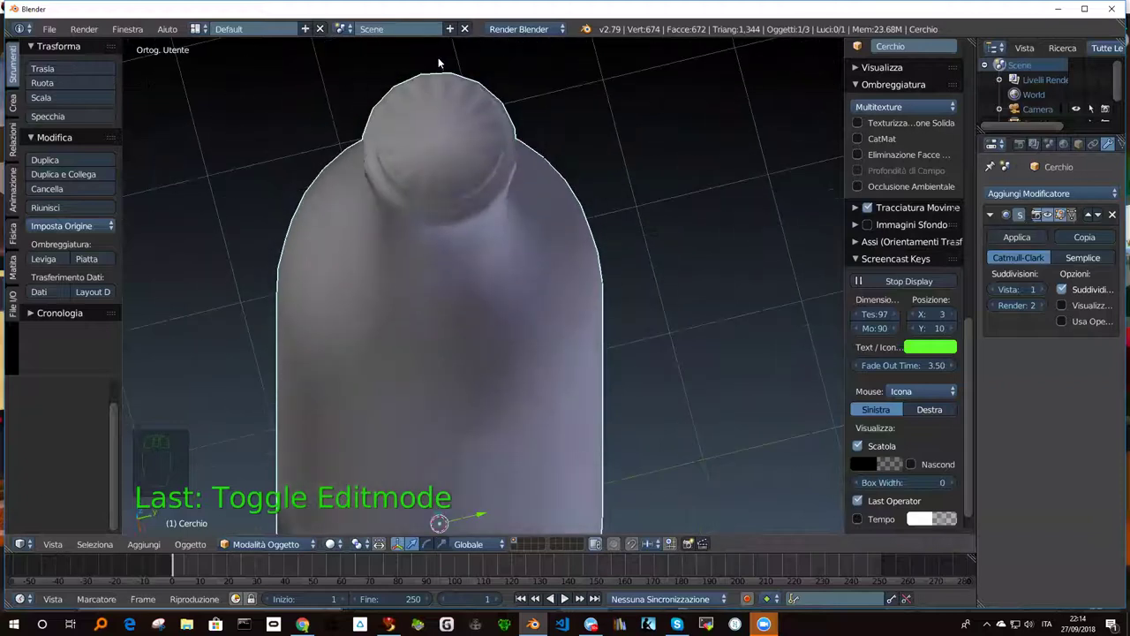
pyautogui.scroll(3)
pyautogui.scroll(3)
pyautogui.moveTo(475, 151); pyautogui.dragTo(449, 155)
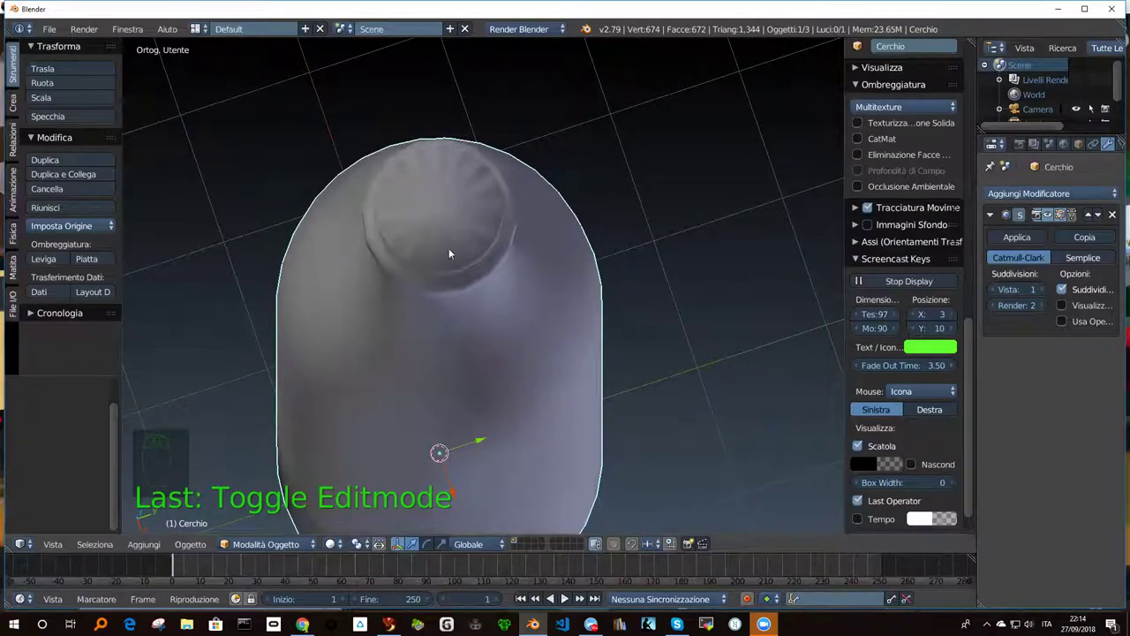
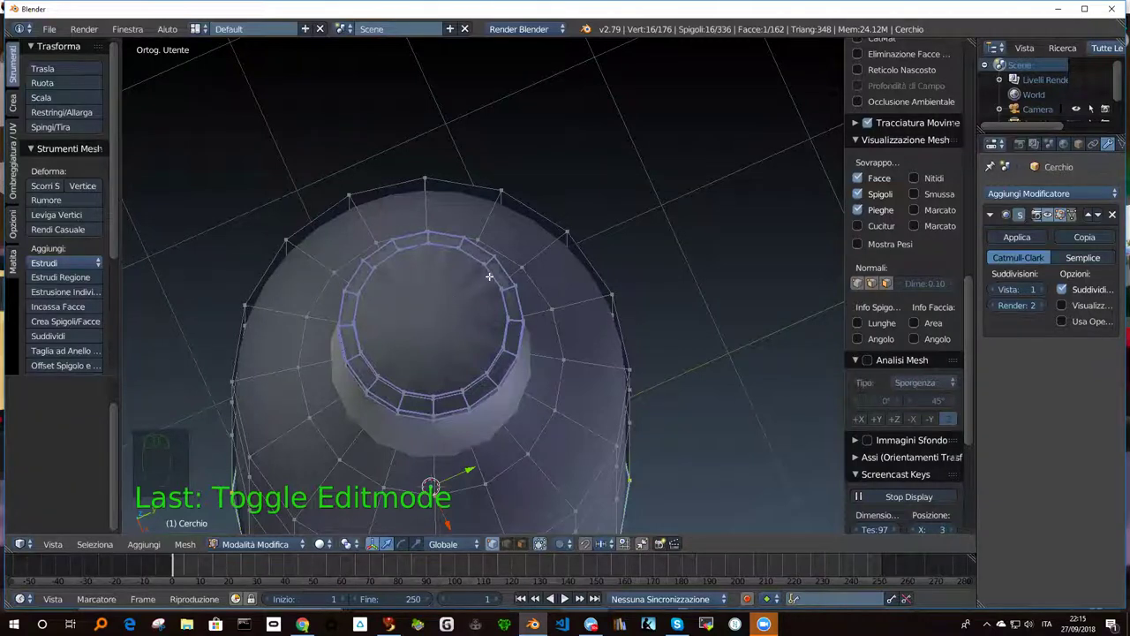
# Inset a new inner ring of faces at the bottle mouth and view the smoothed result.
pyautogui.press('a')
pyautogui.press('a')
pyautogui.press('a')
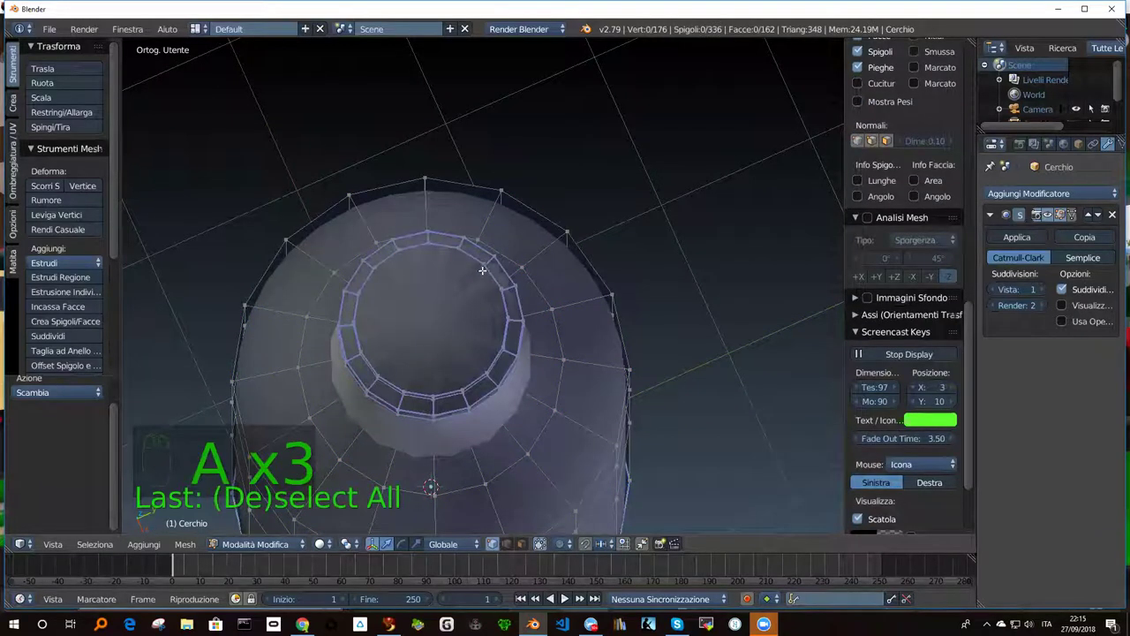
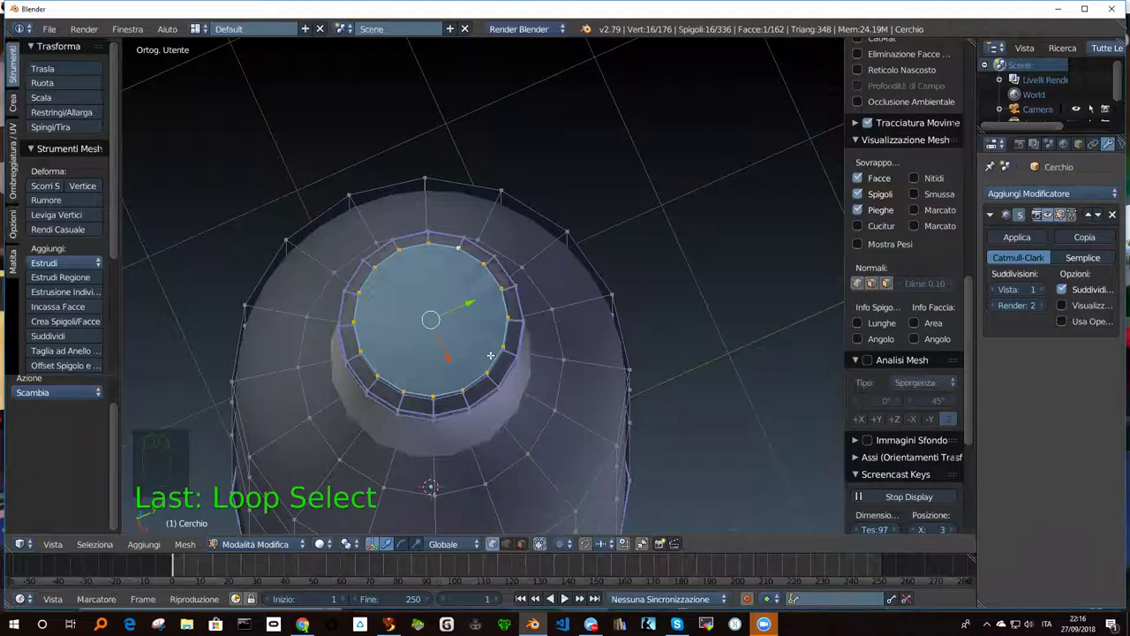
pyautogui.press('i')
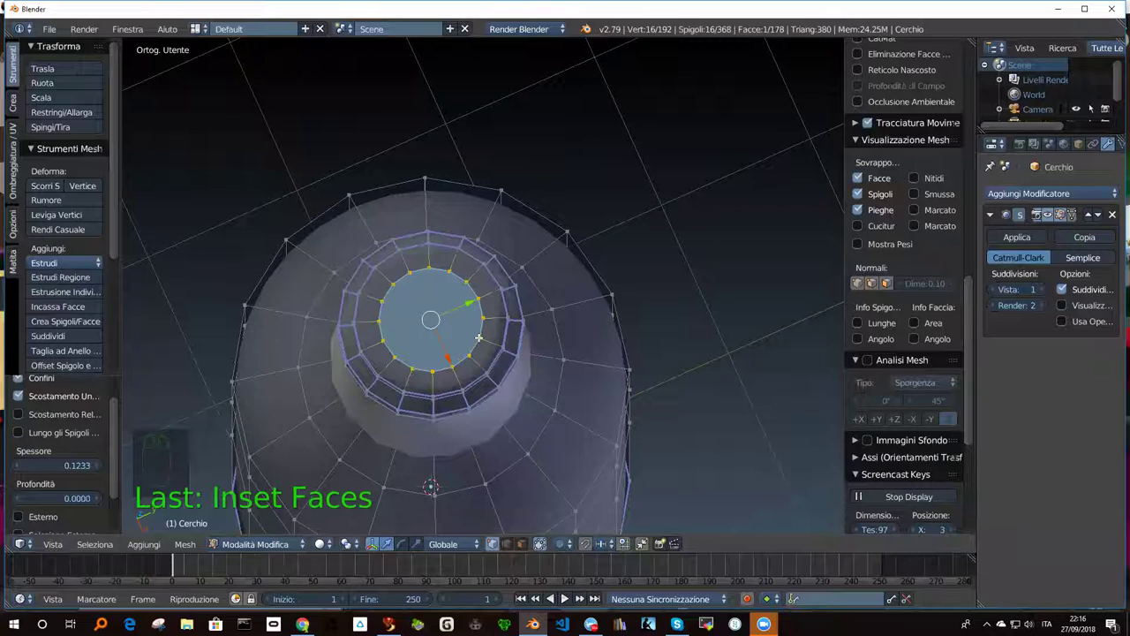
pyautogui.press('i')
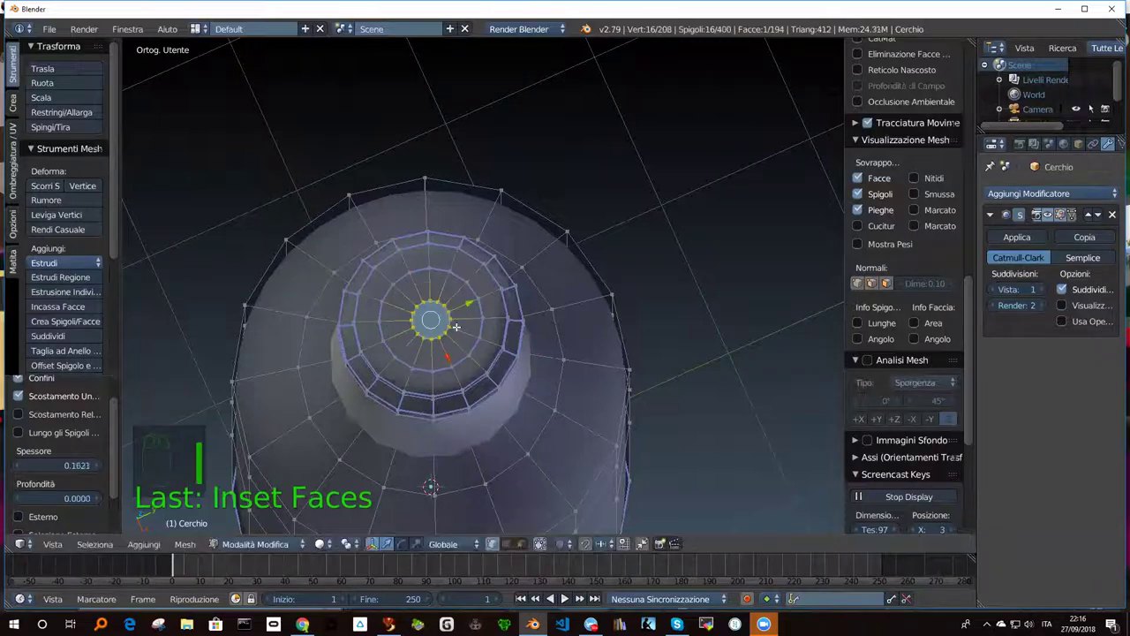
pyautogui.press('Tab')
pyautogui.moveTo(443, 339); pyautogui.dragTo(444, 328)
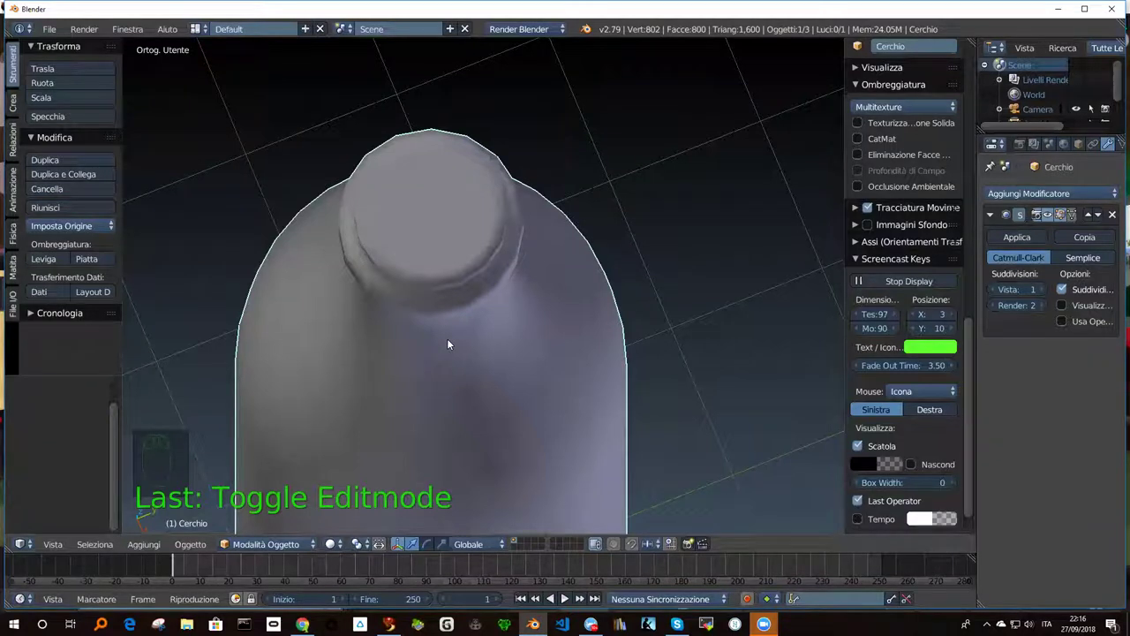
pyautogui.moveTo(441, 304); pyautogui.dragTo(496, 306)
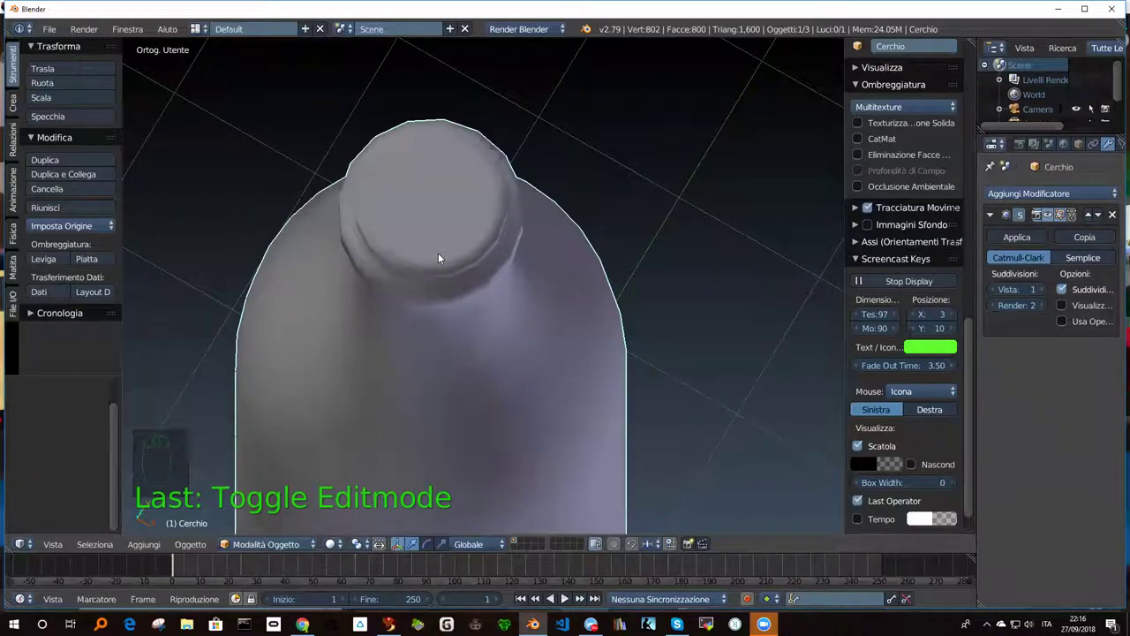
pyautogui.moveTo(413, 386); pyautogui.dragTo(419, 247)
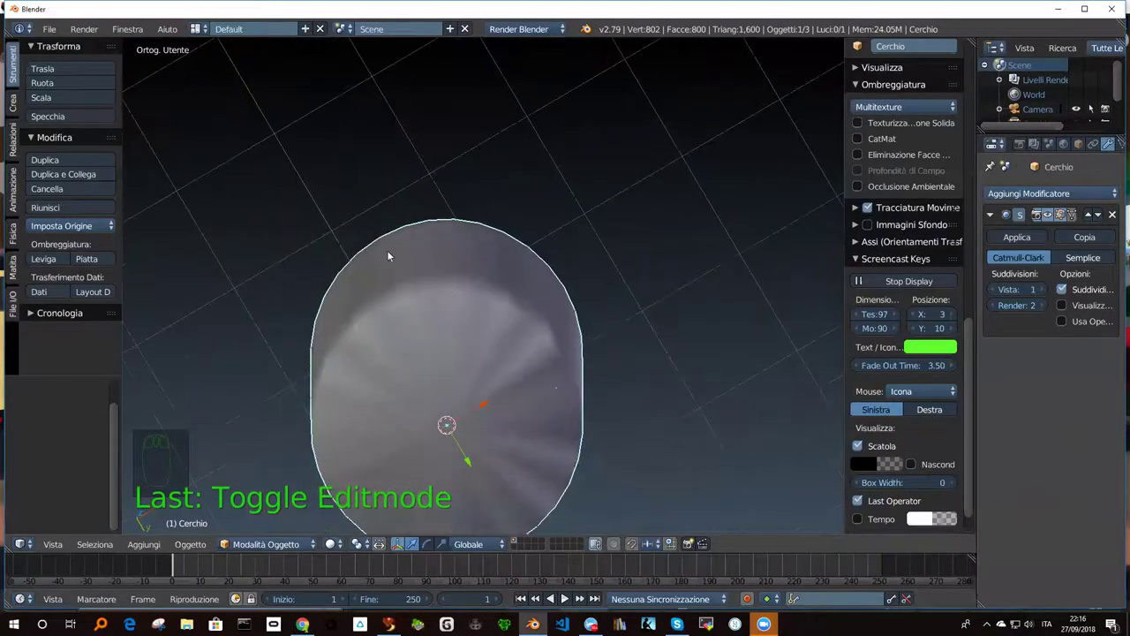
# Extrude the mouth faces further down into the neck to deepen the opening.
pyautogui.press('Tab')
pyautogui.press('a')
pyautogui.press('a')
pyautogui.press('a')
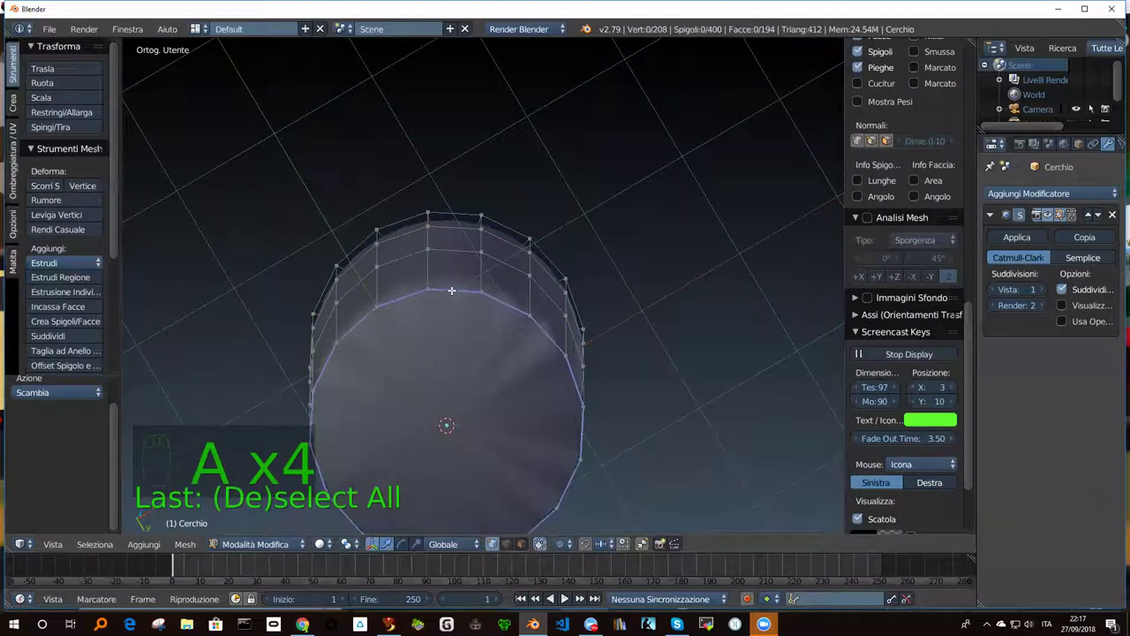
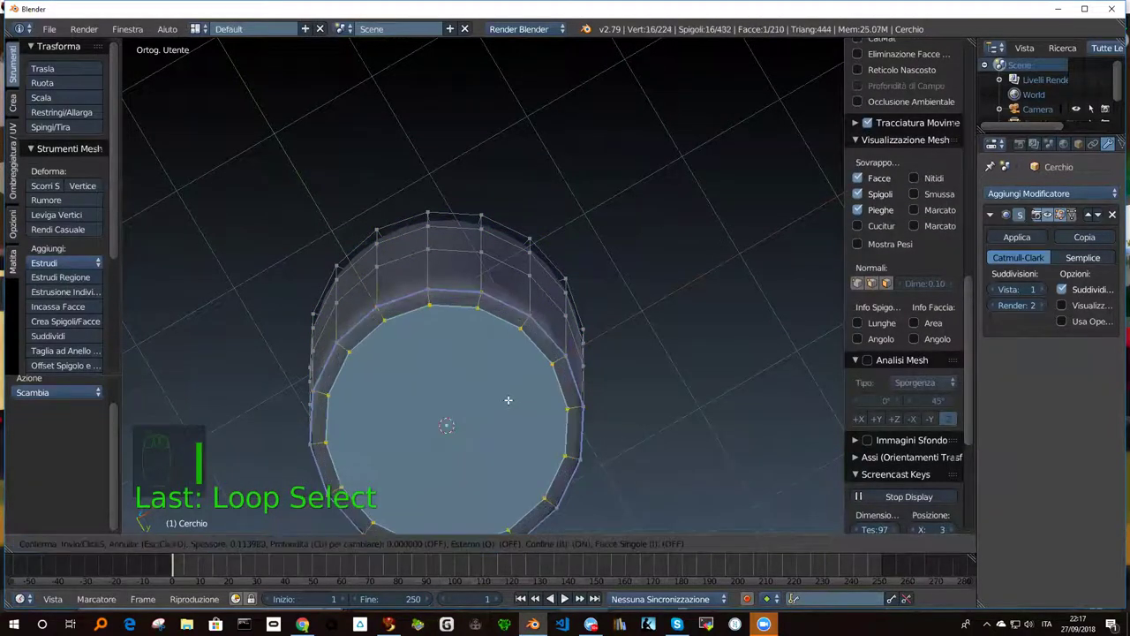
pyautogui.press('i')
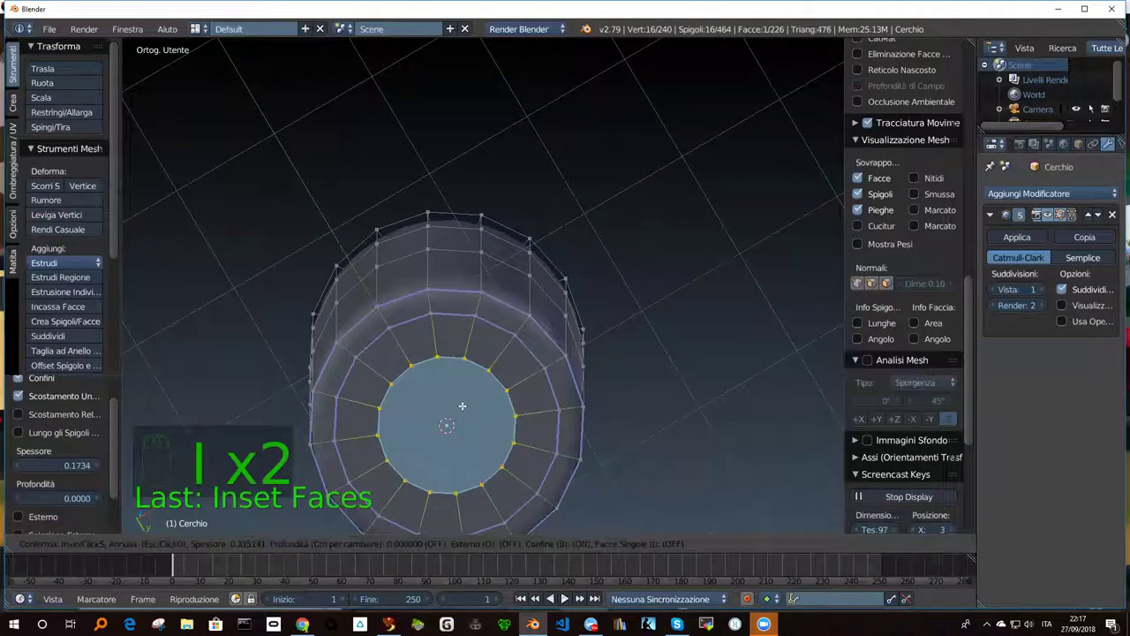
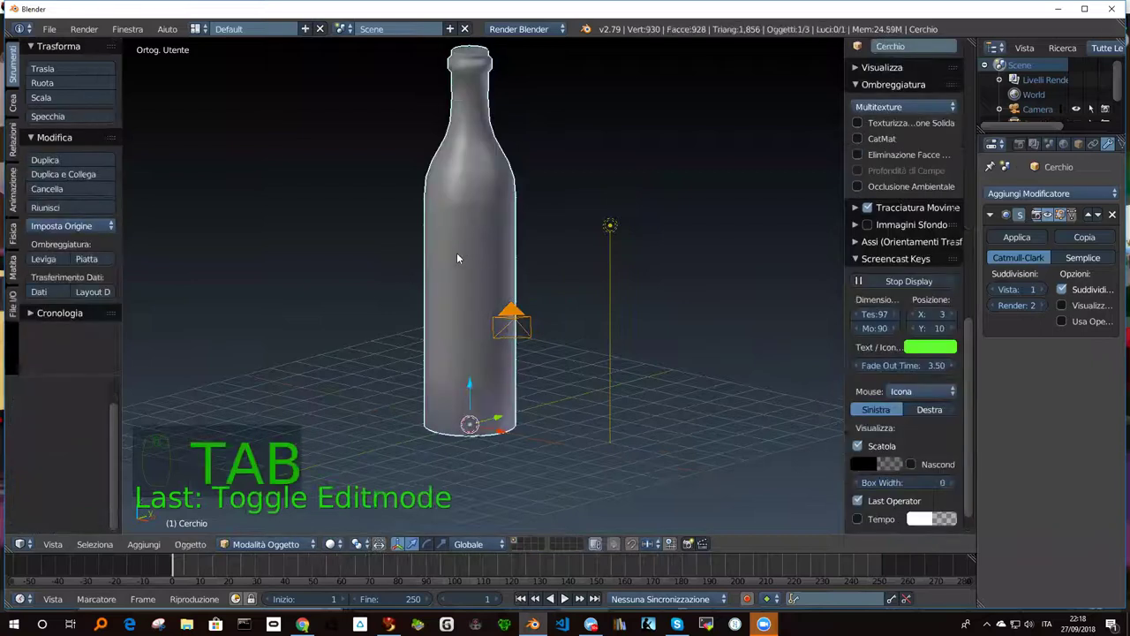
# Orbit and zoom out to frame the whole bottle with its deepened mouth.
pyautogui.moveTo(466, 249); pyautogui.dragTo(424, 237)
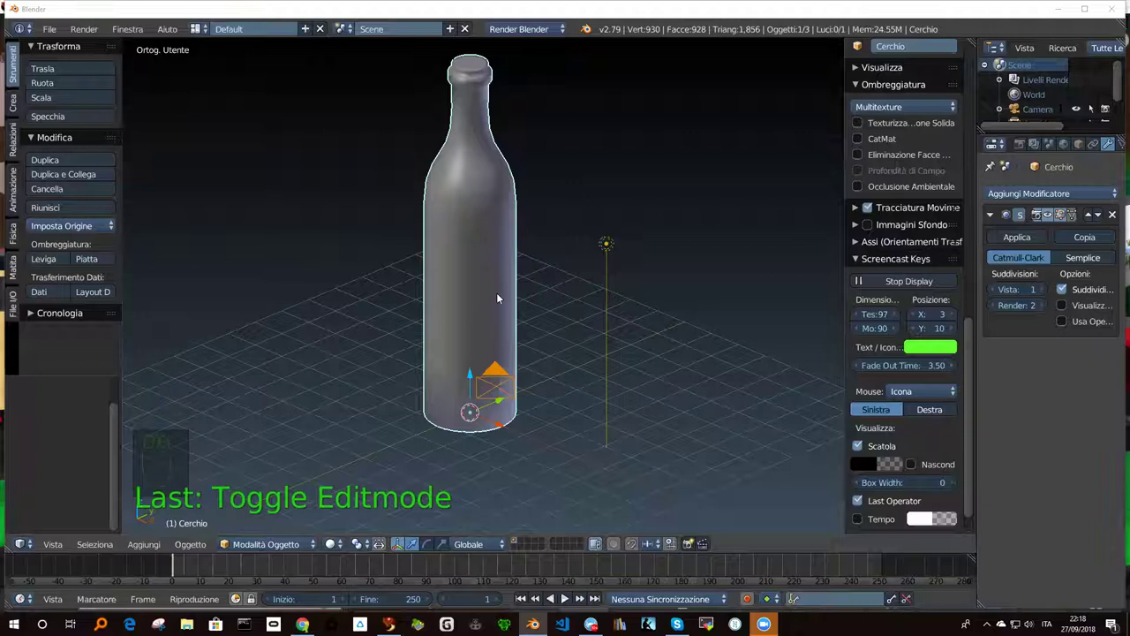
pyautogui.moveTo(489, 256); pyautogui.dragTo(462, 276)
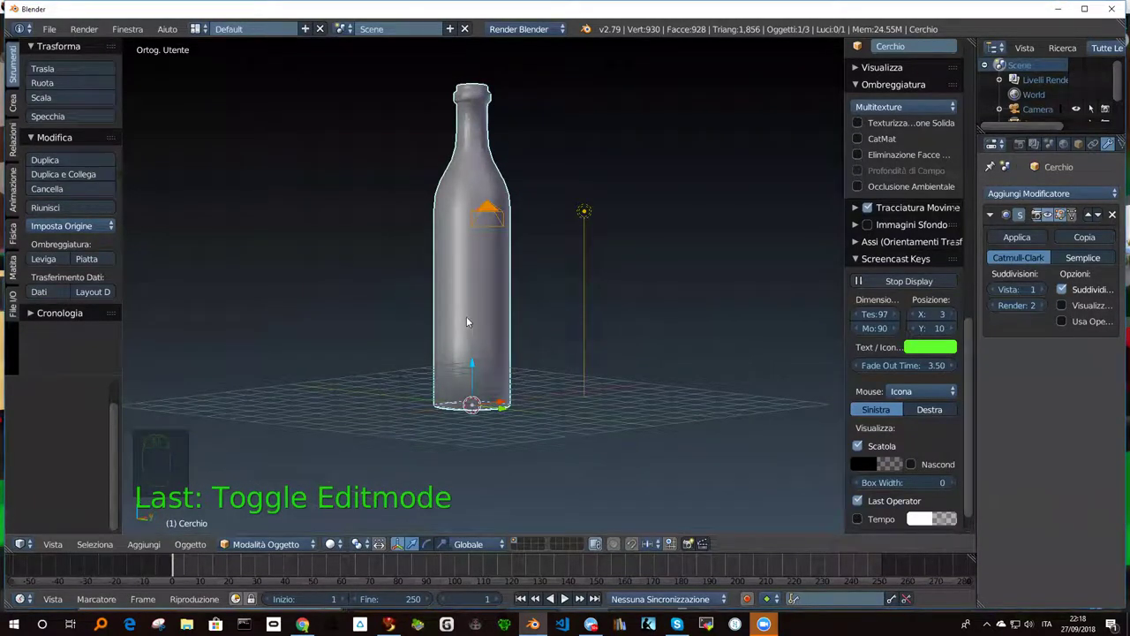
pyautogui.moveTo(471, 300); pyautogui.dragTo(482, 352)
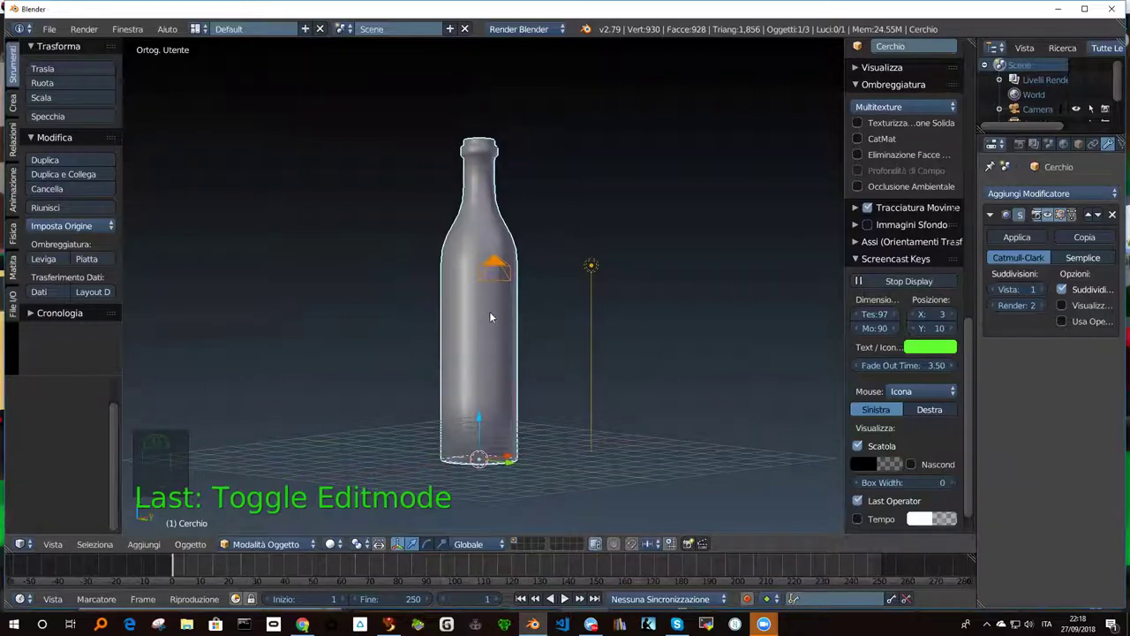
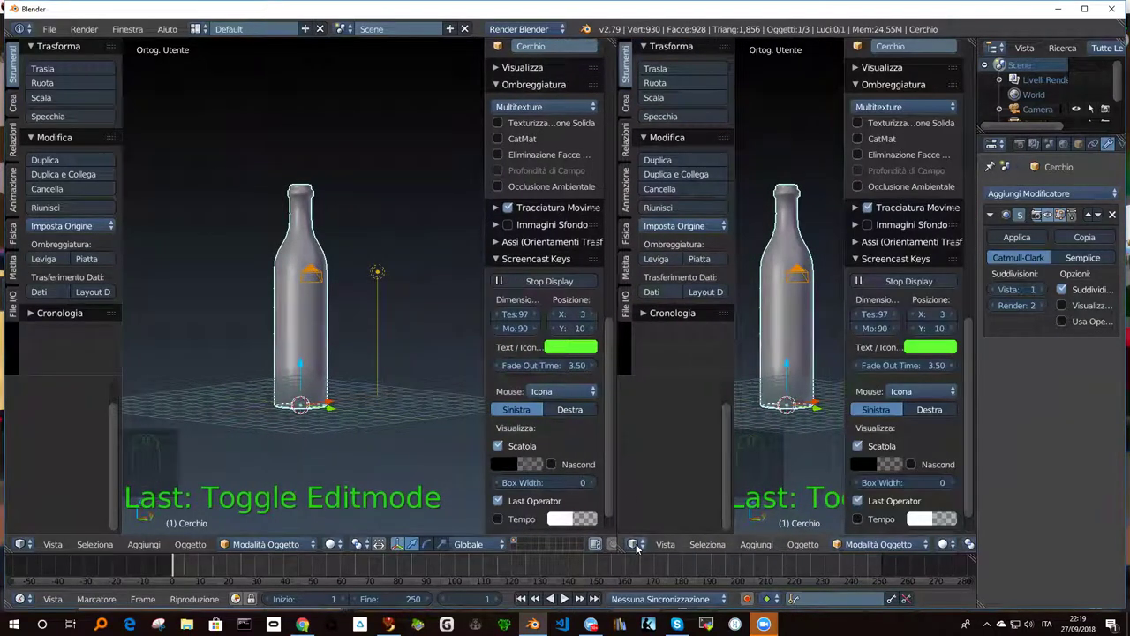
# Resize the split views and switch the right area to an image editor.
pyautogui.moveTo(639, 547); pyautogui.dragTo(666, 439)
pyautogui.moveTo(757, 291); pyautogui.dragTo(528, 587)
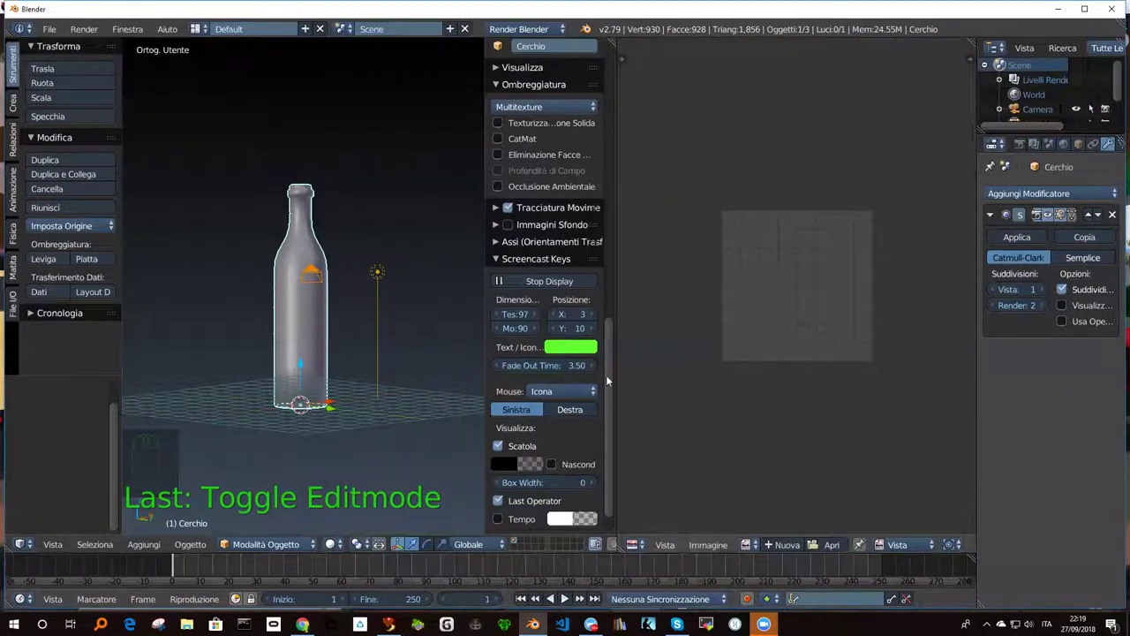
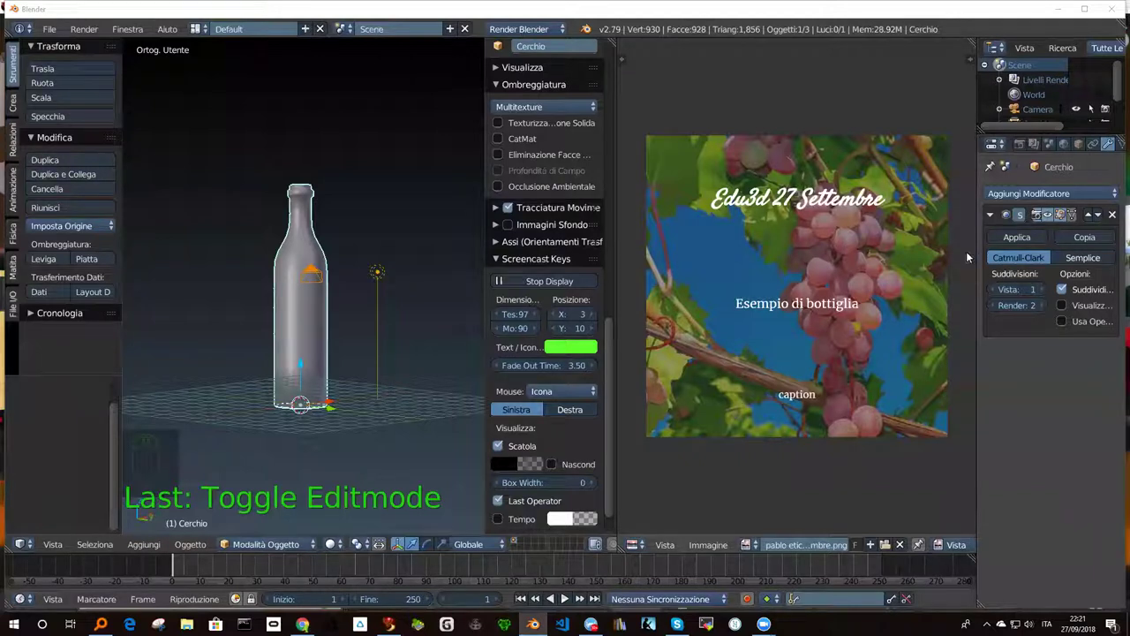
# Apply the subdivision smoothing to the bottle and frame the bottle closer in the view.
pyautogui.moveTo(1032, 240); pyautogui.dragTo(222, 460)
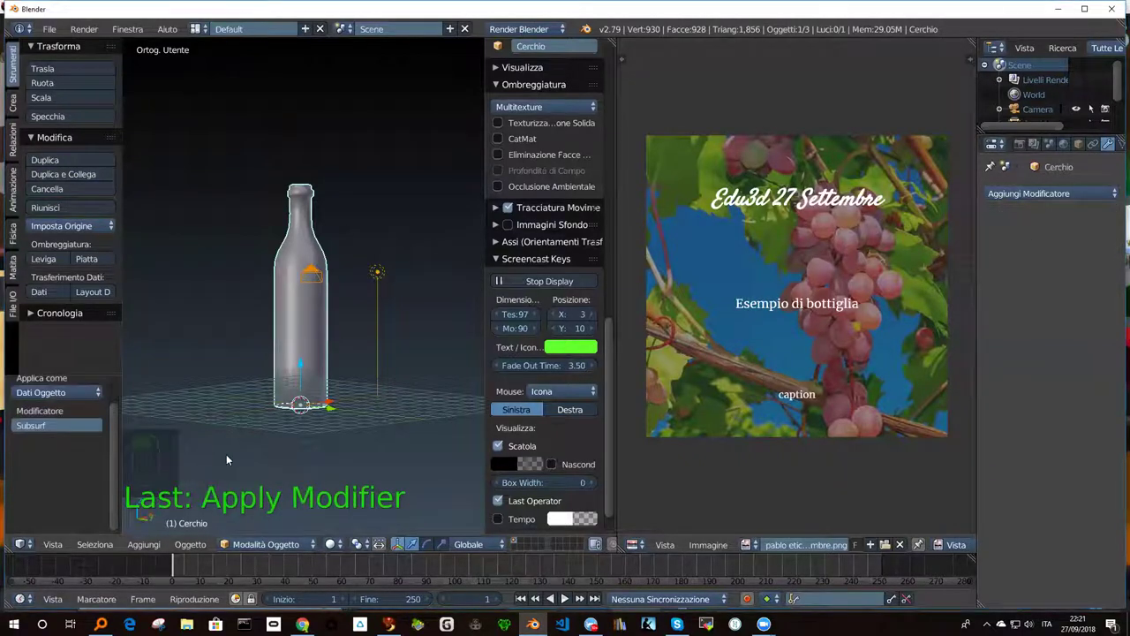
pyautogui.moveTo(332, 399); pyautogui.dragTo(281, 315)
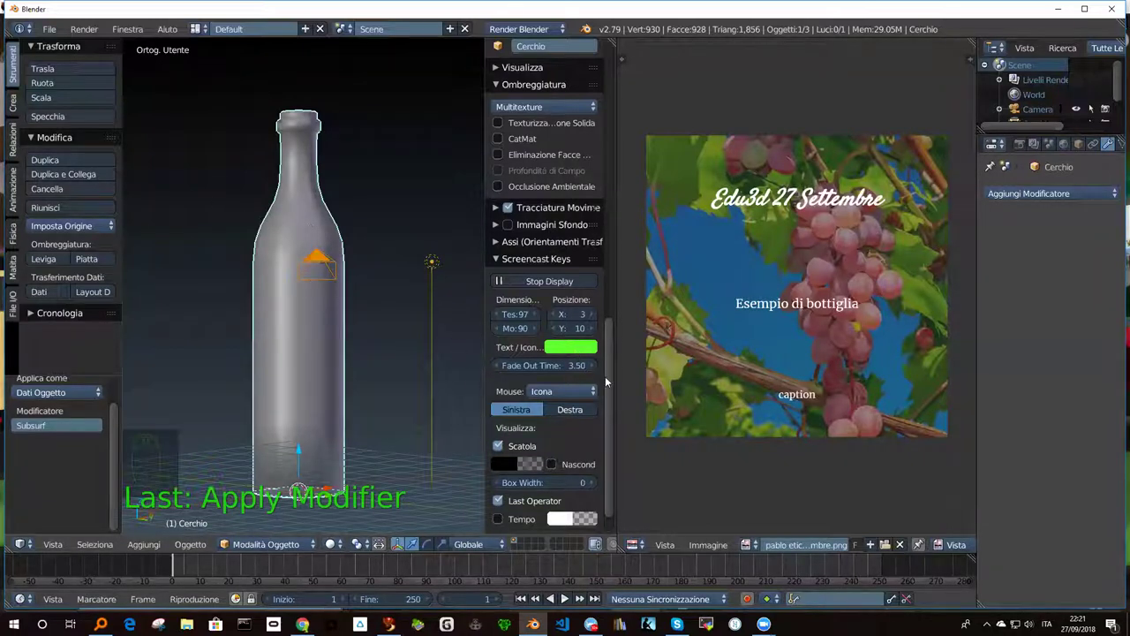
pyautogui.moveTo(608, 386); pyautogui.dragTo(578, 181)
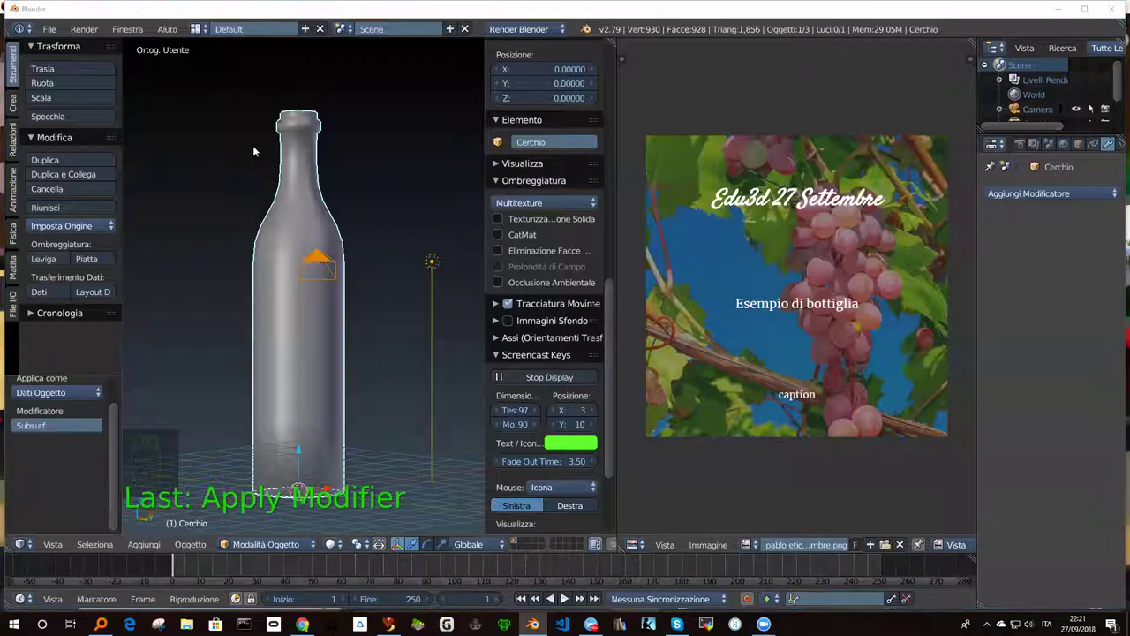
pyautogui.moveTo(323, 324); pyautogui.dragTo(373, 339)
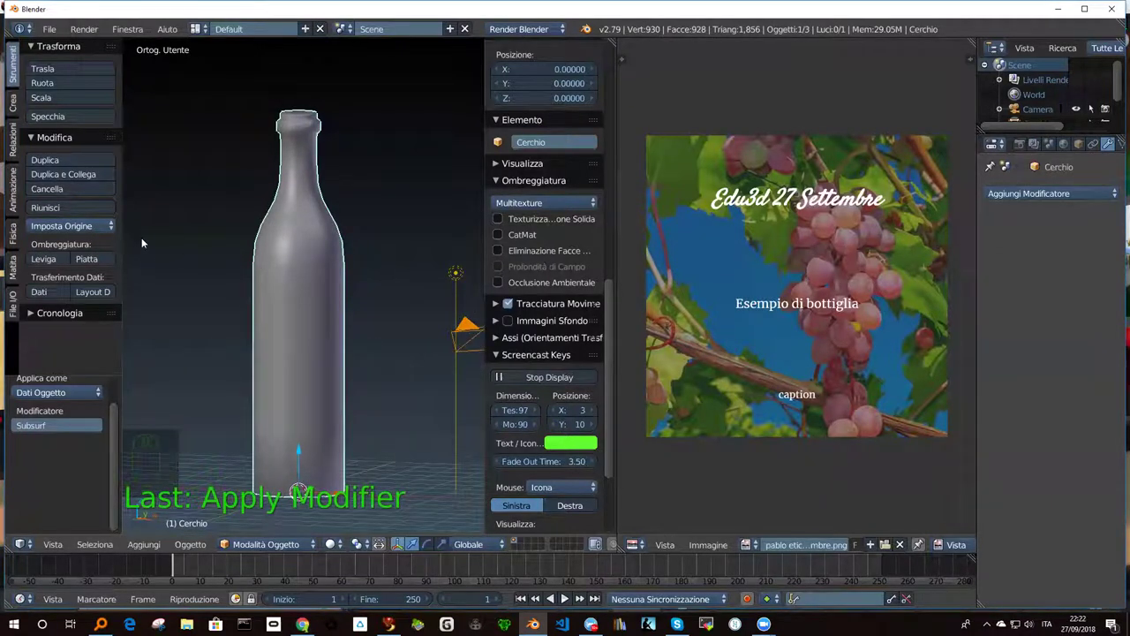
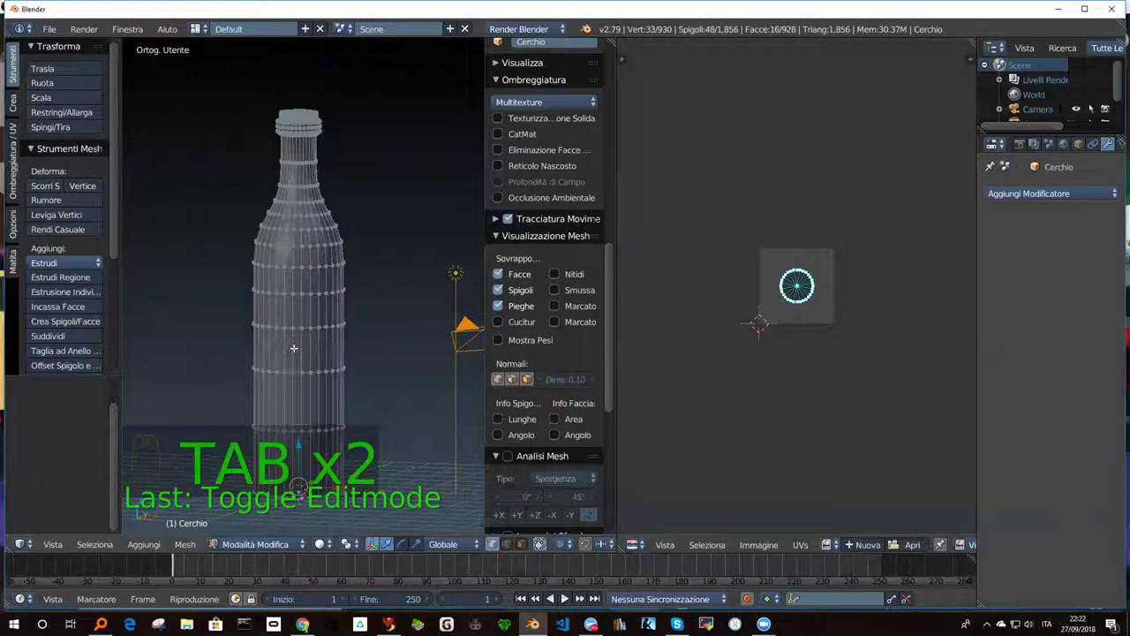
# Select every vertex of the bottle and show the Shading/UVs tools for recalculating normals.
pyautogui.press('a')
pyautogui.press('a')
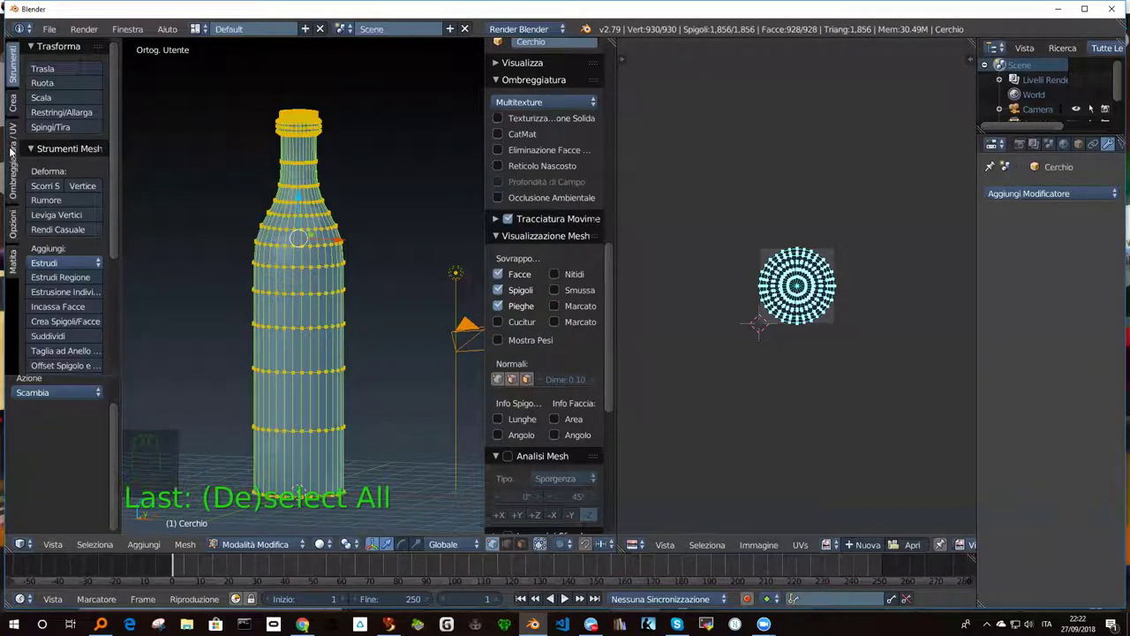
pyautogui.moveTo(104, 222); pyautogui.dragTo(77, 188)
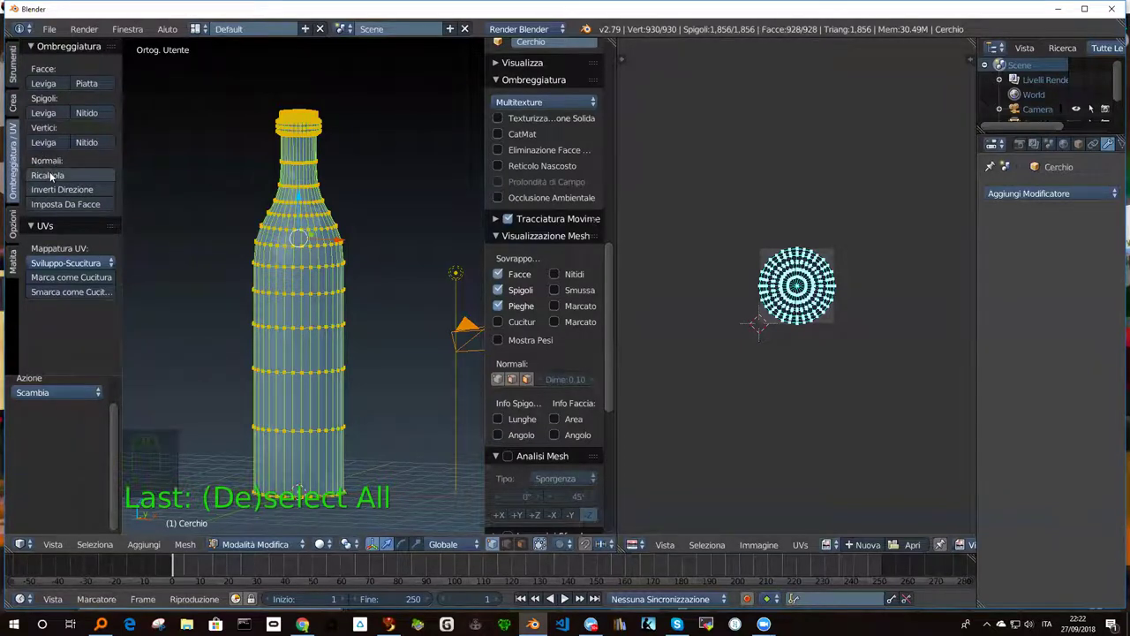
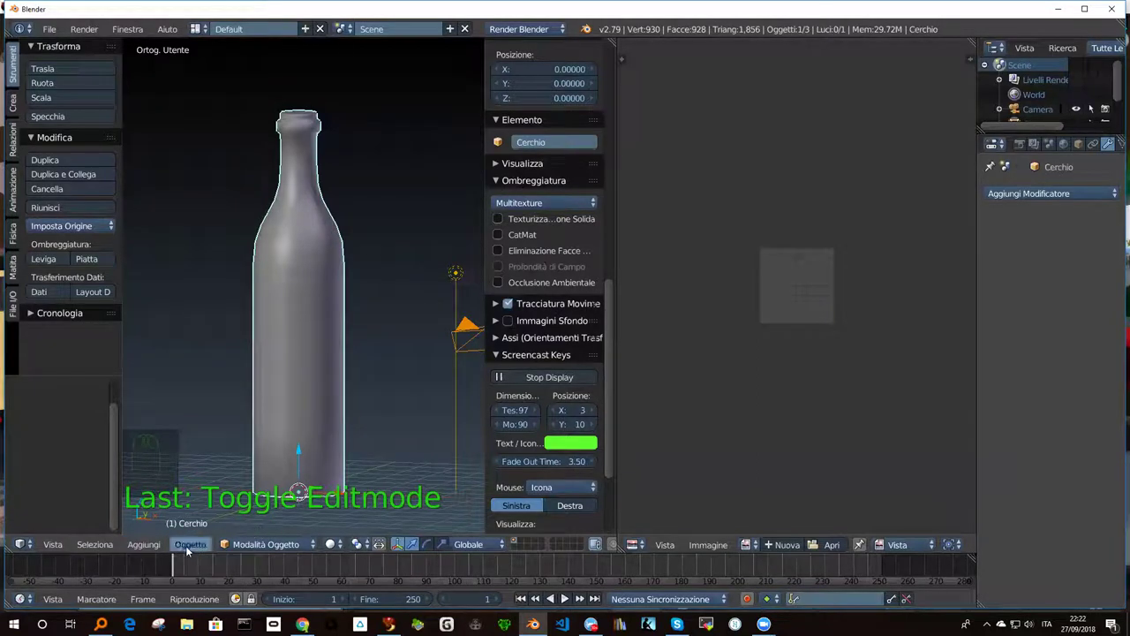
# Leave mesh editing and bring up the Apply transform options for the bottle's 1.219 scale.
pyautogui.moveTo(190, 550); pyautogui.dragTo(564, 359)
pyautogui.moveTo(608, 357); pyautogui.dragTo(579, 106)
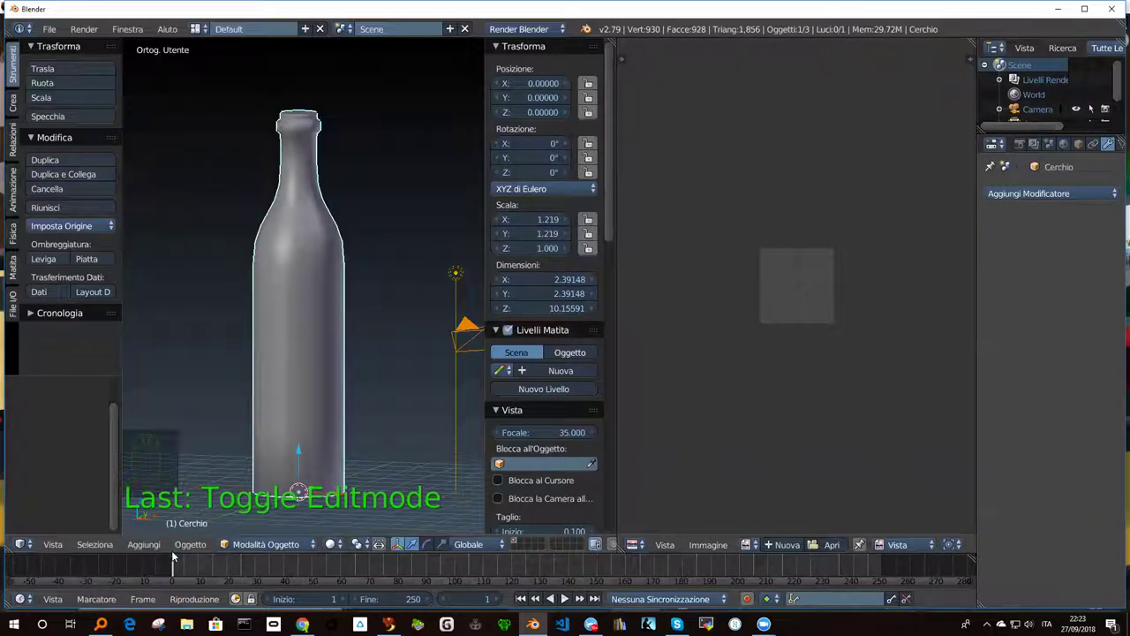
pyautogui.moveTo(189, 547); pyautogui.dragTo(243, 438)
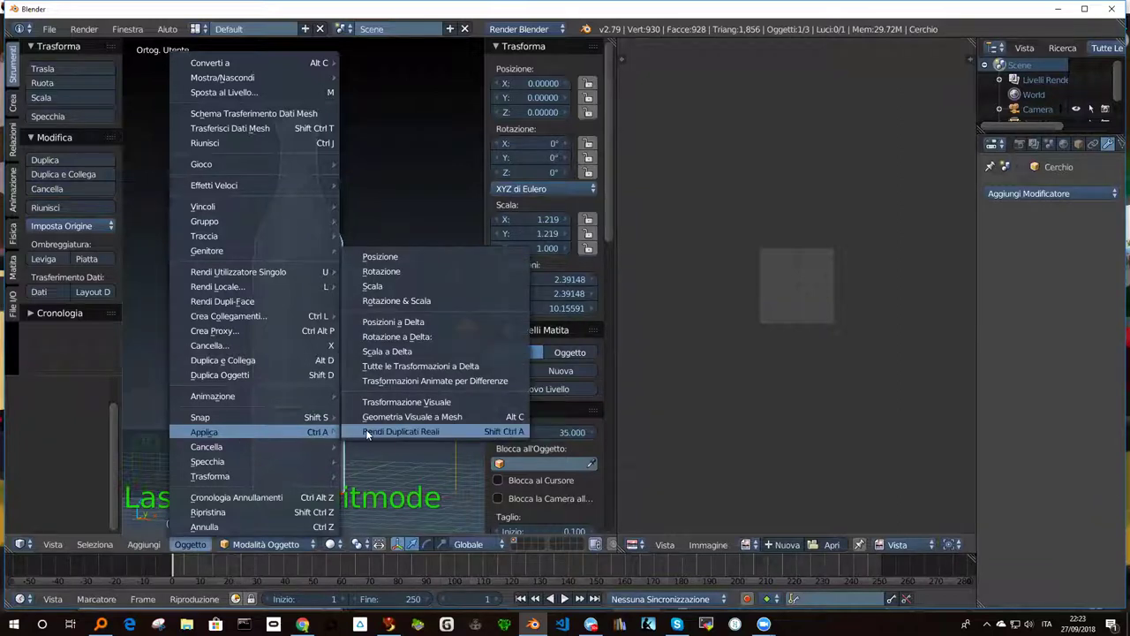
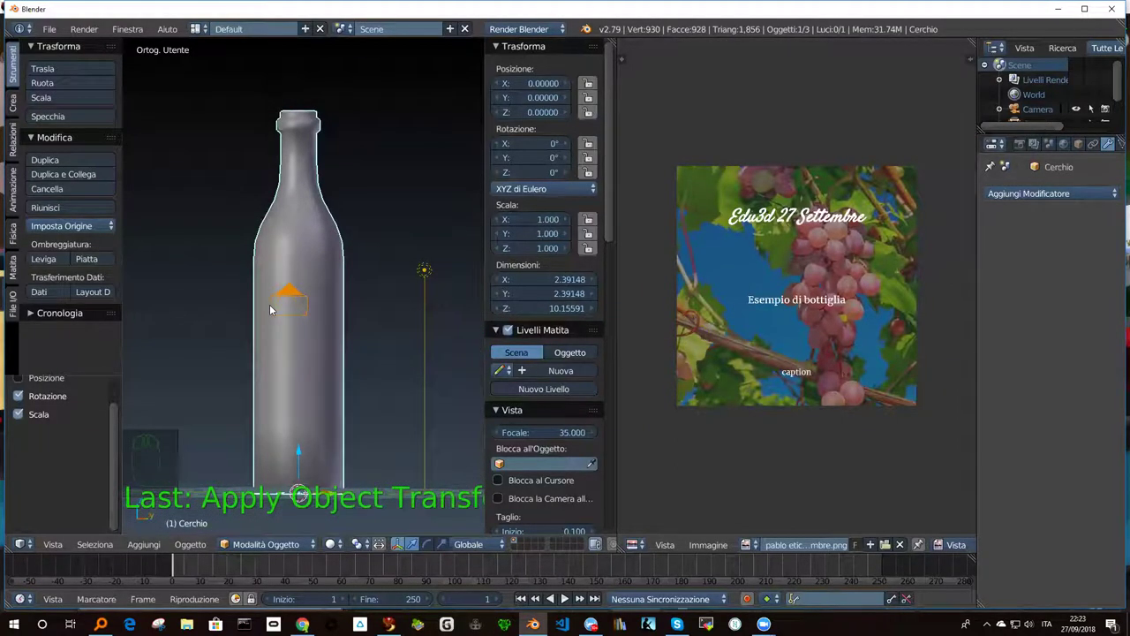
# Enter edit mode on the bottle with none of its 930 vertices selected.
pyautogui.press('Tab')
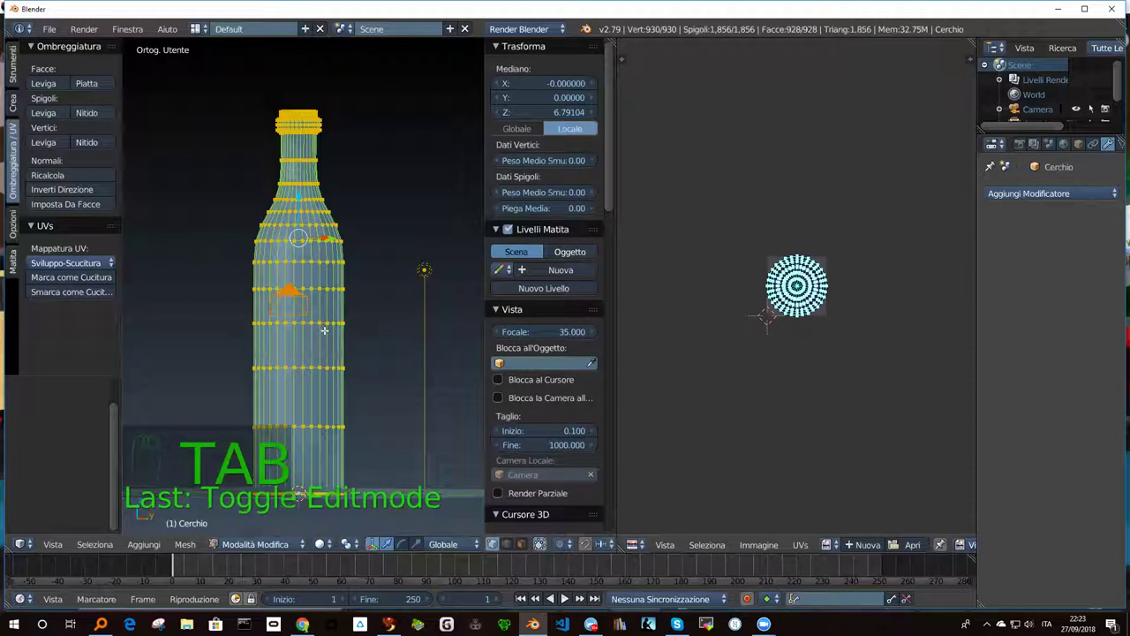
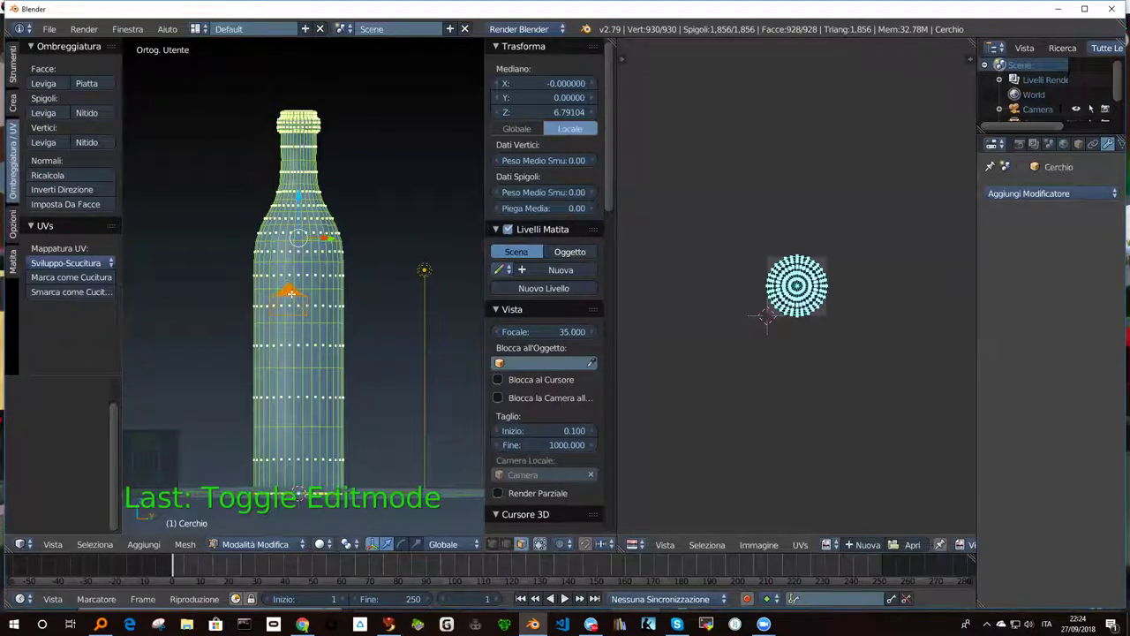
pyautogui.press('a')
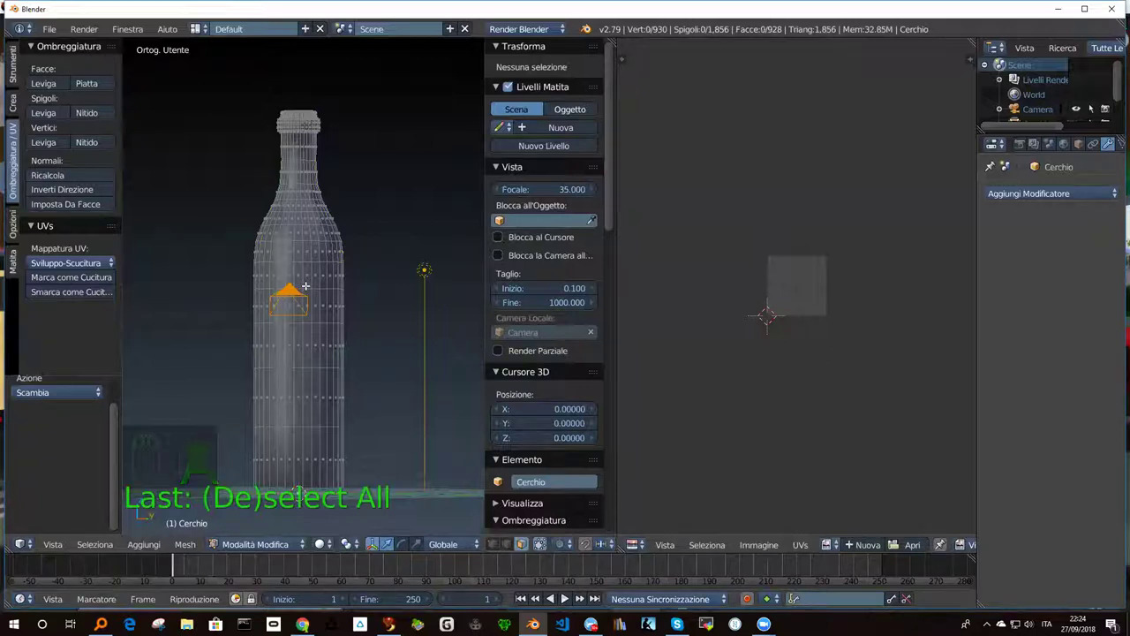
# View the bottle straight from the front in orthographic view.
pyautogui.press('KP_1')
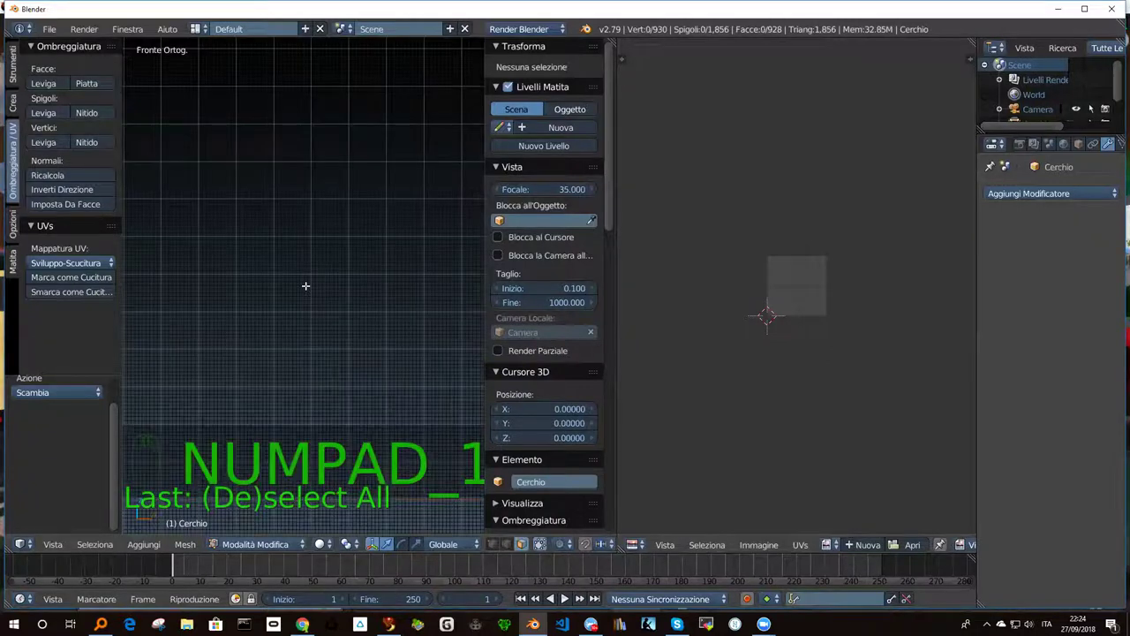
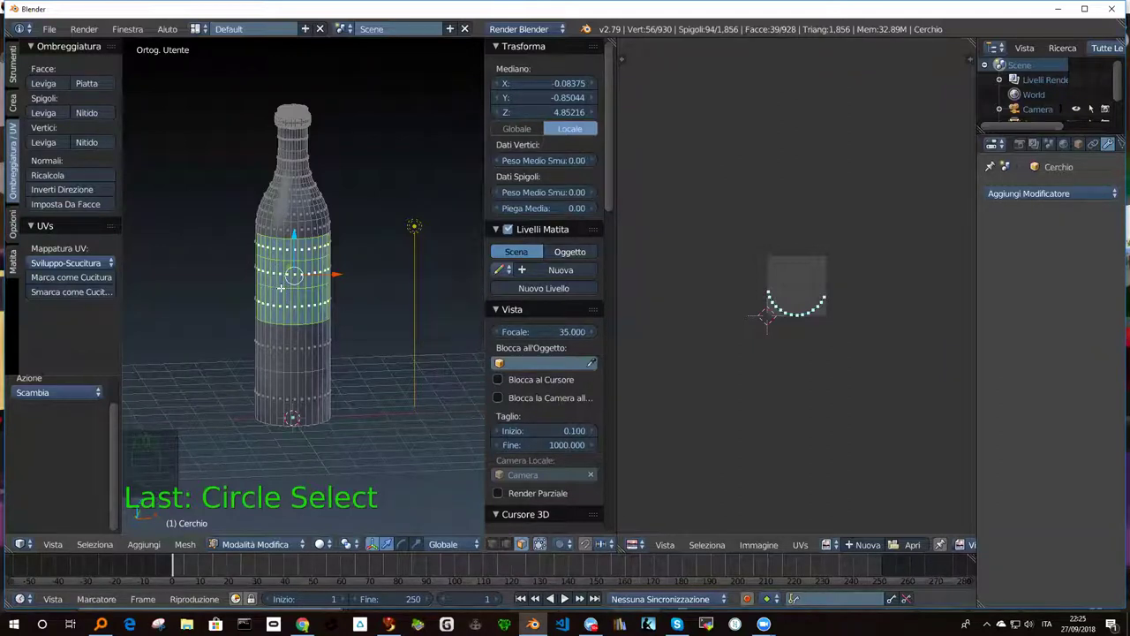
# Bring up the UV mapping options for the 39 selected label-band faces.
pyautogui.press('u')
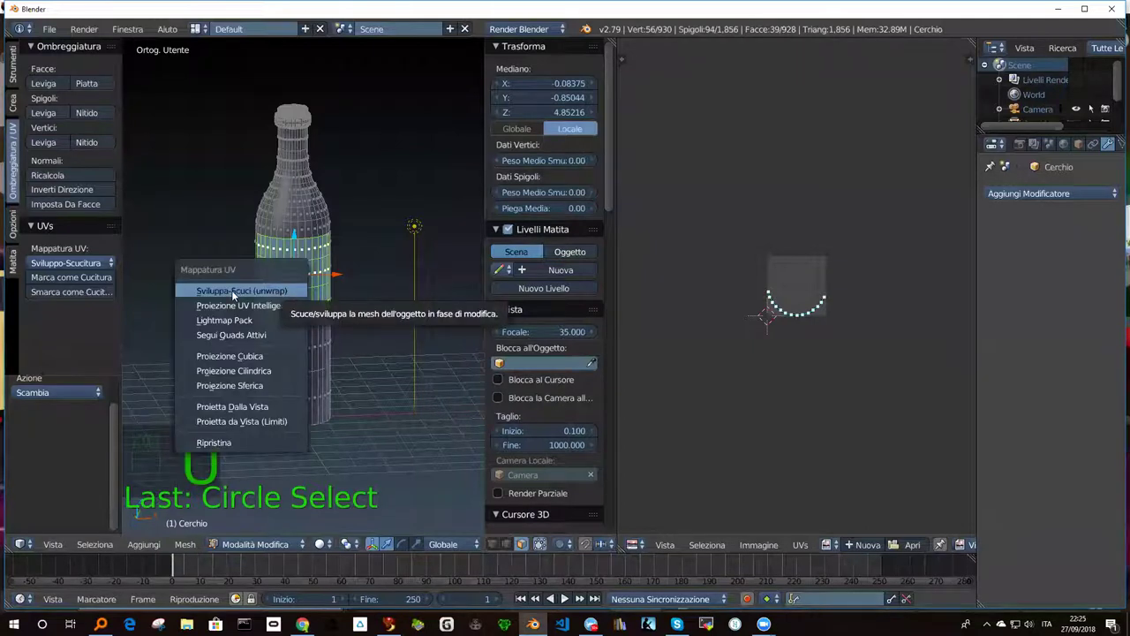
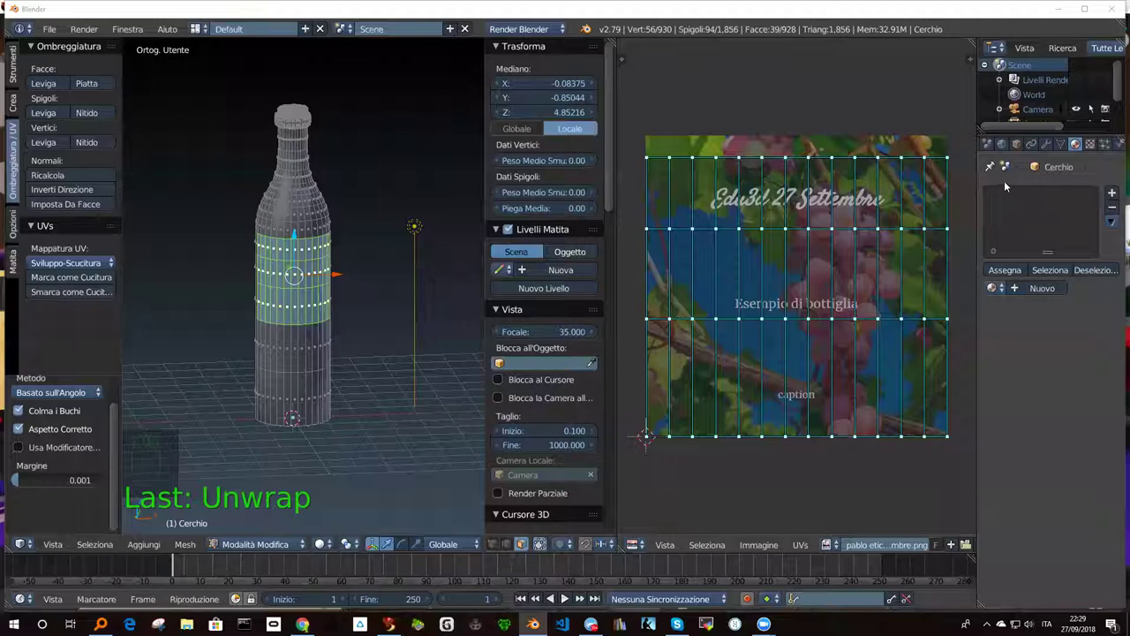
# Add the first material, Materiale, to the bottle object.
pyautogui.moveTo(1035, 294); pyautogui.dragTo(1023, 204)
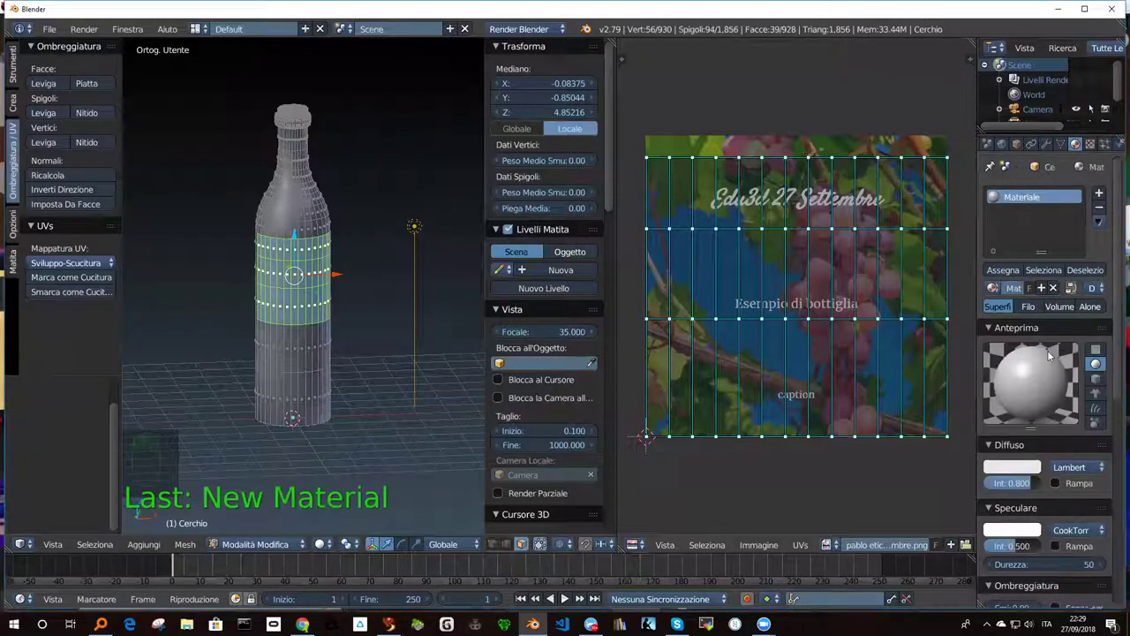
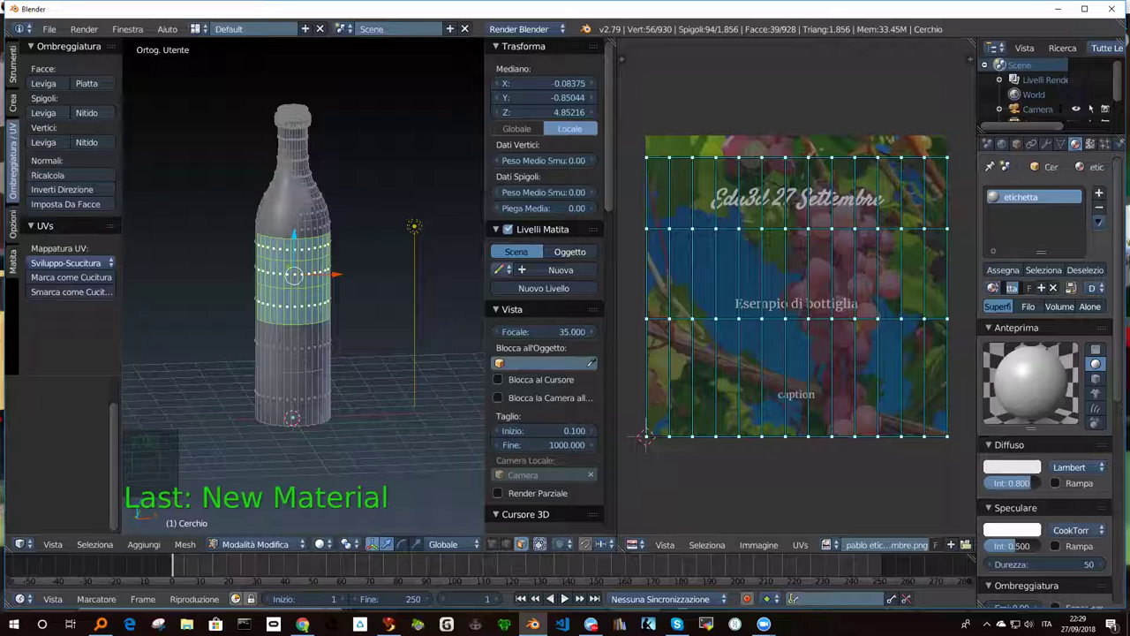
# Add an image texture to the etichetta material and show its UV-mapped grape label settings.
pyautogui.moveTo(1092, 149); pyautogui.dragTo(1041, 318)
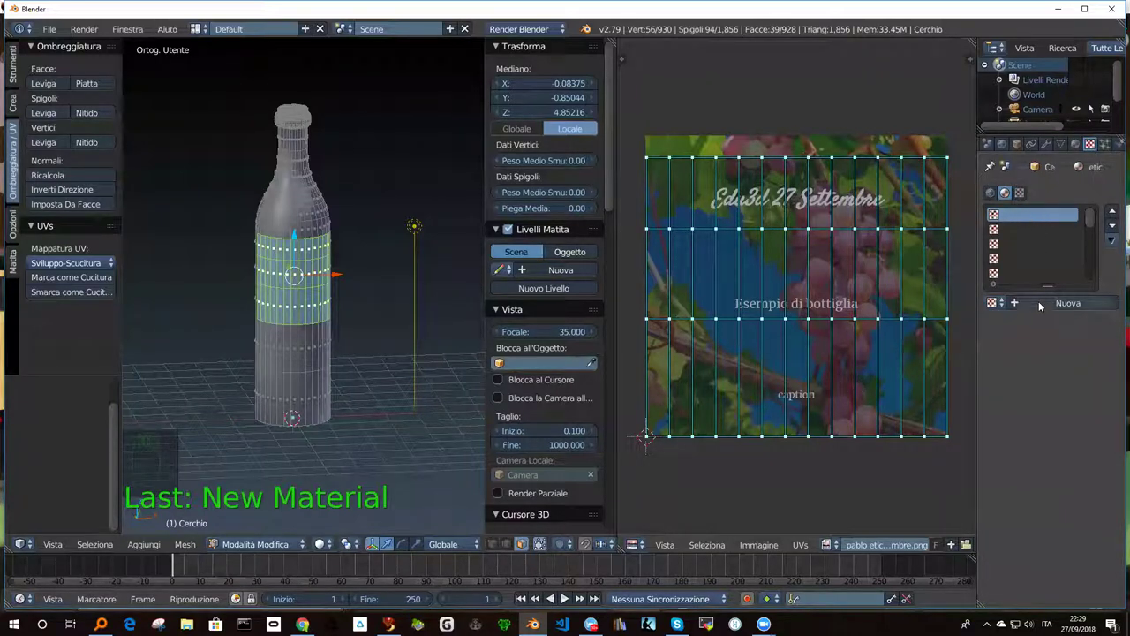
pyautogui.moveTo(1061, 306); pyautogui.dragTo(1050, 217)
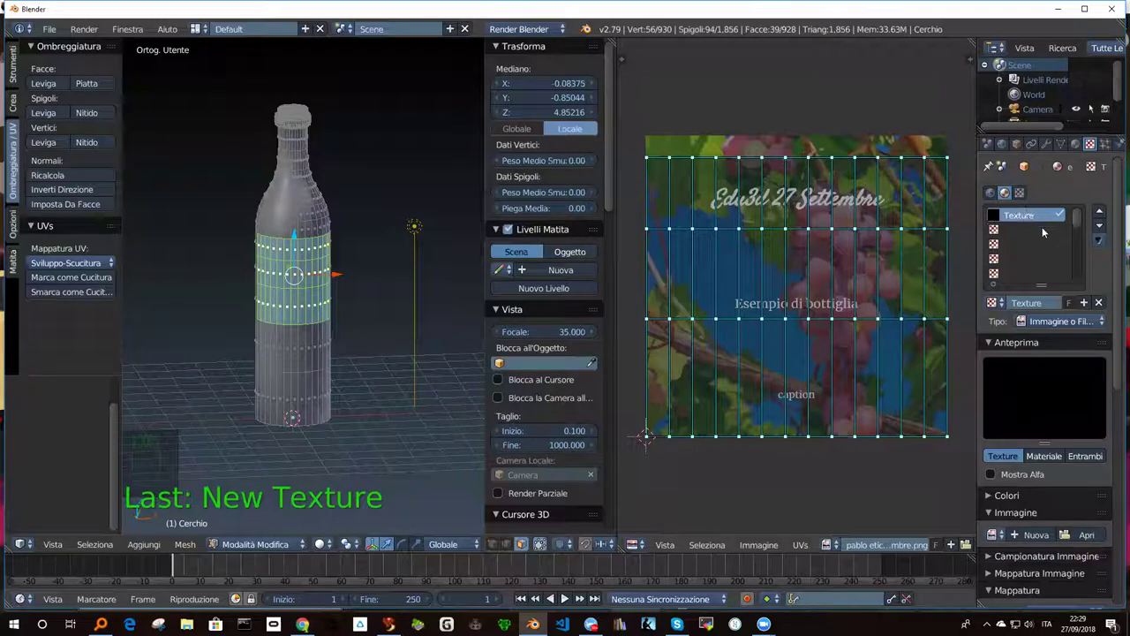
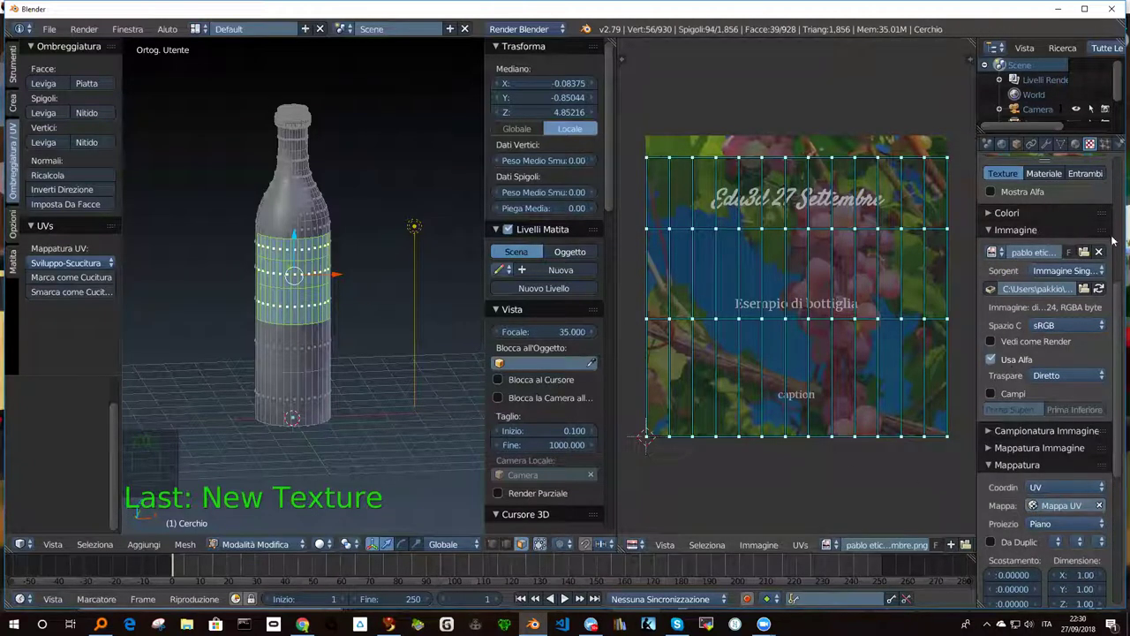
pyautogui.moveTo(1076, 148); pyautogui.dragTo(1010, 202)
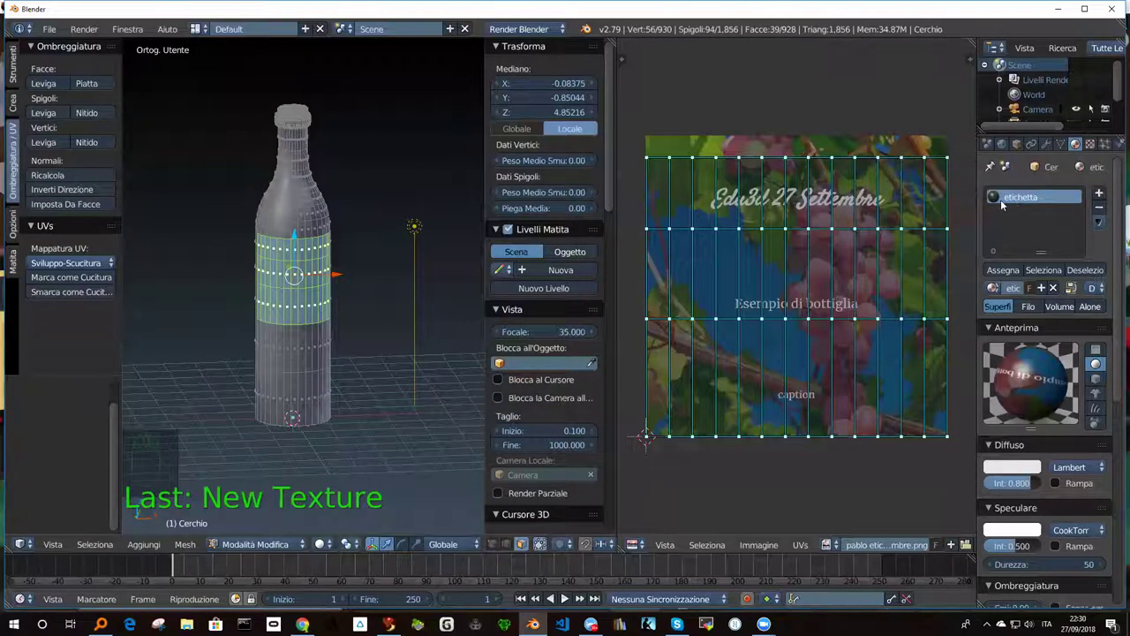
pyautogui.moveTo(1089, 151); pyautogui.dragTo(860, 427)
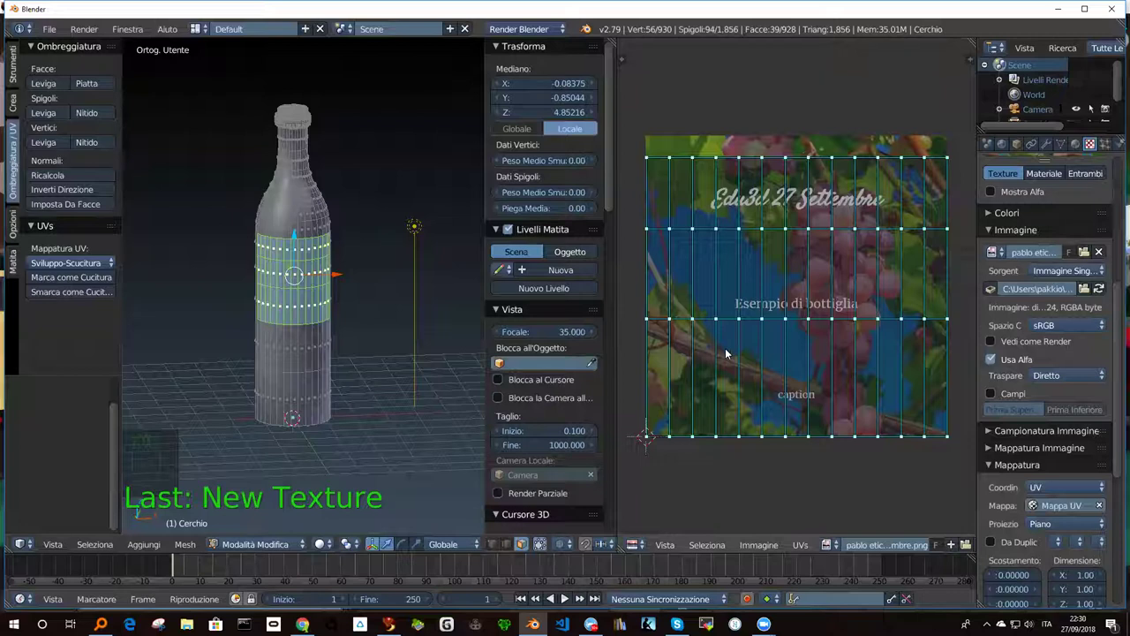
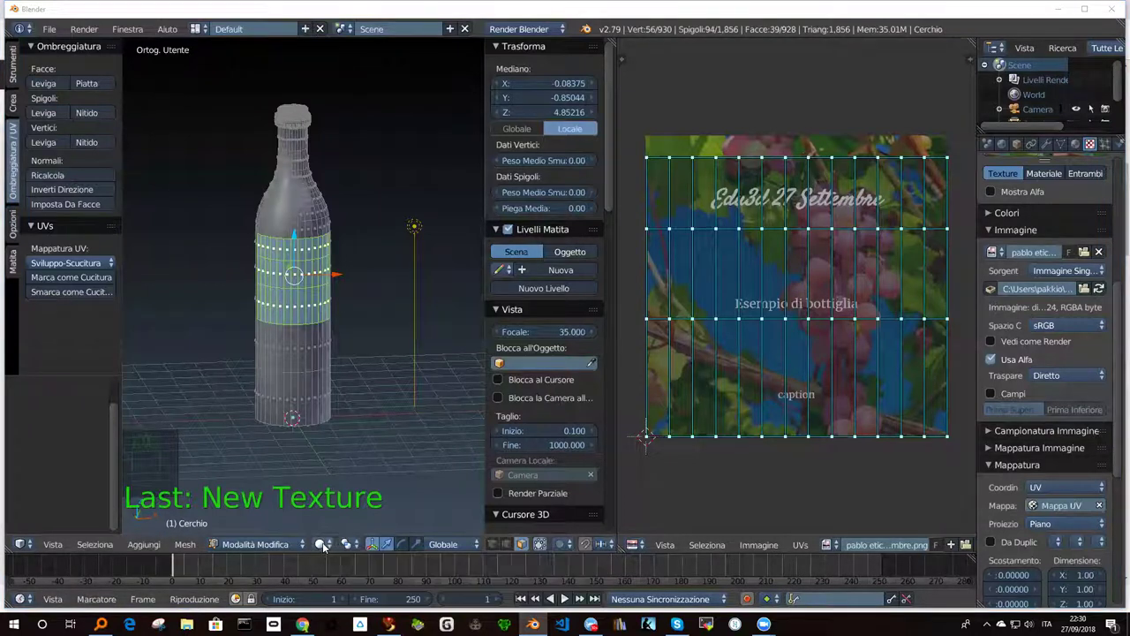
# Switch the 3D viewport to a live rendered preview of the bottle.
pyautogui.moveTo(324, 547); pyautogui.dragTo(349, 450)
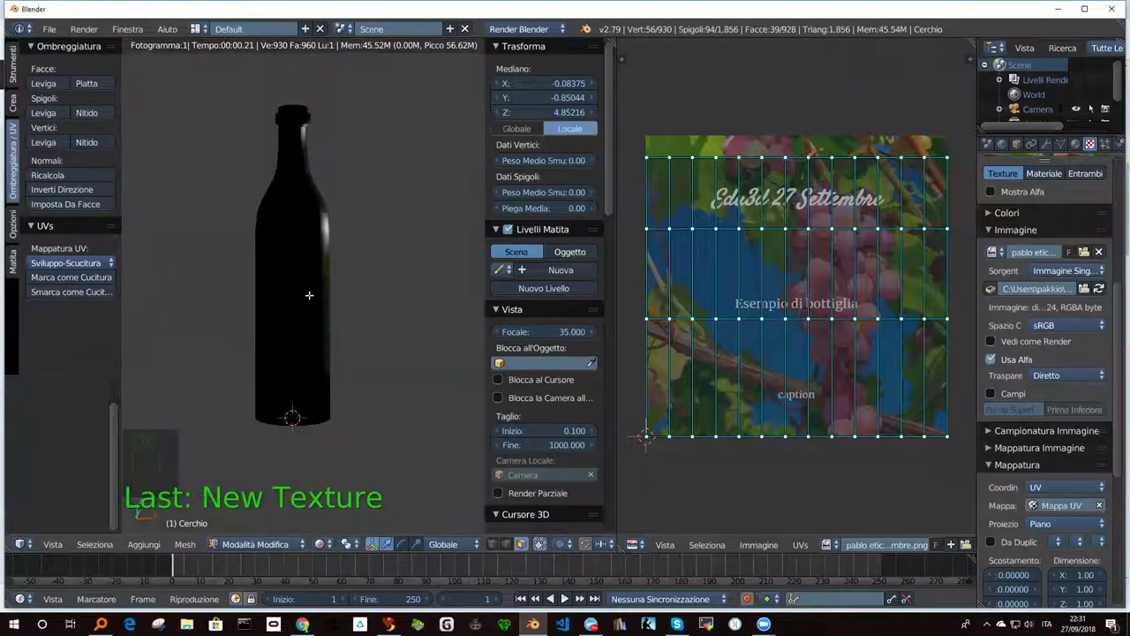
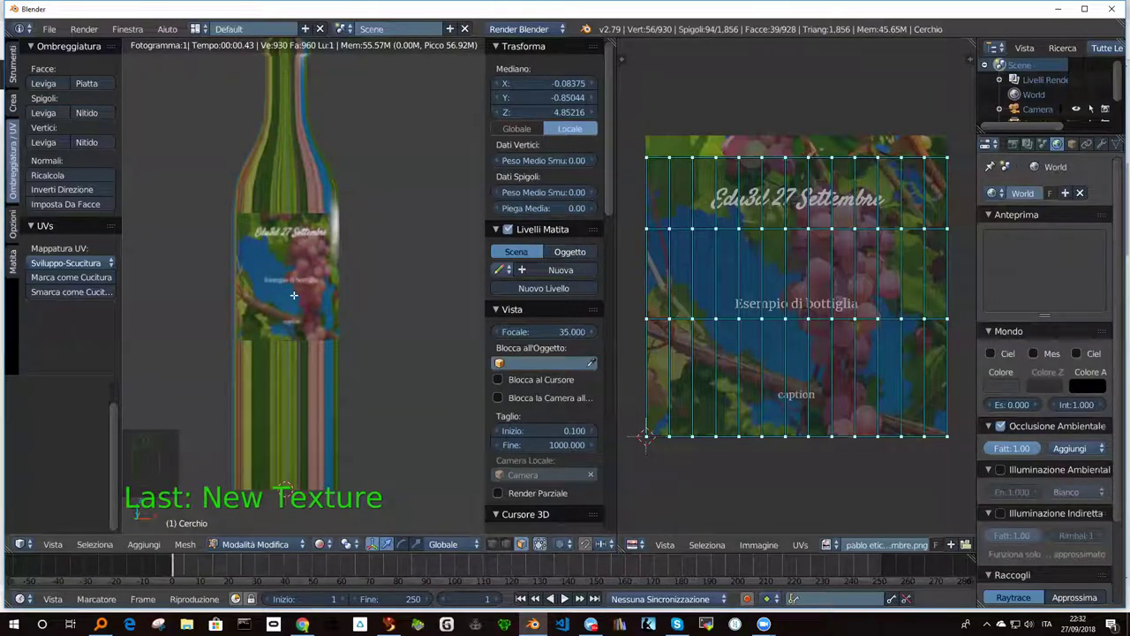
pyautogui.scroll(3)
pyautogui.scroll(-3)
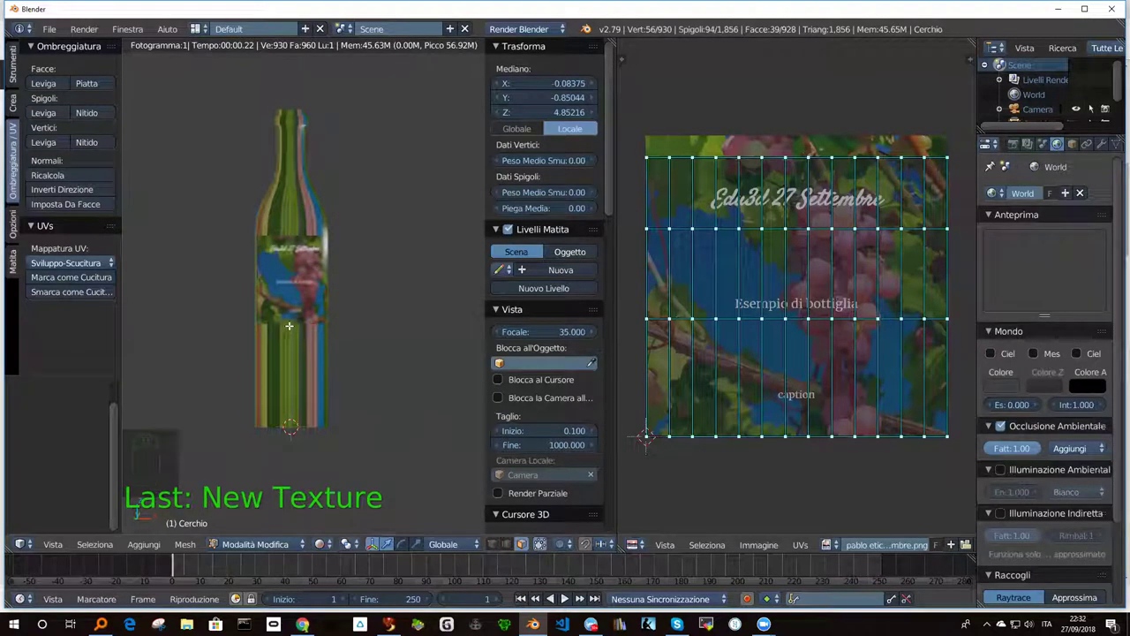
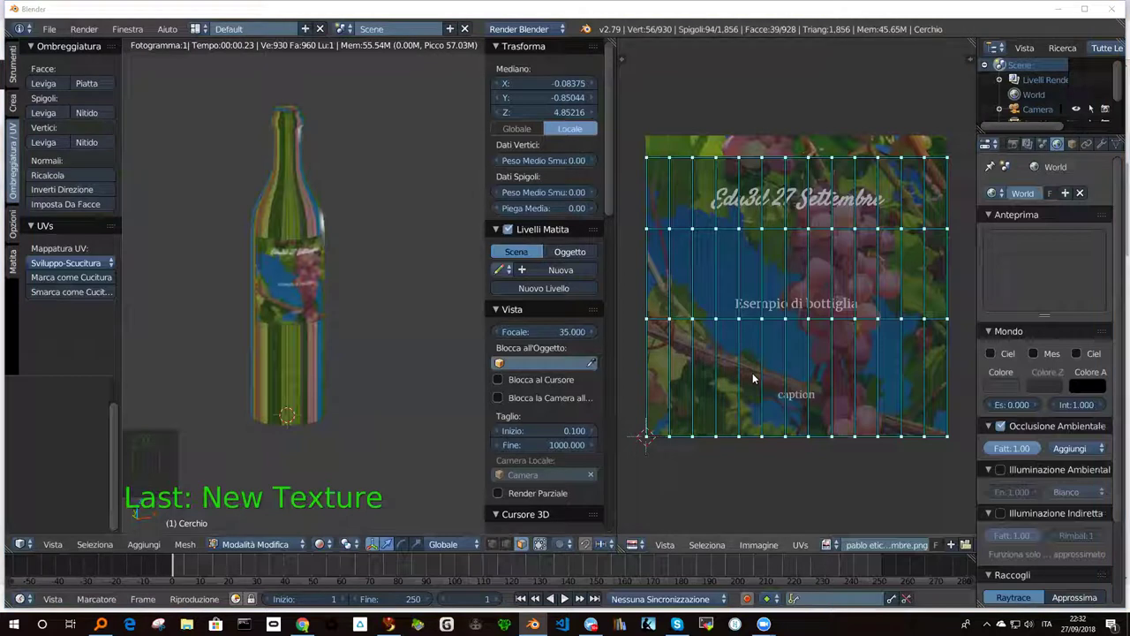
# Return to solid mesh editing with the label band selected and show the etichetta material settings.
pyautogui.moveTo(332, 545); pyautogui.dragTo(351, 496)
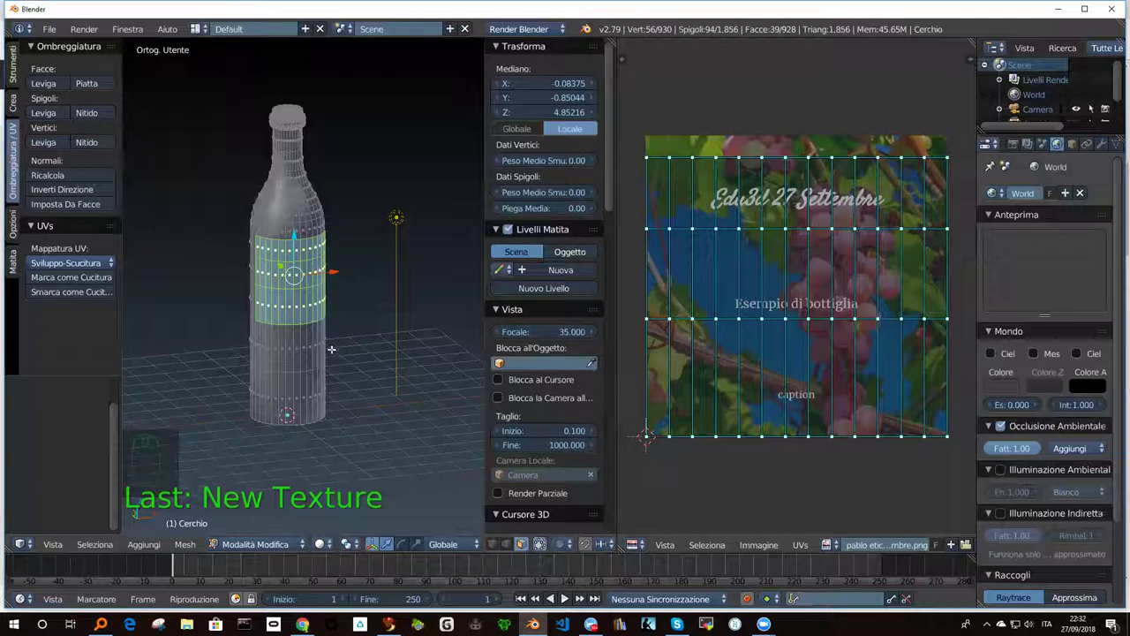
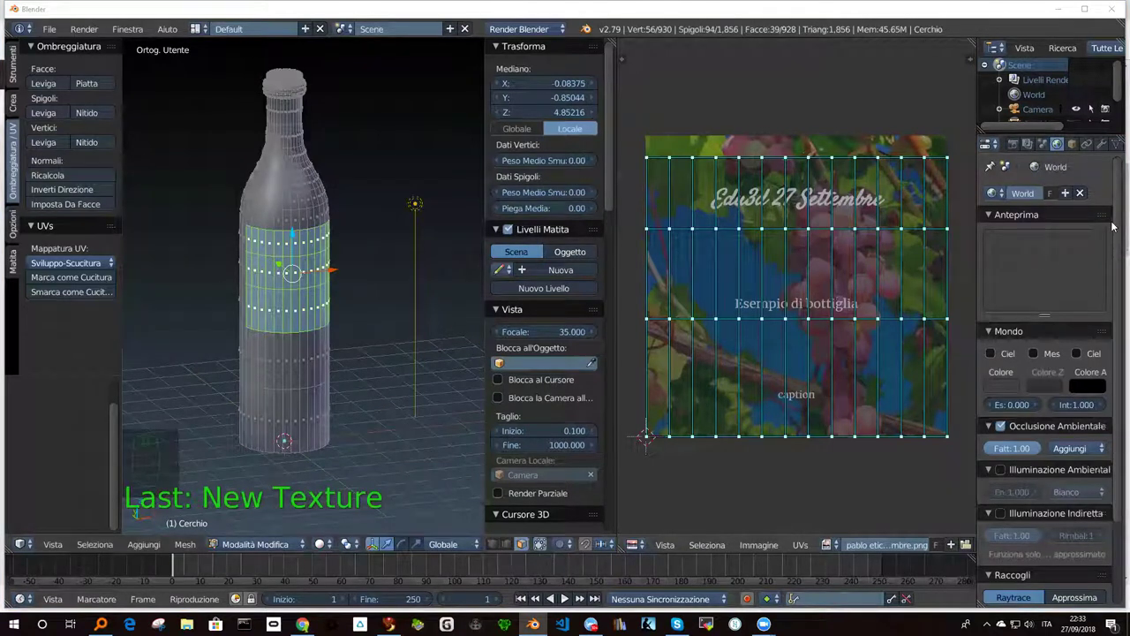
pyautogui.moveTo(1091, 148); pyautogui.dragTo(1018, 210)
pyautogui.moveTo(1029, 145); pyautogui.dragTo(1093, 226)
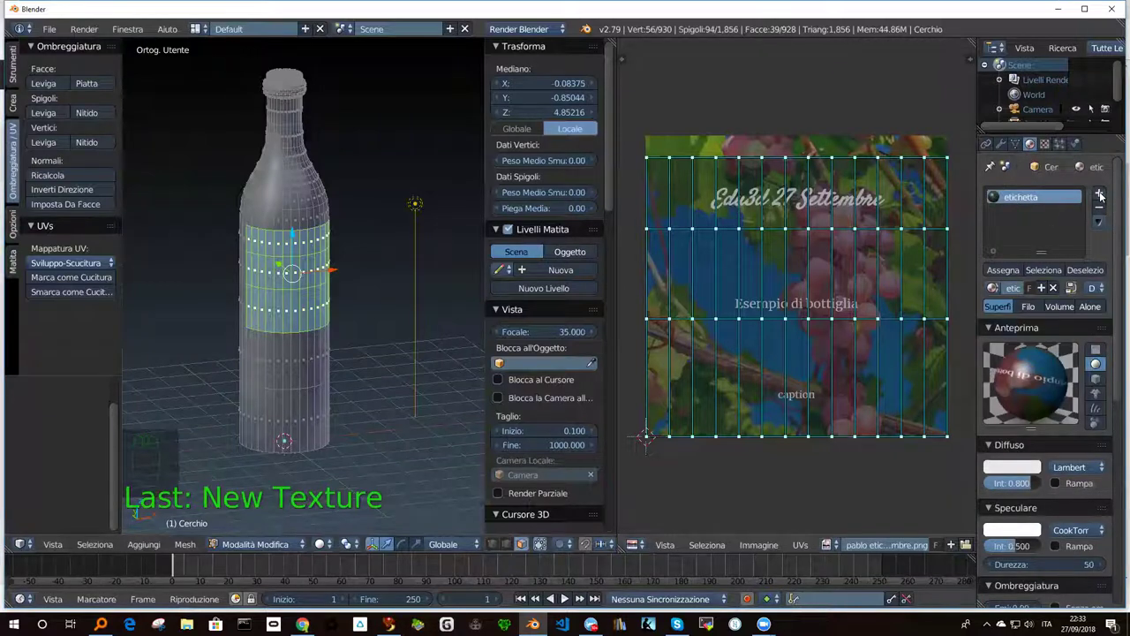
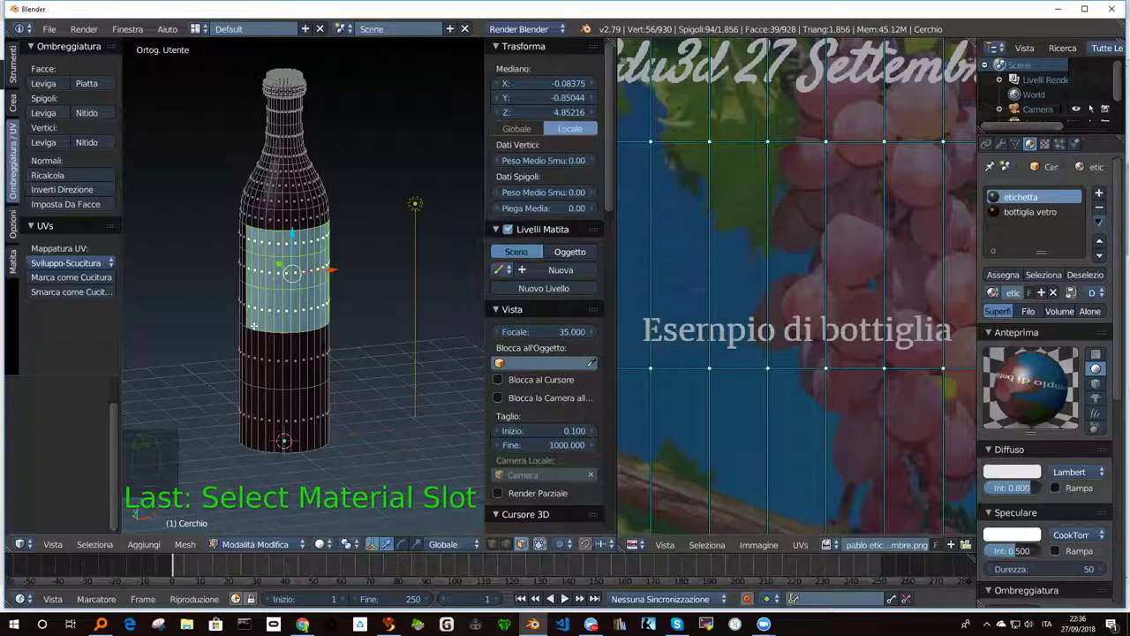
# Invert the selection to the 889 bottle faces outside the label band.
pyautogui.press('ctrl+i')
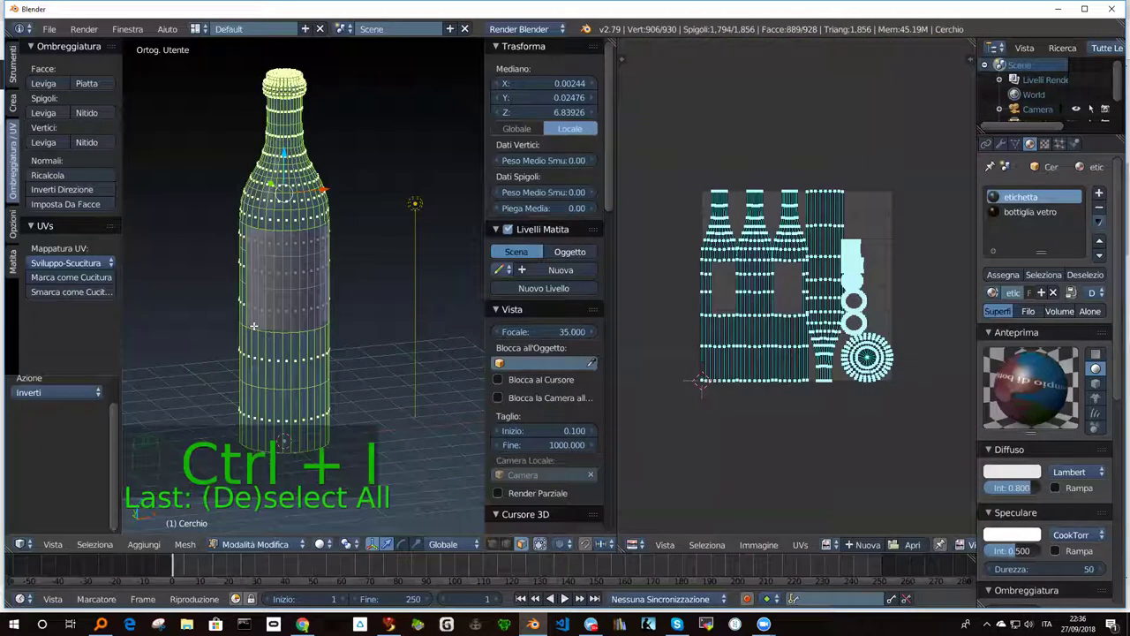
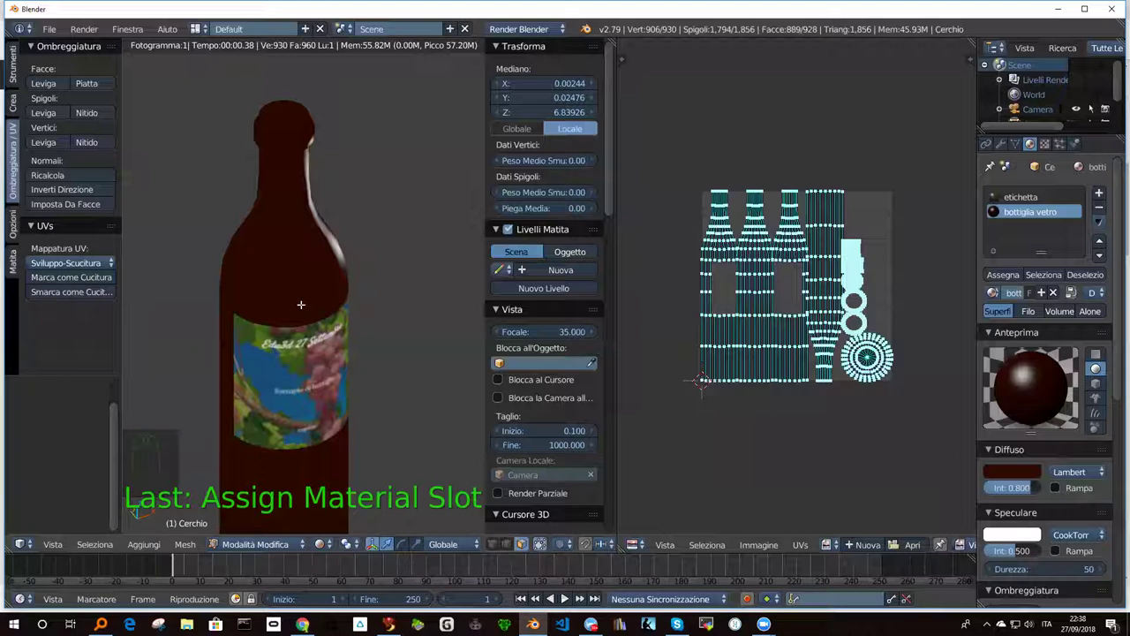
pyautogui.scroll(-3)
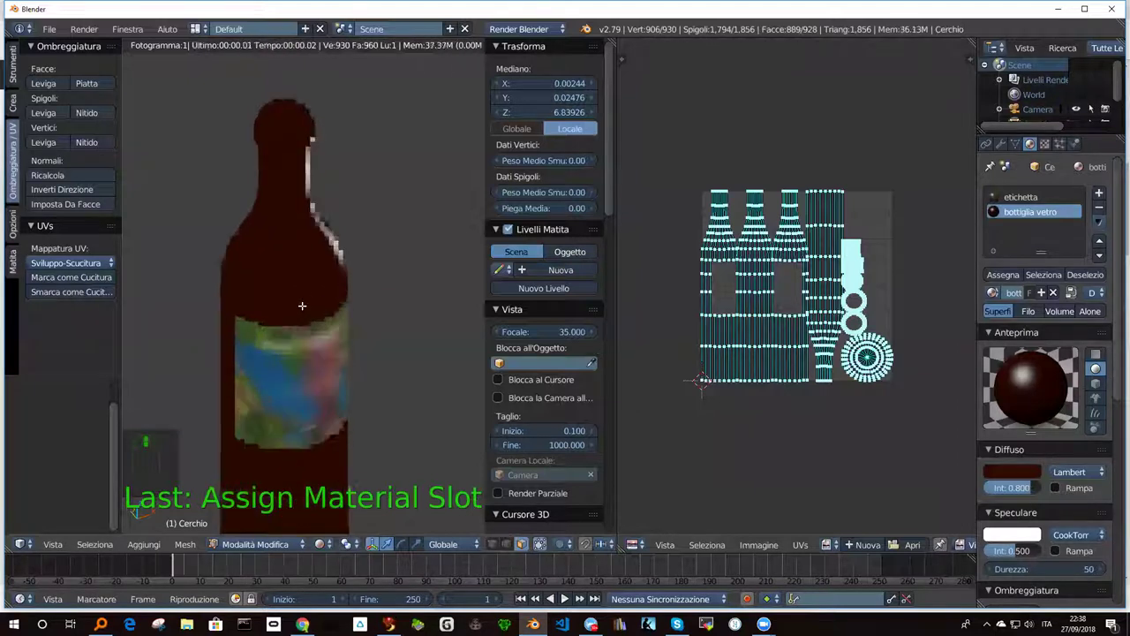
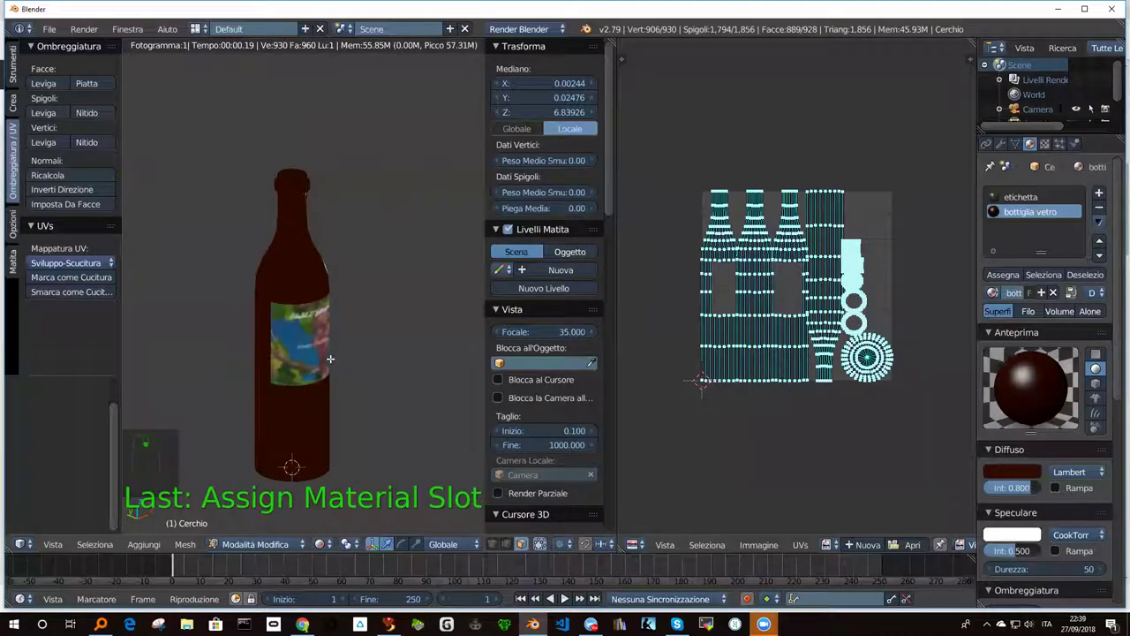
# Enable Z Transparency on the 'bottiglia vetro' glass material with alpha 0.337.
pyautogui.scroll(3)
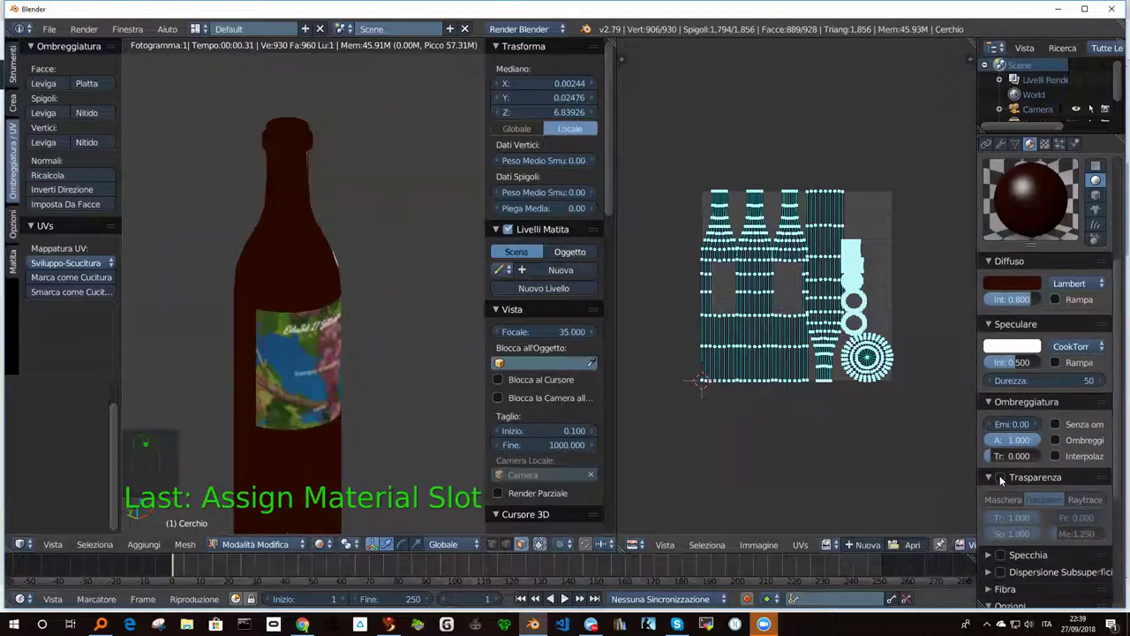
pyautogui.middleClick(1000, 481)
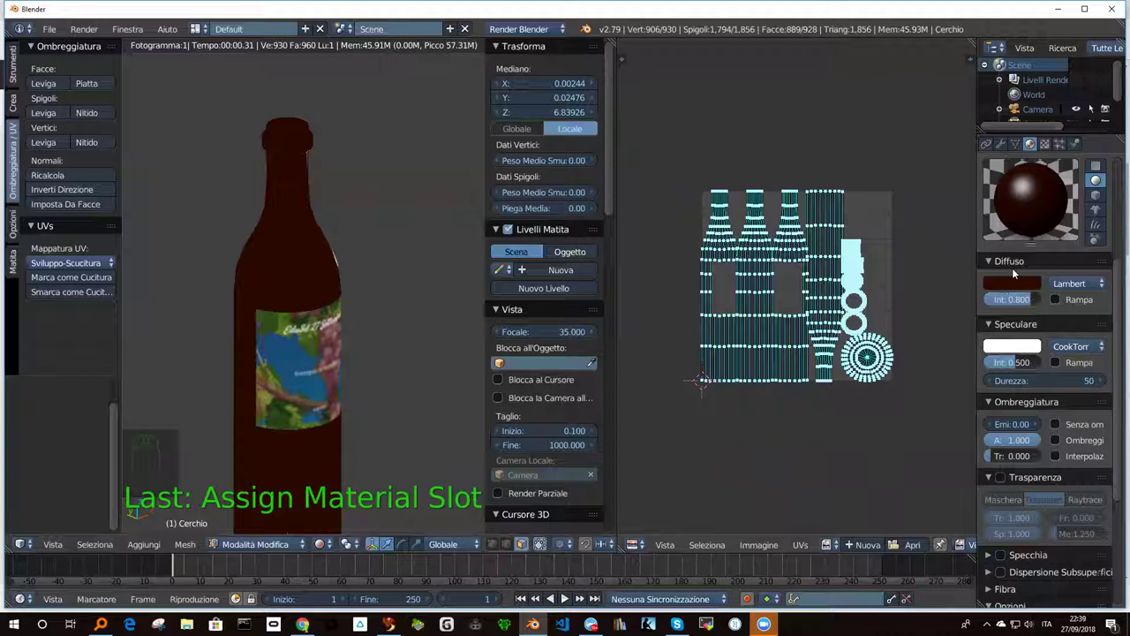
pyautogui.moveTo(1001, 482); pyautogui.dragTo(1023, 524)
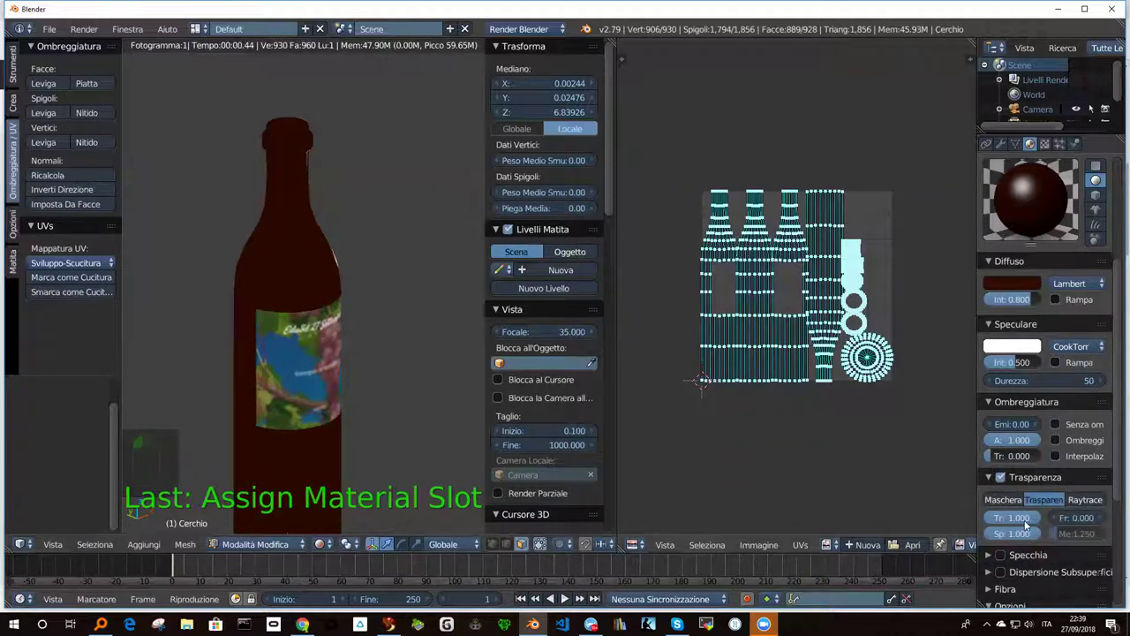